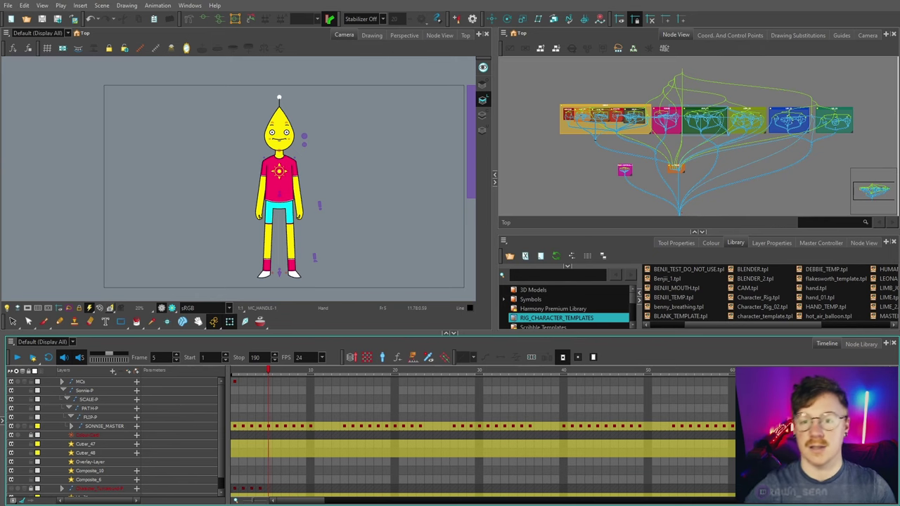
- Select every node of the Sonnie rig in the Node View and group them with Ctrl+G
{"action": "key", "text": "space"}
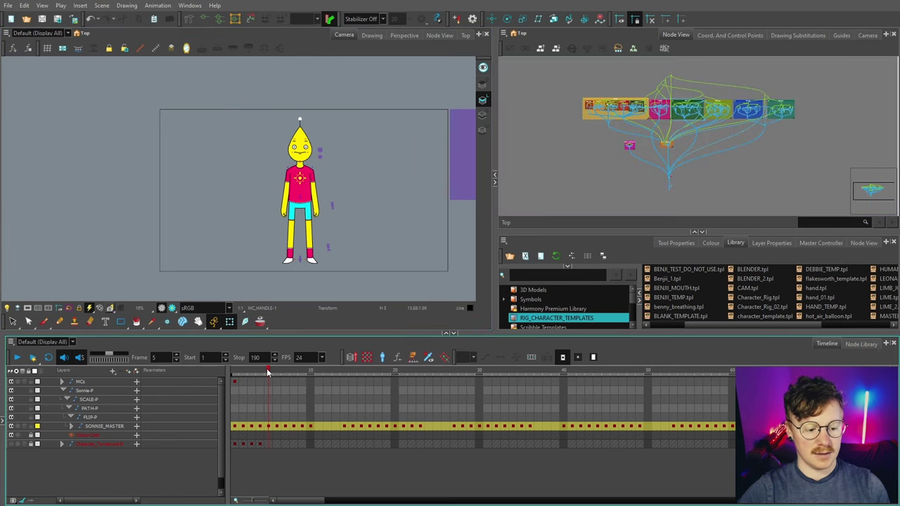
{"action": "left_click", "coordinate": [302, 116]}
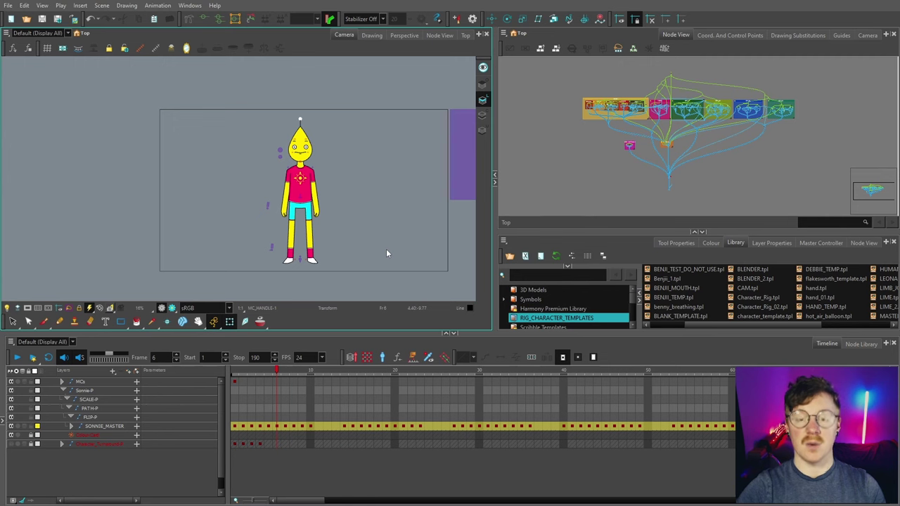
{"action": "left_click", "coordinate": [302, 116]}
{"action": "key", "text": "space"}
{"action": "left_click", "coordinate": [301, 115]}
{"action": "key", "text": "space"}
{"action": "scroll", "scroll_direction": "up", "scroll_amount": 3}
{"action": "scroll", "scroll_direction": "down", "scroll_amount": 3}
{"action": "left_click", "coordinate": [302, 115]}
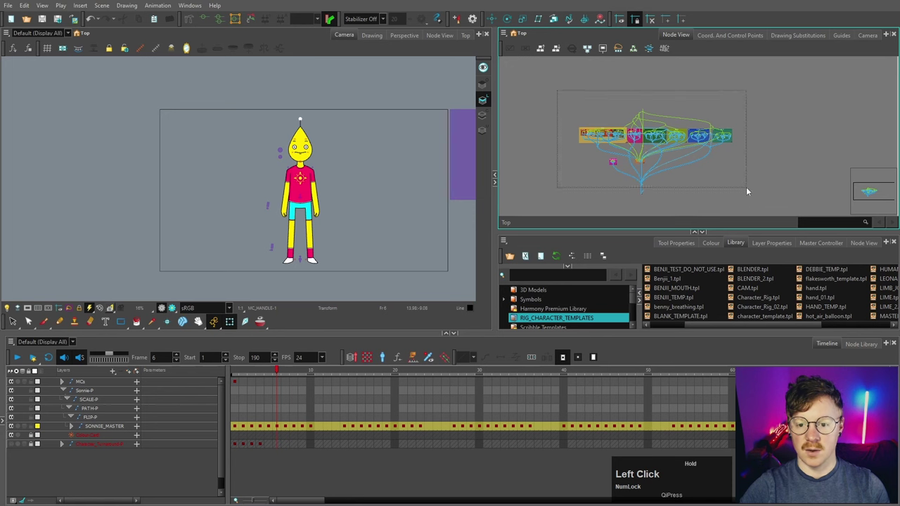
{"action": "scroll", "scroll_direction": "up", "scroll_amount": 3}
{"action": "key", "text": "space"}
{"action": "left_click", "coordinate": [301, 116]}
{"action": "key", "text": "space"}
{"action": "scroll", "scroll_direction": "down", "scroll_amount": 3}
{"action": "left_click", "coordinate": [302, 115]}
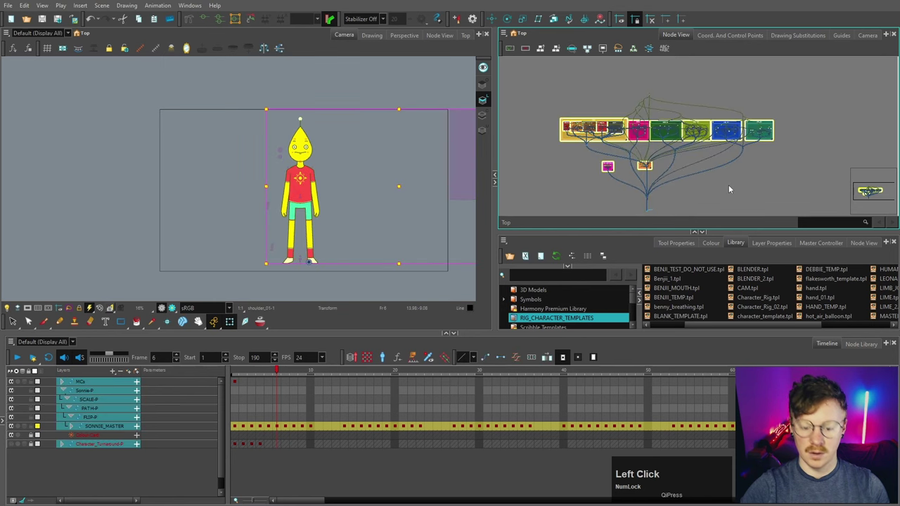
{"action": "key", "text": "ctrl+g"}
- Enter the new group and look over its contents, selecting the composite nodes inside
{"action": "scroll", "scroll_direction": "up", "scroll_amount": 3}
{"action": "left_click", "coordinate": [302, 115]}
{"action": "key", "text": "space"}
{"action": "scroll", "scroll_direction": "up", "scroll_amount": 3}
{"action": "left_click", "coordinate": [301, 115]}
{"action": "scroll", "scroll_direction": "up", "scroll_amount": 3}
{"action": "key", "text": "space"}
{"action": "left_click", "coordinate": [302, 115]}
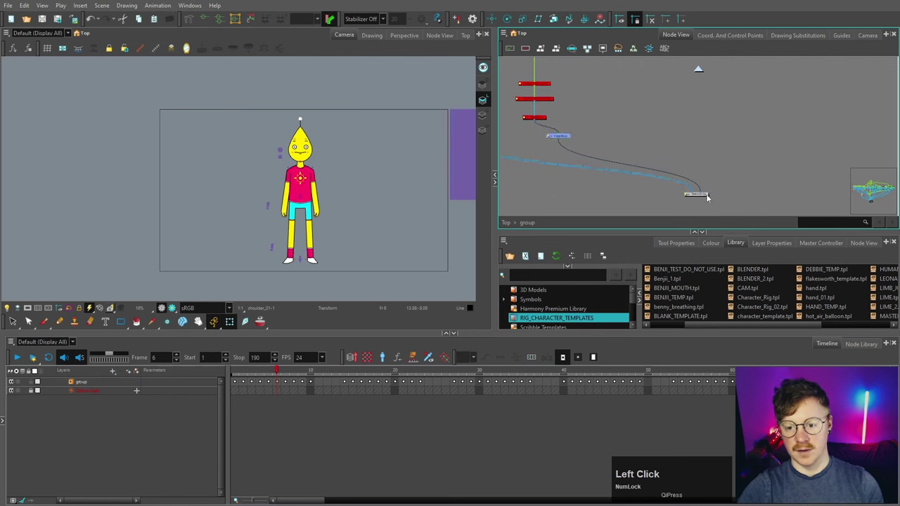
{"action": "key", "text": "space"}
{"action": "left_click", "coordinate": [302, 115]}
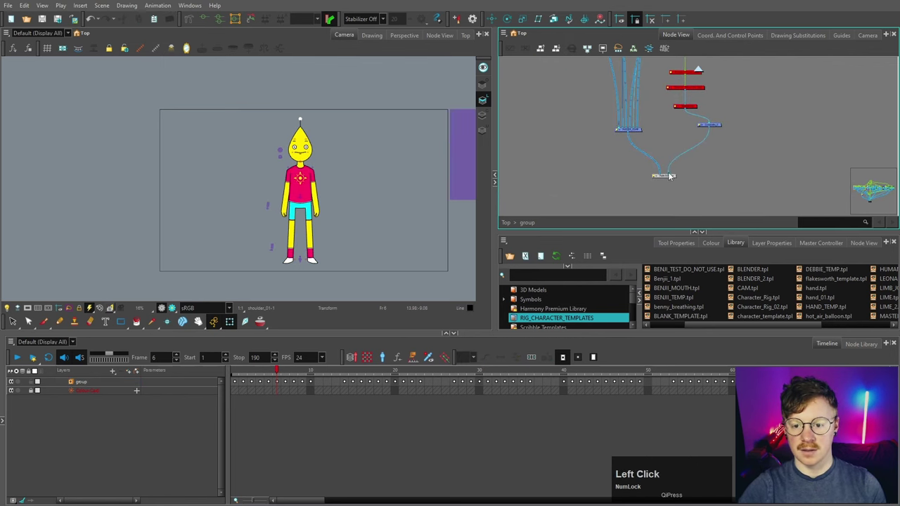
{"action": "key", "text": "space"}
{"action": "left_click", "coordinate": [302, 115]}
{"action": "key", "text": "space"}
{"action": "left_click", "coordinate": [302, 116]}
{"action": "scroll", "scroll_direction": "up", "scroll_amount": 3}
{"action": "left_click", "coordinate": [302, 115]}
{"action": "scroll", "scroll_direction": "down", "scroll_amount": 3}
{"action": "left_click", "coordinate": [302, 115]}
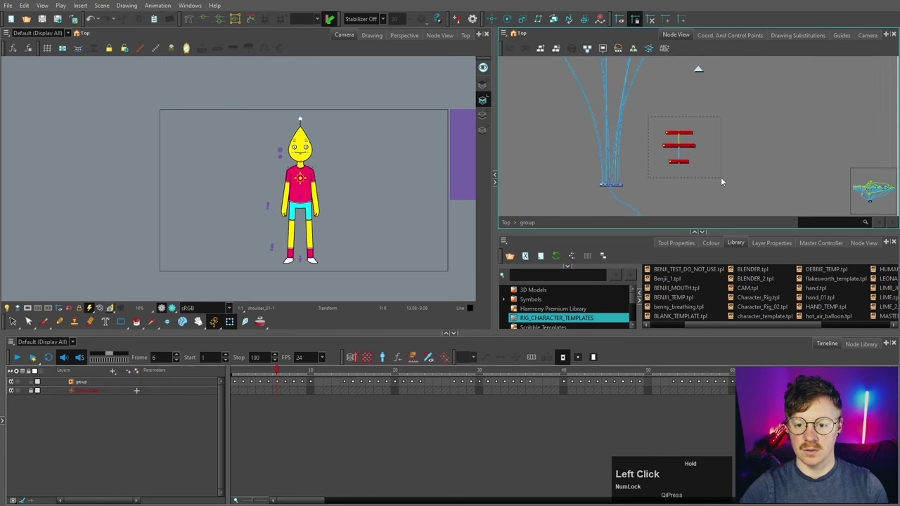
- Leave the group and return to the top level of the scene's node network
{"action": "scroll", "scroll_direction": "down", "scroll_amount": 3}
{"action": "scroll", "scroll_direction": "up", "scroll_amount": 3}
{"action": "scroll", "scroll_direction": "down", "scroll_amount": 3}
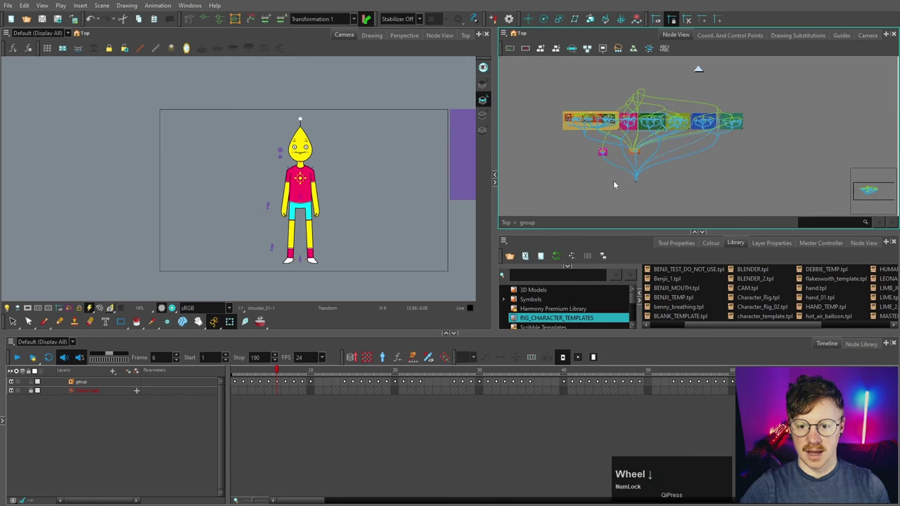
{"action": "scroll", "scroll_direction": "up", "scroll_amount": 3}
{"action": "scroll", "scroll_direction": "down", "scroll_amount": 3}
{"action": "key", "text": "space"}
{"action": "left_click", "coordinate": [302, 115]}
{"action": "key", "text": "space"}
{"action": "scroll", "scroll_direction": "up", "scroll_amount": 3}
{"action": "left_click", "coordinate": [302, 116]}
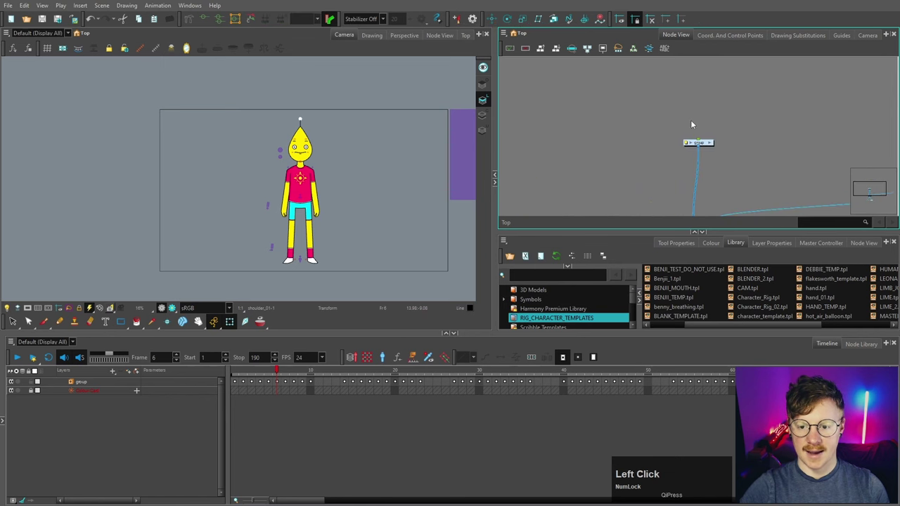
{"action": "scroll", "scroll_direction": "down", "scroll_amount": 3}
- Rename the group Sonnie_Group in Layer Properties and add a parent peg above it
{"action": "scroll", "scroll_direction": "up", "scroll_amount": 3}
{"action": "left_click", "coordinate": [302, 116]}
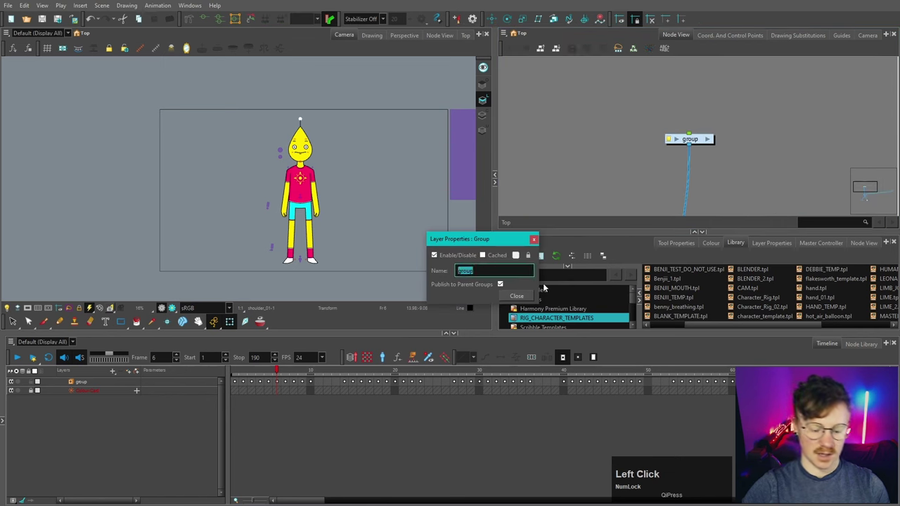
{"action": "type", "text": "onie"}
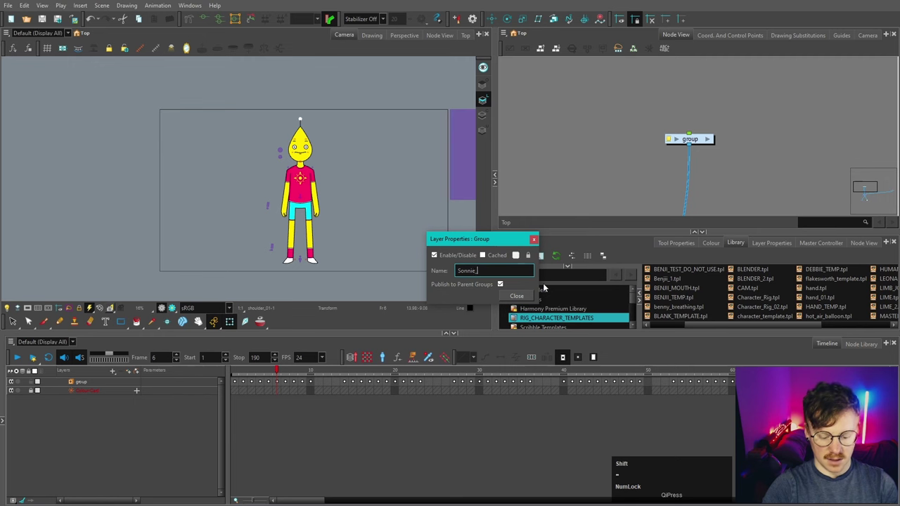
{"action": "type", "text": "roup"}
{"action": "key", "text": "Return"}
{"action": "left_click", "coordinate": [302, 115]}
{"action": "key", "text": "ctrl+p"}
{"action": "left_click", "coordinate": [302, 116]}
- Insert a Display node from the Node Library and connect it to the group
{"action": "scroll", "scroll_direction": "up", "scroll_amount": 3}
{"action": "left_click", "coordinate": [188, 49]}
{"action": "key", "text": "Return"}
{"action": "type", "text": "dis"}
{"action": "left_click", "coordinate": [188, 48]}
{"action": "scroll", "scroll_direction": "down", "scroll_amount": 3}
- Rename the new display node Sonnie_Display and close its properties
{"action": "left_click", "coordinate": [188, 49]}
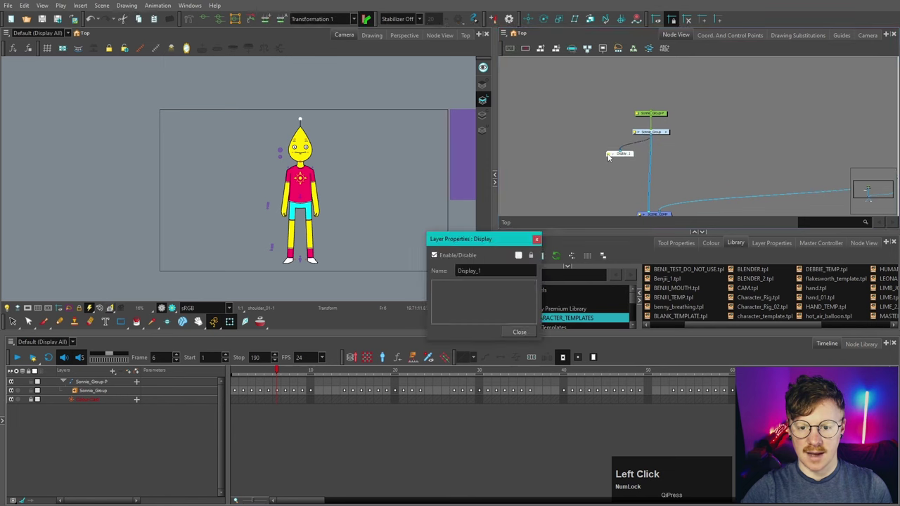
{"action": "type", "text": "snnie"}
{"action": "type", "text": "isplay"}
{"action": "key", "text": "Return"}
{"action": "key", "text": "space"}
{"action": "left_click", "coordinate": [188, 49]}
{"action": "key", "text": "space"}
{"action": "scroll", "scroll_direction": "up", "scroll_amount": 3}
{"action": "left_click", "coordinate": [188, 48]}
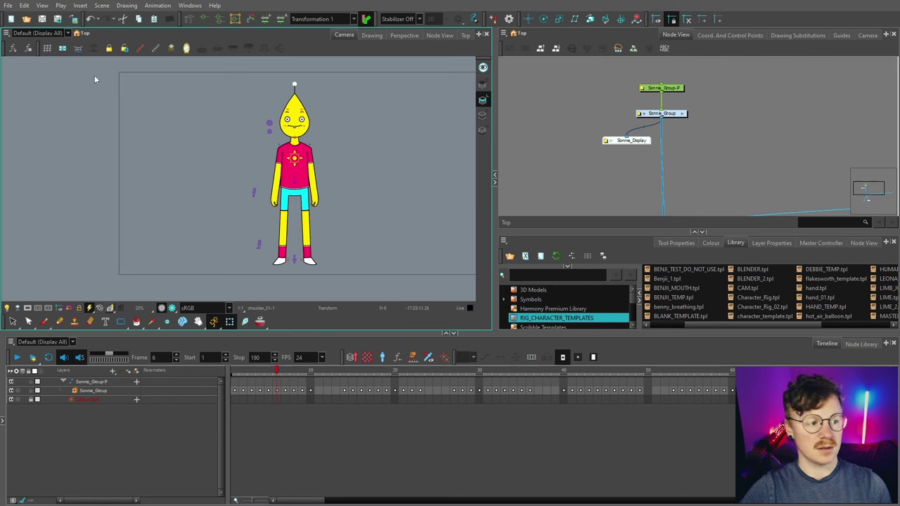
- Set the Camera view display to Sonnie_Display and bring up the node Insert options
{"action": "left_click", "coordinate": [296, 81]}
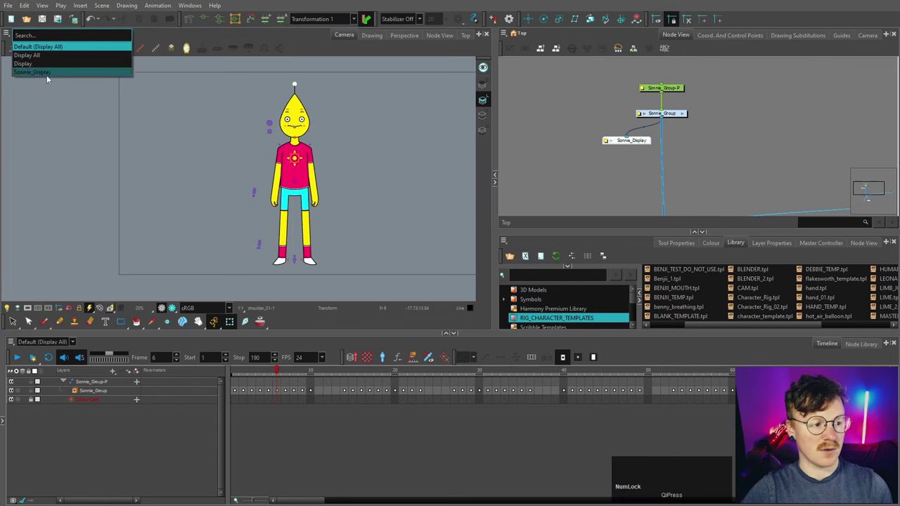
{"action": "left_click", "coordinate": [297, 80]}
{"action": "scroll", "scroll_direction": "up", "scroll_amount": 3}
{"action": "left_click", "coordinate": [297, 81]}
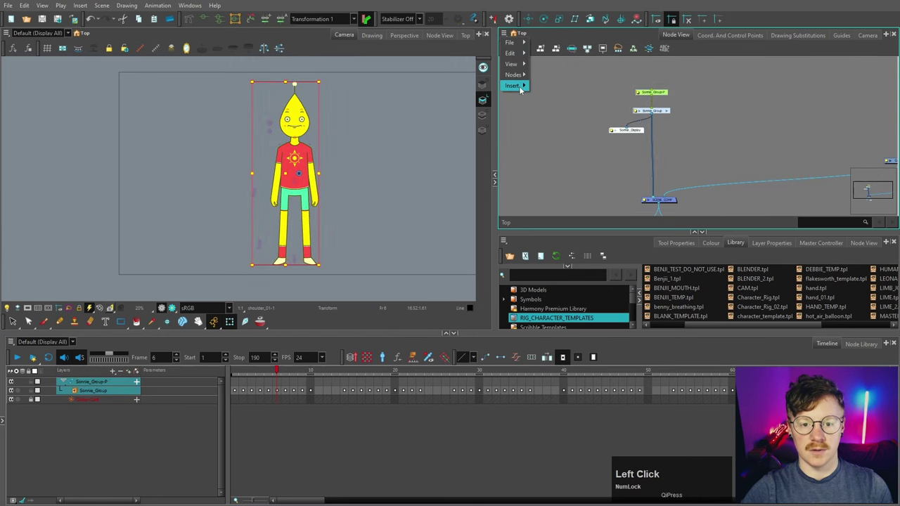
- Insert a backdrop around the peg, group and display nodes, coloured magenta and named Sonnie
{"action": "left_click", "coordinate": [296, 155]}
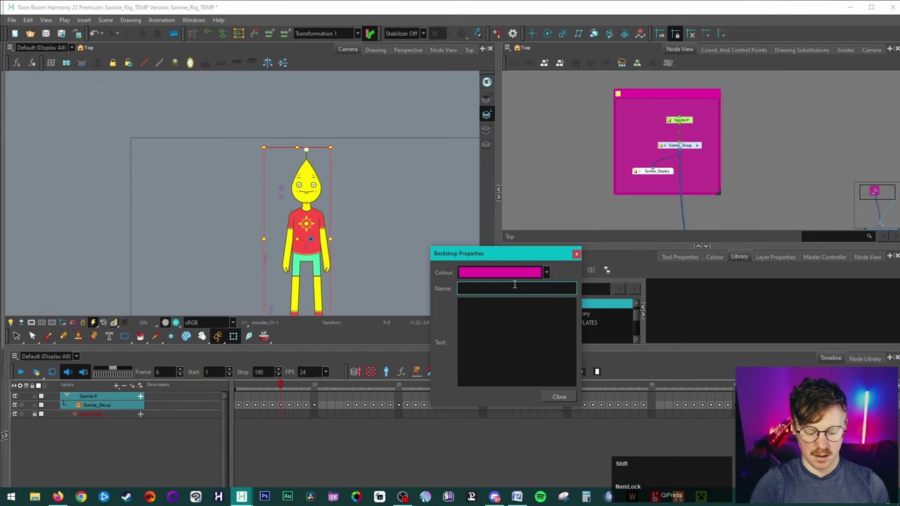
{"action": "type", "text": "NNIE"}
{"action": "scroll", "scroll_direction": "up", "scroll_amount": 3}
{"action": "left_click", "coordinate": [308, 146]}
{"action": "scroll", "scroll_direction": "down", "scroll_amount": 3}
{"action": "key", "text": "space"}
{"action": "left_click", "coordinate": [308, 146]}
- Arrange and check the Sonnie backdrop enclosing its three nodes in the Node View
{"action": "key", "text": "space"}
{"action": "left_click", "coordinate": [308, 147]}
{"action": "scroll", "scroll_direction": "up", "scroll_amount": 3}
{"action": "left_click", "coordinate": [308, 146]}
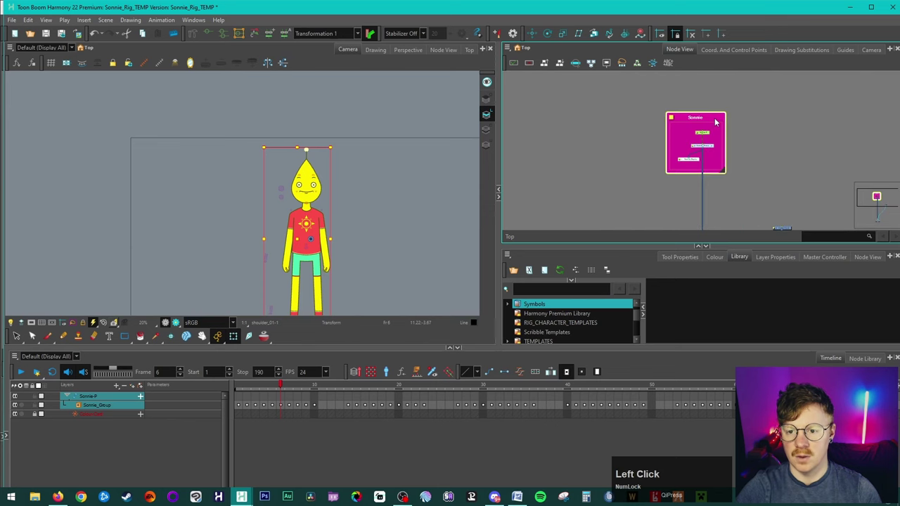
{"action": "scroll", "scroll_direction": "up", "scroll_amount": 3}
{"action": "key", "text": "space"}
{"action": "left_click", "coordinate": [304, 131]}
{"action": "key", "text": "space"}
{"action": "scroll", "scroll_direction": "down", "scroll_amount": 3}
{"action": "left_click", "coordinate": [305, 132]}
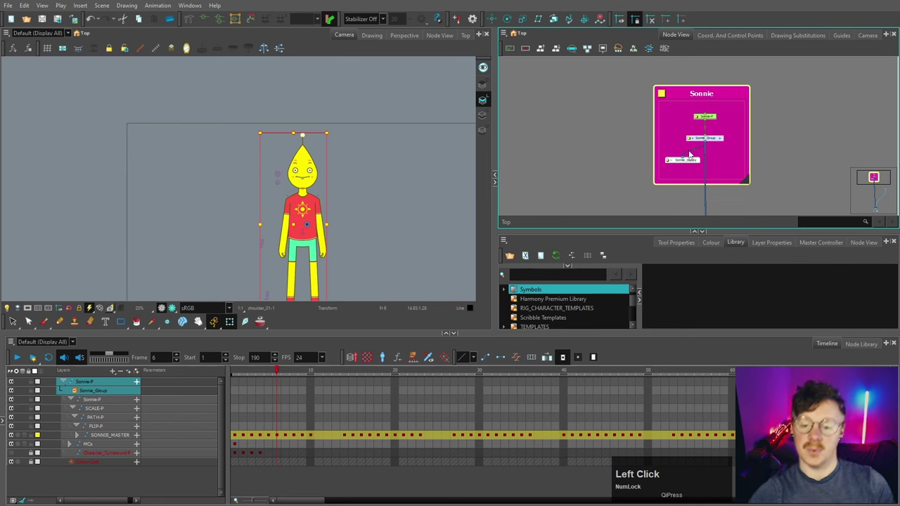
{"action": "left_click", "coordinate": [304, 132]}
{"action": "left_click", "coordinate": [595, 121]}
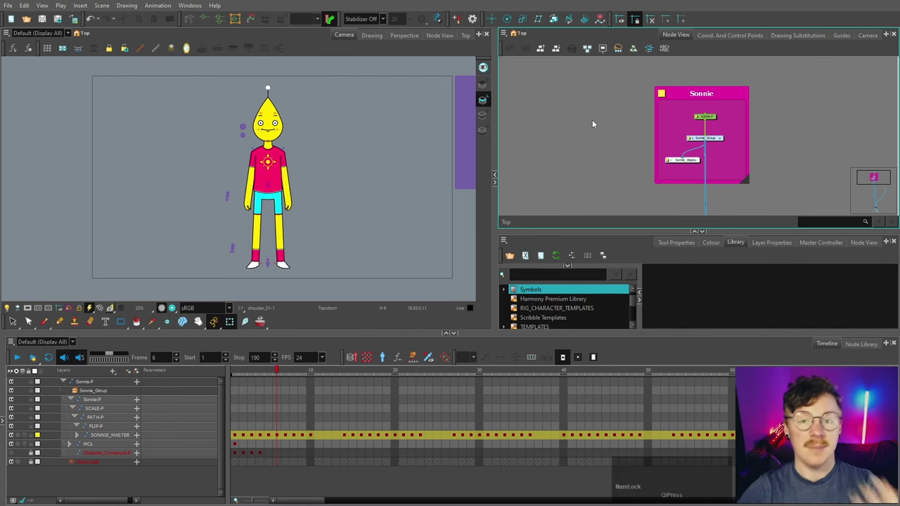
{"action": "key", "text": "space"}
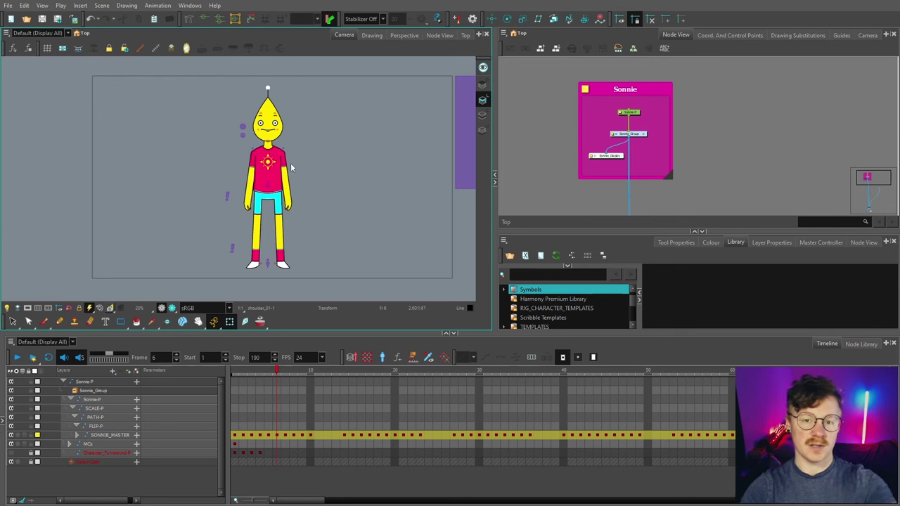
- Copy the Sonnie backdrop together with its peg, group and display nodes
{"action": "left_click", "coordinate": [647, 135]}
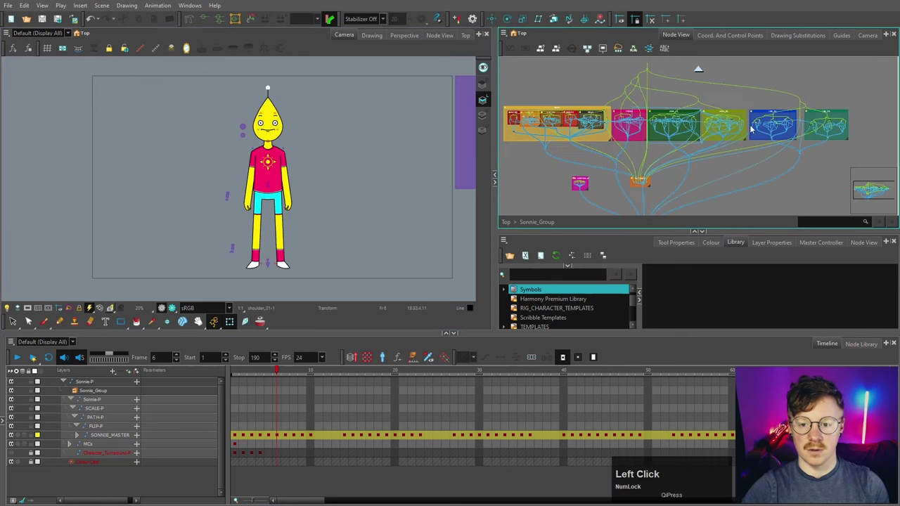
{"action": "left_click", "coordinate": [701, 72]}
{"action": "key", "text": "ctrl+c"}
{"action": "key", "text": "space"}
{"action": "left_click", "coordinate": [795, 115]}
- Paste Special a duplicate with Drawings set to Do Nothing, beside the original
{"action": "right_click", "coordinate": [685, 110]}
{"action": "left_click", "coordinate": [722, 147]}
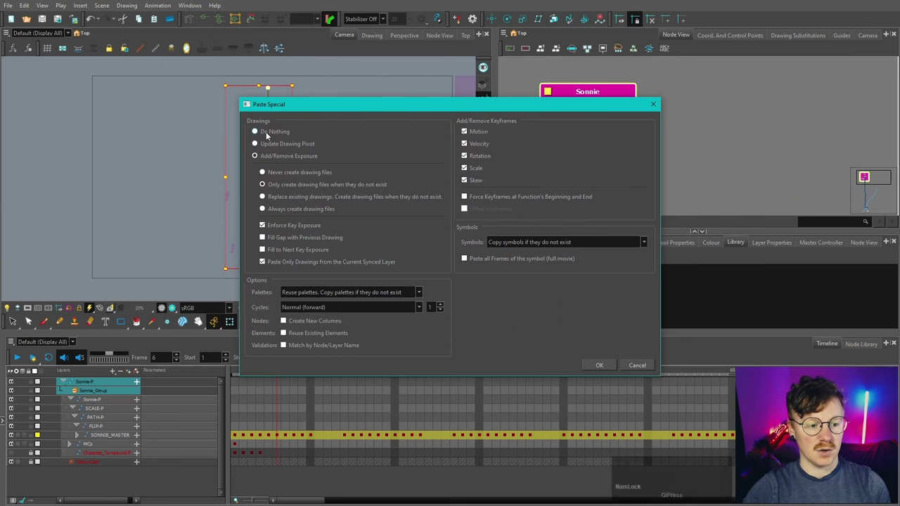
{"action": "left_click", "coordinate": [271, 134]}
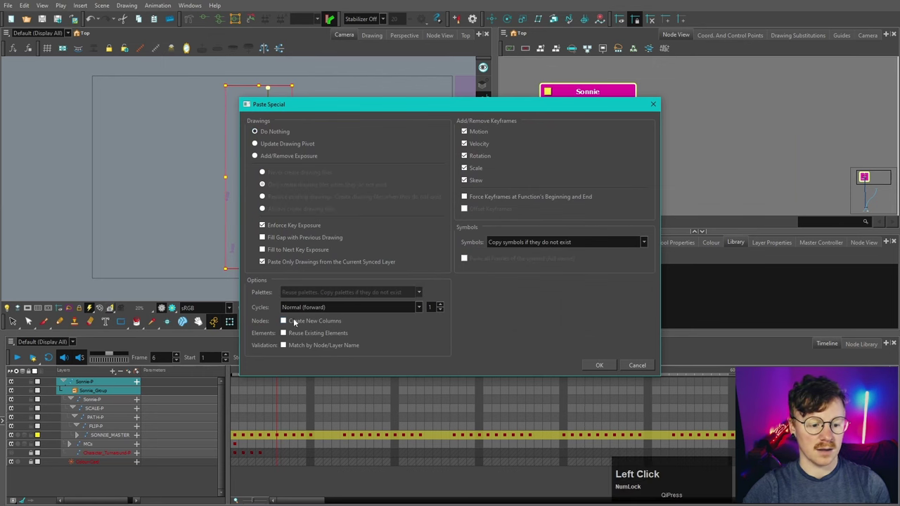
{"action": "scroll", "scroll_direction": "down", "scroll_amount": 3}
{"action": "scroll", "scroll_direction": "up", "scroll_amount": 3}
{"action": "left_click", "coordinate": [705, 94]}
{"action": "key", "text": "space"}
{"action": "left_click", "coordinate": [269, 84]}
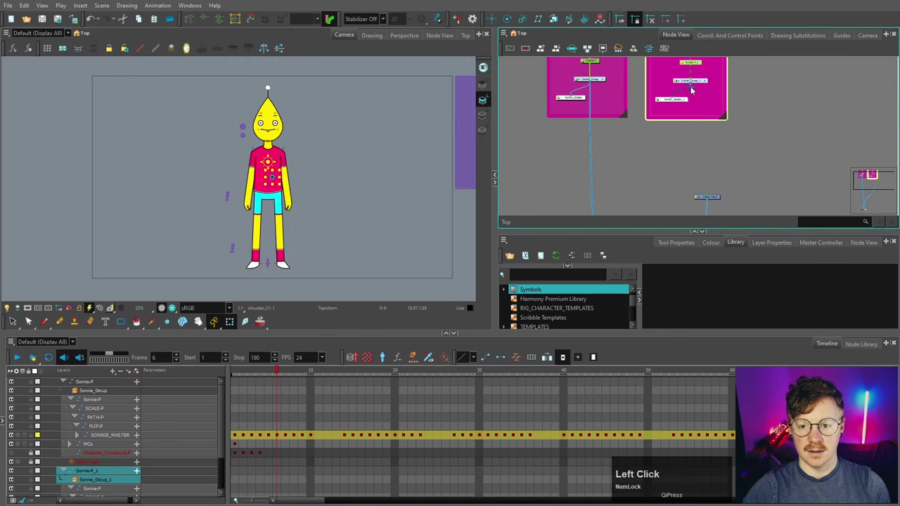
{"action": "key", "text": "space"}
{"action": "scroll", "scroll_direction": "down", "scroll_amount": 3}
{"action": "key", "text": "space"}
{"action": "left_click", "coordinate": [666, 85]}
{"action": "key", "text": "space"}
{"action": "left_click", "coordinate": [648, 164]}
{"action": "key", "text": "d"}
{"action": "left_click", "coordinate": [652, 99]}
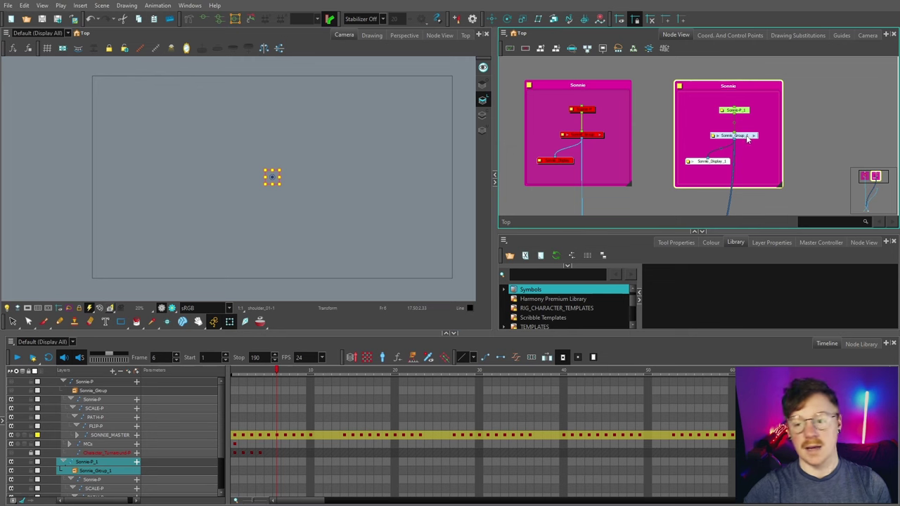
{"action": "left_click", "coordinate": [756, 138]}
{"action": "scroll", "scroll_direction": "down", "scroll_amount": 3}
{"action": "scroll", "scroll_direction": "down", "scroll_amount": 3}
{"action": "scroll", "scroll_direction": "up", "scroll_amount": 3}
{"action": "key", "text": "ctrl+a"}
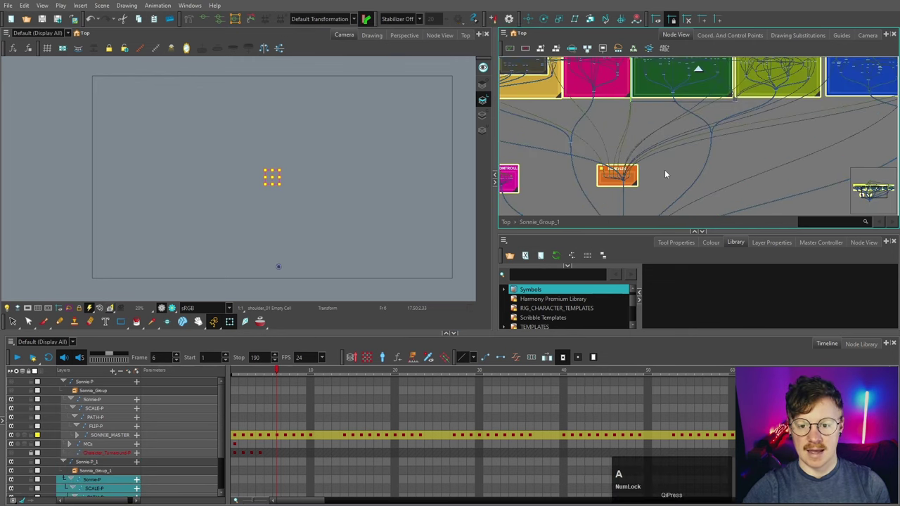
{"action": "key", "text": "r"}
{"action": "scroll", "scroll_direction": "down", "scroll_amount": 3}
{"action": "left_click", "coordinate": [682, 172]}
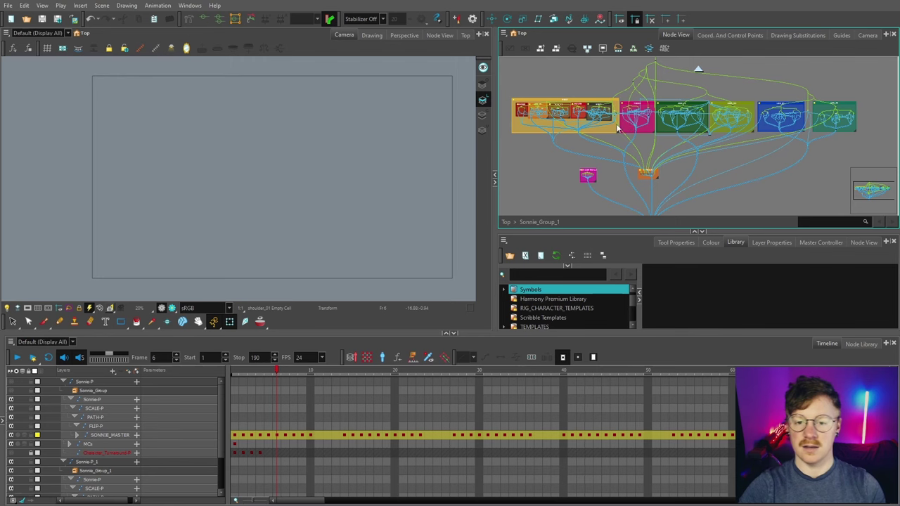
{"action": "scroll", "scroll_direction": "up", "scroll_amount": 3}
{"action": "key", "text": "space"}
{"action": "scroll", "scroll_direction": "down", "scroll_amount": 3}
{"action": "key", "text": "space"}
{"action": "left_click", "coordinate": [614, 109]}
{"action": "key", "text": "space"}
{"action": "scroll", "scroll_direction": "up", "scroll_amount": 3}
{"action": "scroll", "scroll_direction": "down", "scroll_amount": 3}
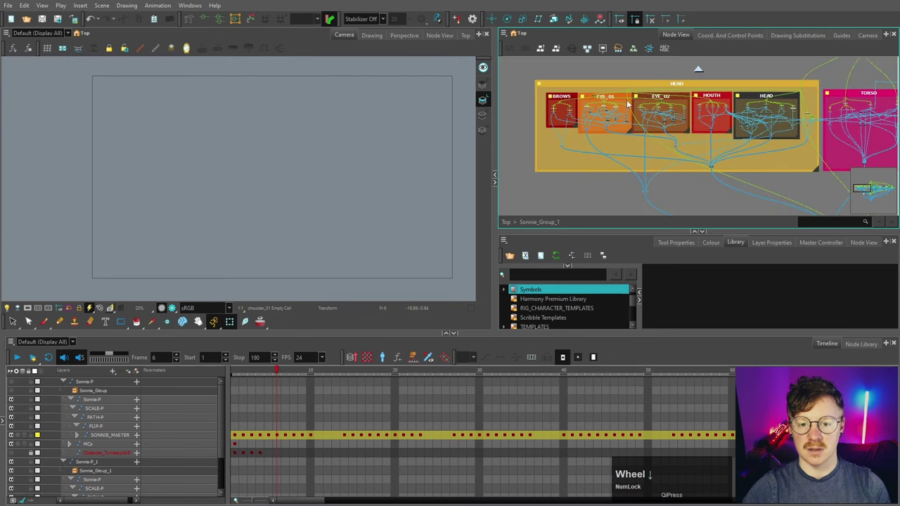
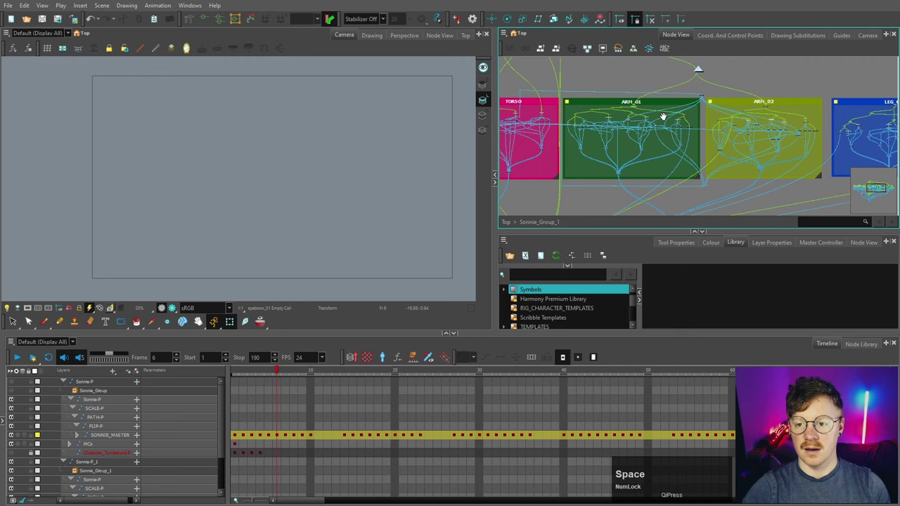
{"action": "scroll", "scroll_direction": "down", "scroll_amount": 3}
{"action": "key", "text": "space"}
{"action": "left_click", "coordinate": [844, 75]}
{"action": "key", "text": "space"}
{"action": "left_click", "coordinate": [576, 84]}
{"action": "scroll", "scroll_direction": "up", "scroll_amount": 3}
{"action": "scroll", "scroll_direction": "down", "scroll_amount": 3}
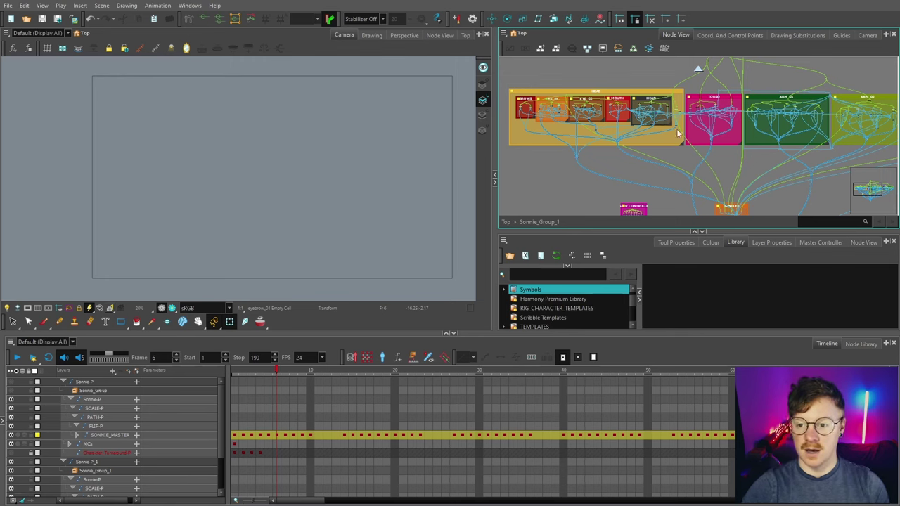
{"action": "scroll", "scroll_direction": "down", "scroll_amount": 3}
{"action": "scroll", "scroll_direction": "up", "scroll_amount": 3}
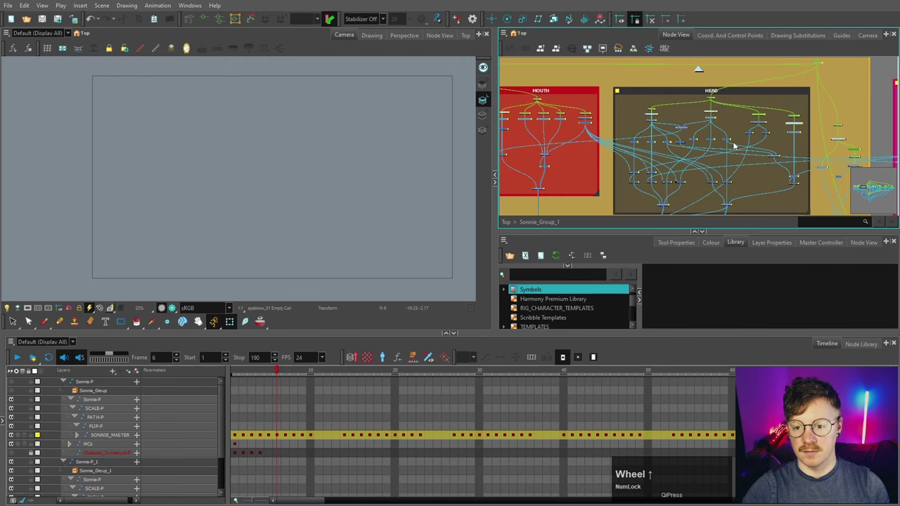
{"action": "left_click", "coordinate": [594, 85]}
- Delete the duplicate Sonnie peg, group and display nodes, keeping the original backdrop
{"action": "left_click", "coordinate": [678, 117]}
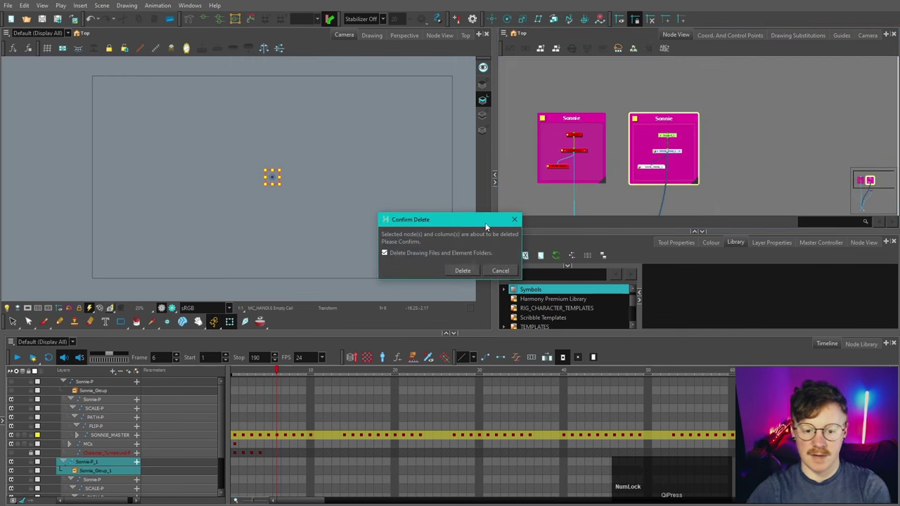
{"action": "left_click", "coordinate": [469, 268]}
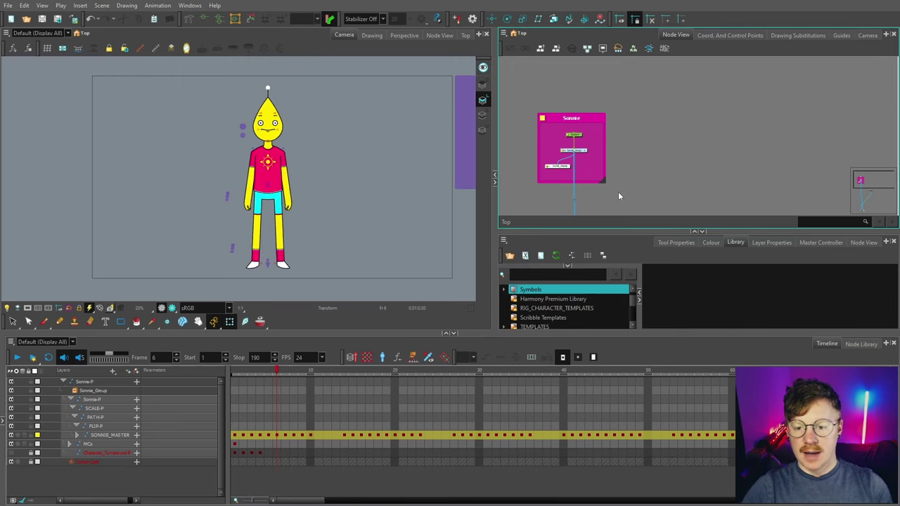
{"action": "left_click", "coordinate": [642, 178]}
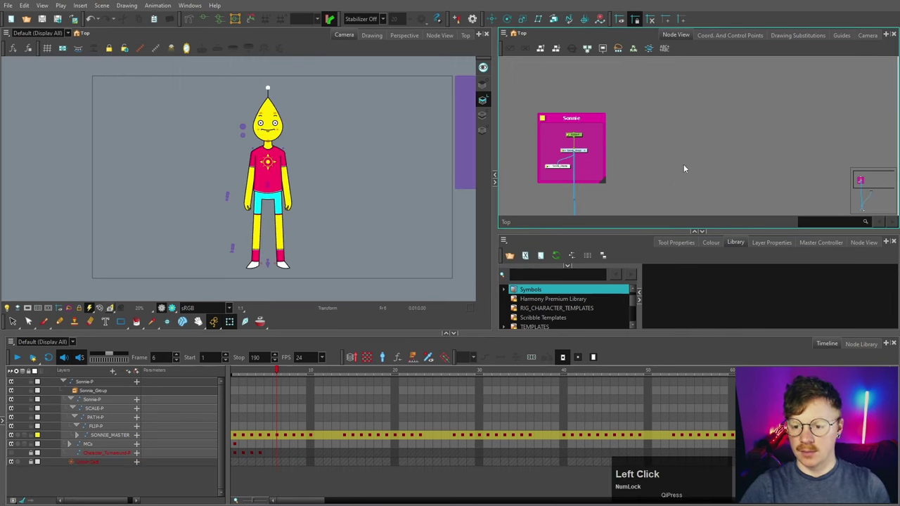
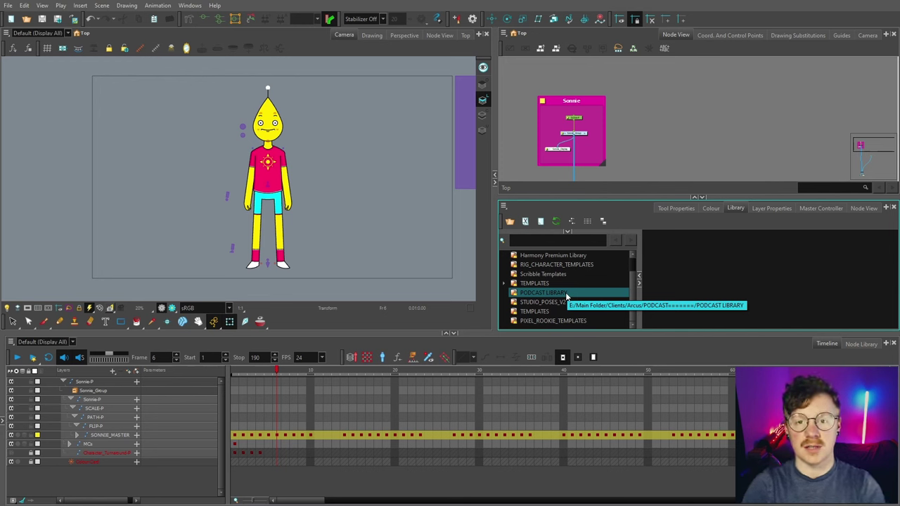
- Browse the Library folder list and select the Harmony Premium Library folder
{"action": "scroll", "scroll_direction": "up", "scroll_amount": 3}
{"action": "scroll", "scroll_direction": "down", "scroll_amount": 3}
{"action": "left_click", "coordinate": [635, 291]}
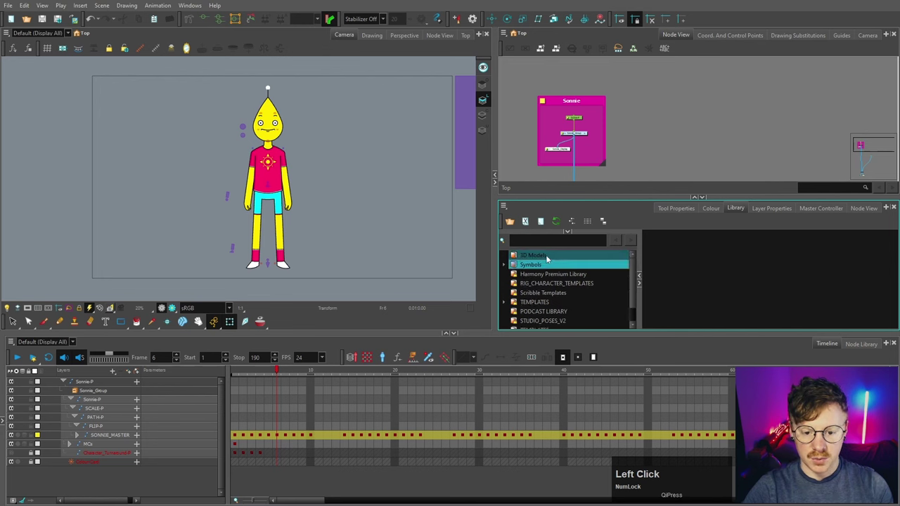
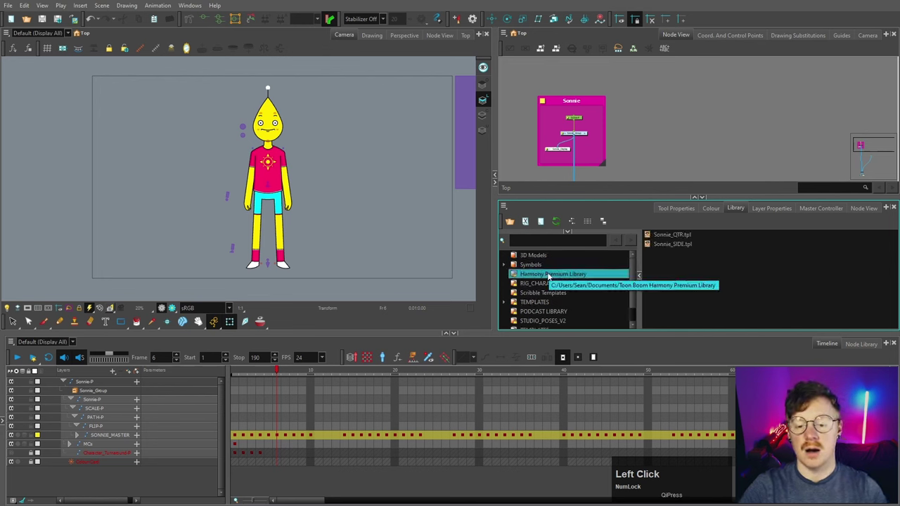
{"action": "left_click", "coordinate": [540, 274]}
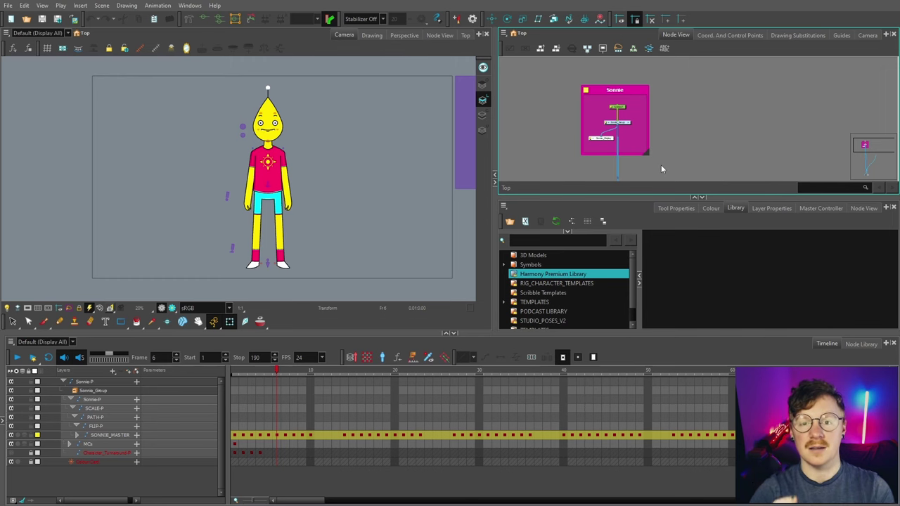
- Show the Bean_Bears_Show project folder with its LIBRARY folder in File Explorer
{"action": "left_click", "coordinate": [575, 85]}
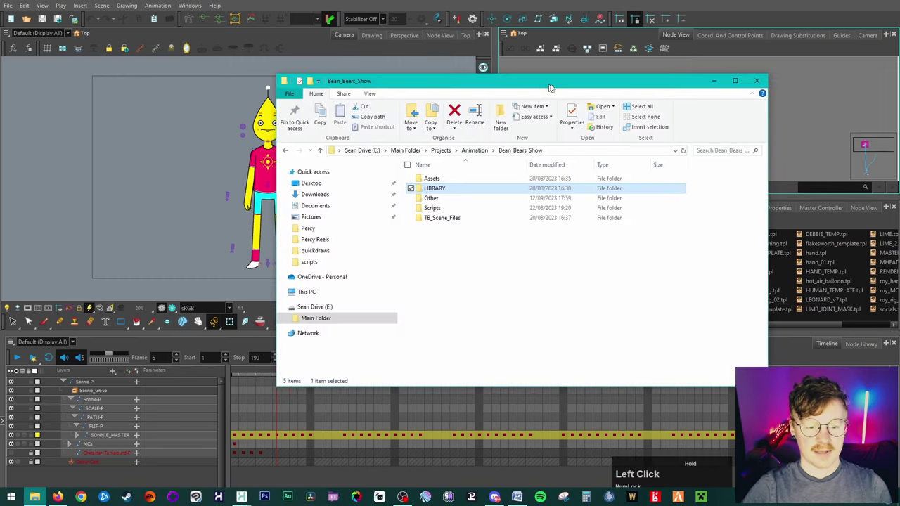
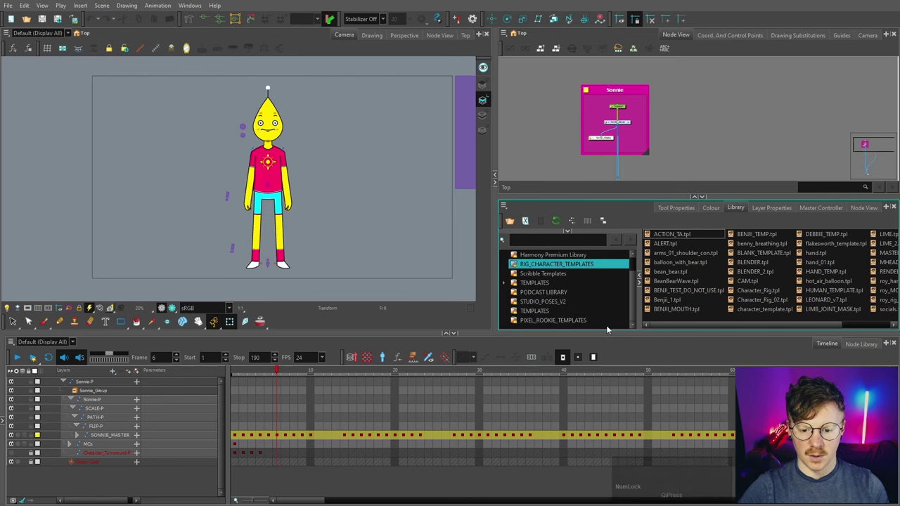
- Link the Bean_Bears_Show LIBRARY/Characters folder as a library via Open Library
{"action": "scroll", "scroll_direction": "up", "scroll_amount": 3}
{"action": "scroll", "scroll_direction": "down", "scroll_amount": 3}
{"action": "right_click", "coordinate": [609, 331]}
{"action": "left_click", "coordinate": [641, 367]}
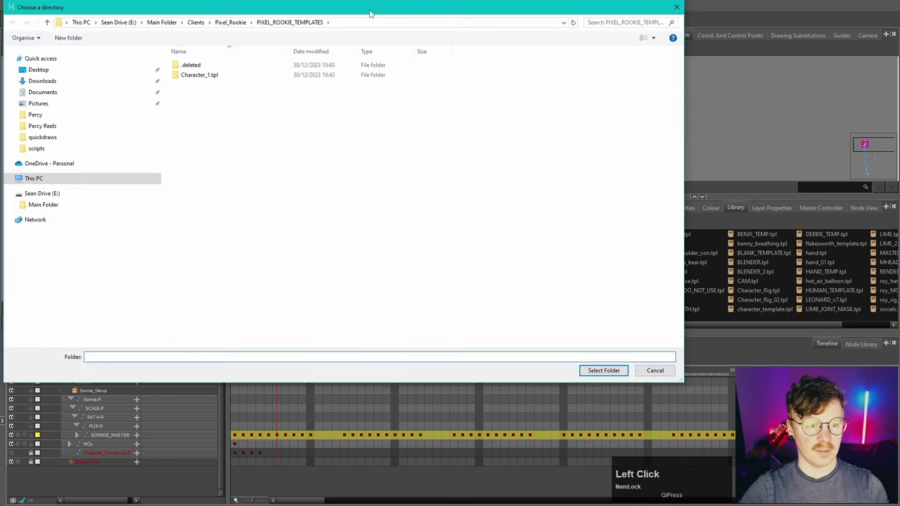
{"action": "key", "text": "v"}
{"action": "key", "text": "Return"}
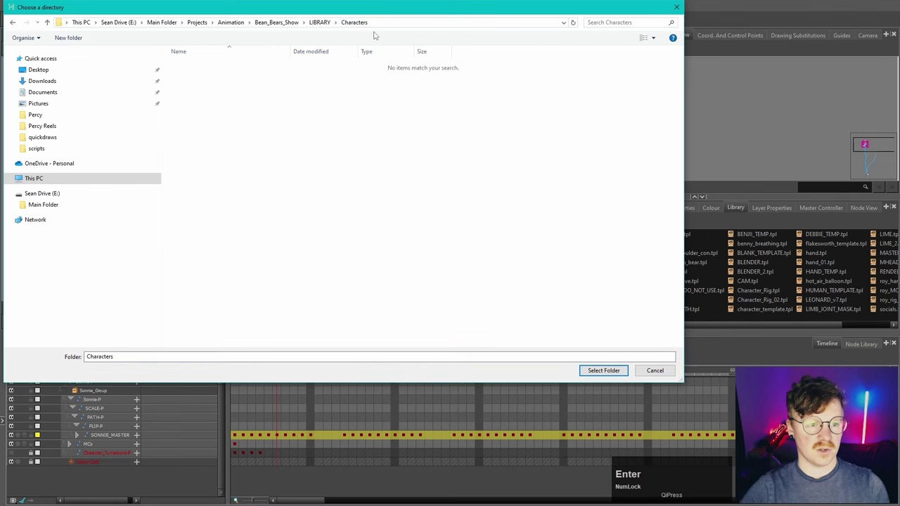
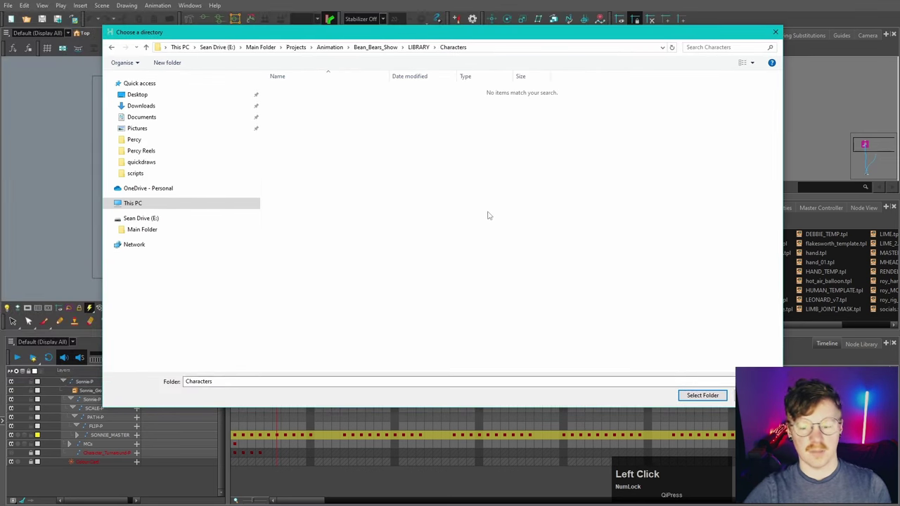
{"action": "scroll", "scroll_direction": "down", "scroll_amount": 3}
{"action": "left_click", "coordinate": [554, 323]}
{"action": "scroll", "scroll_direction": "up", "scroll_amount": 3}
{"action": "scroll", "scroll_direction": "down", "scroll_amount": 3}
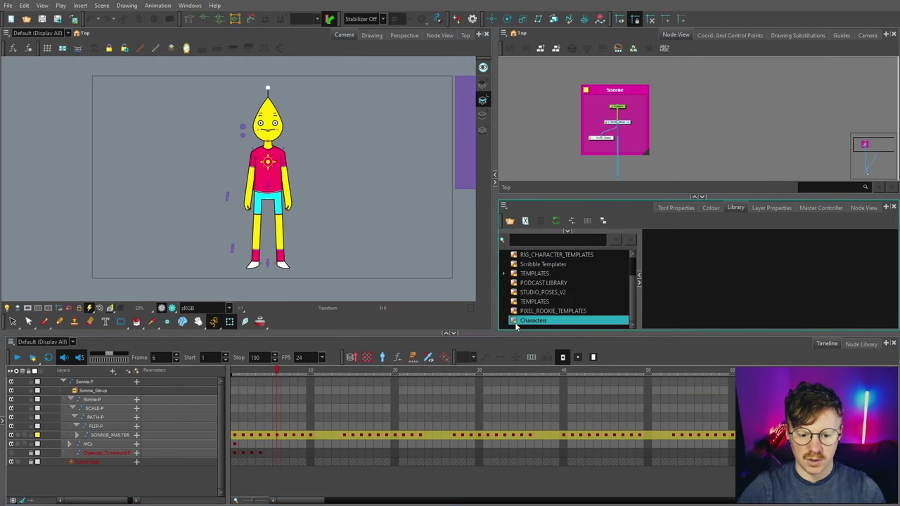
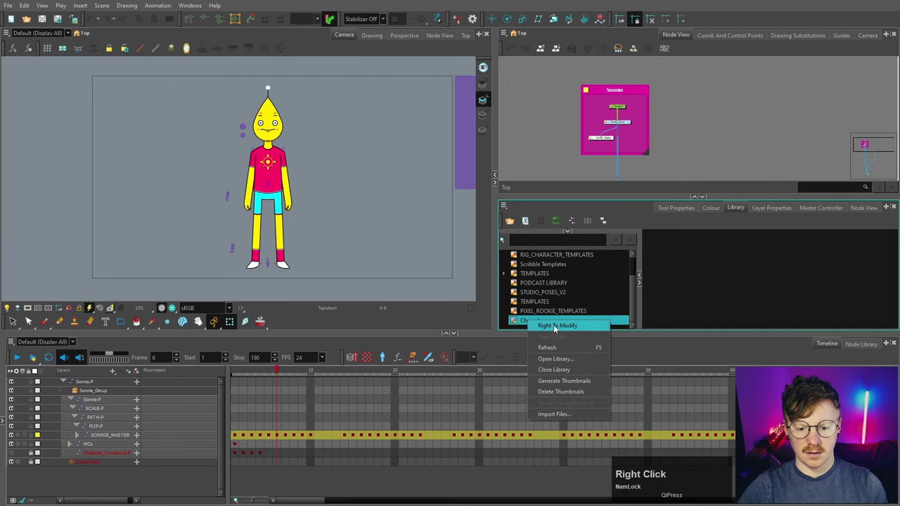
- Grant Right To Modify on the Characters library folder and check its LIBRARY path
{"action": "left_click", "coordinate": [557, 326]}
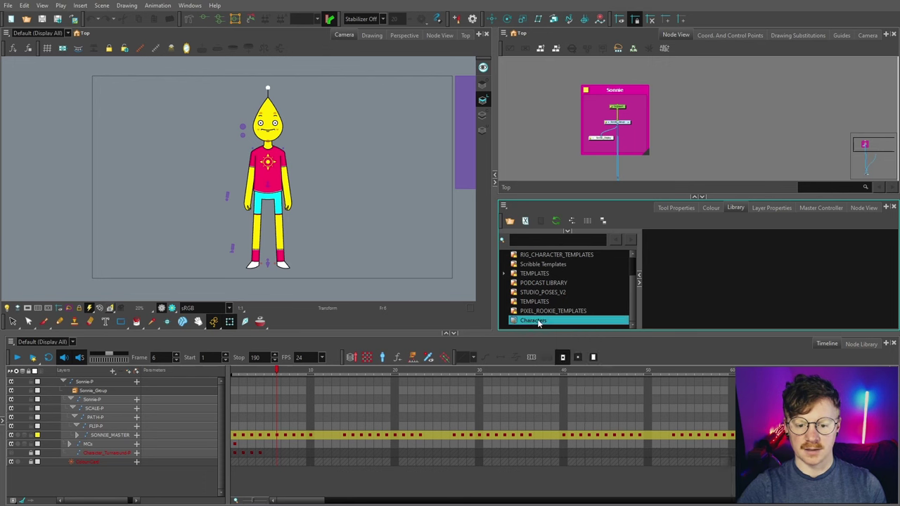
{"action": "left_click", "coordinate": [588, 323]}
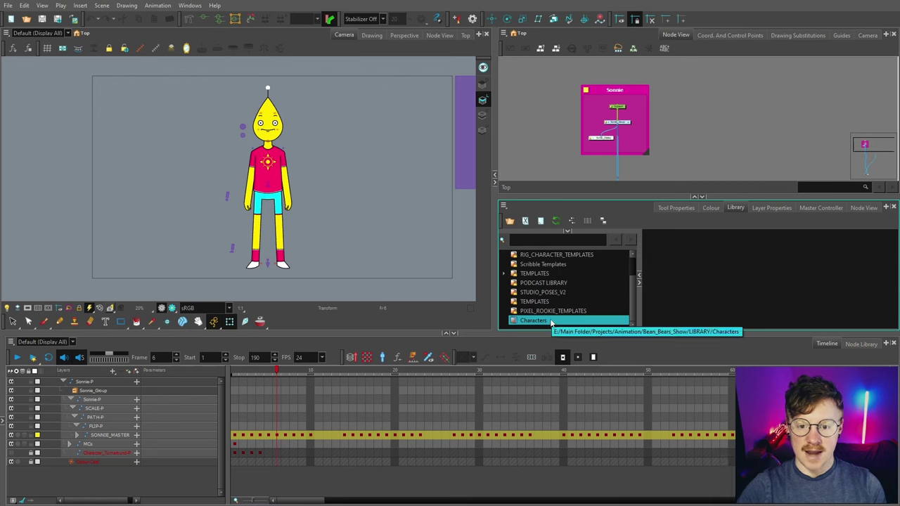
{"action": "left_click", "coordinate": [678, 104]}
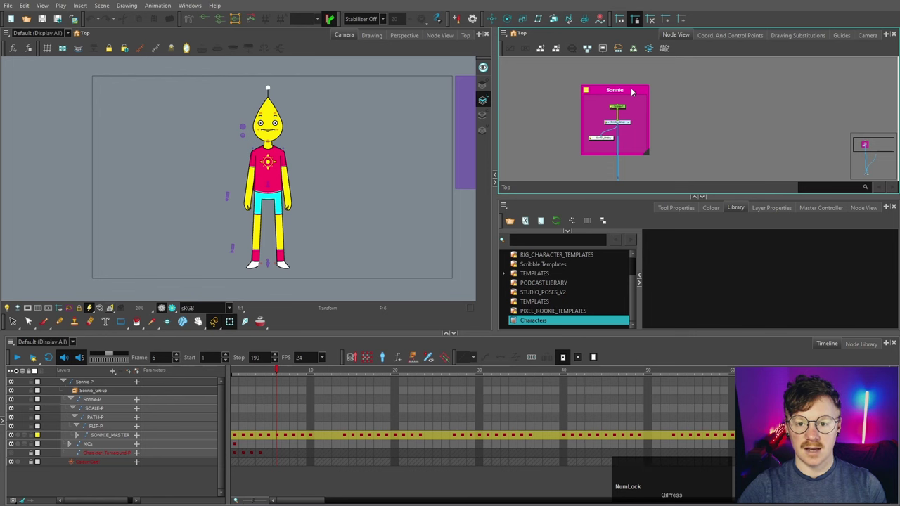
- Copy the Sonnie group into the Characters library folder as a Sonnie.tpl template
{"action": "left_click", "coordinate": [634, 90]}
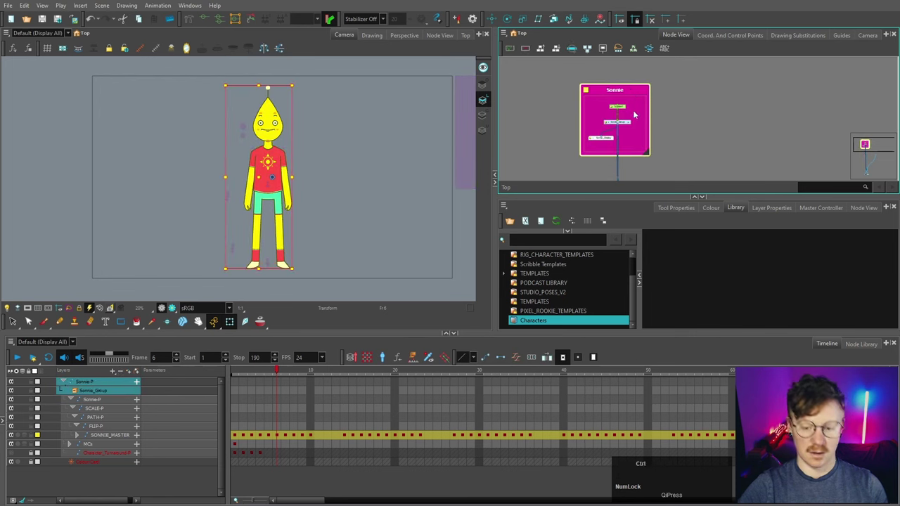
{"action": "key", "text": "ctrl+c"}
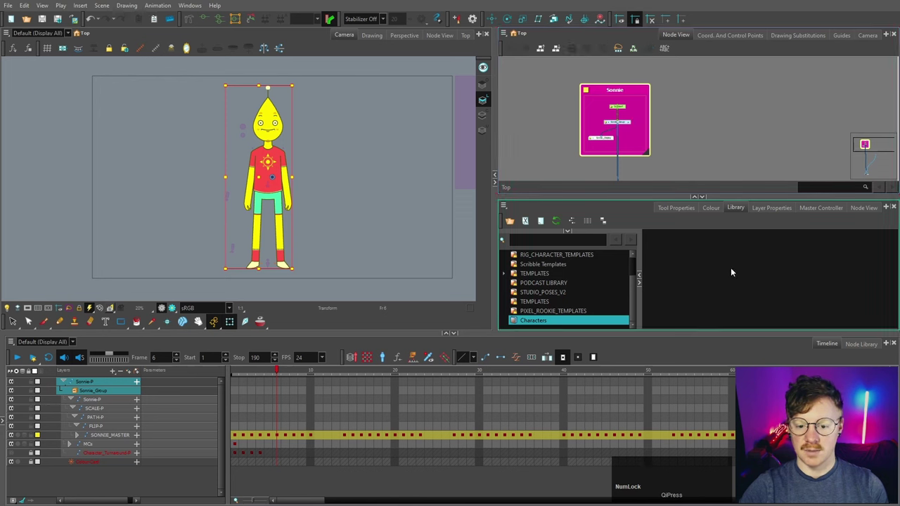
{"action": "left_click", "coordinate": [269, 159]}
{"action": "key", "text": "ctrl+Num_Lock"}
{"action": "key", "text": "ctrl+v"}
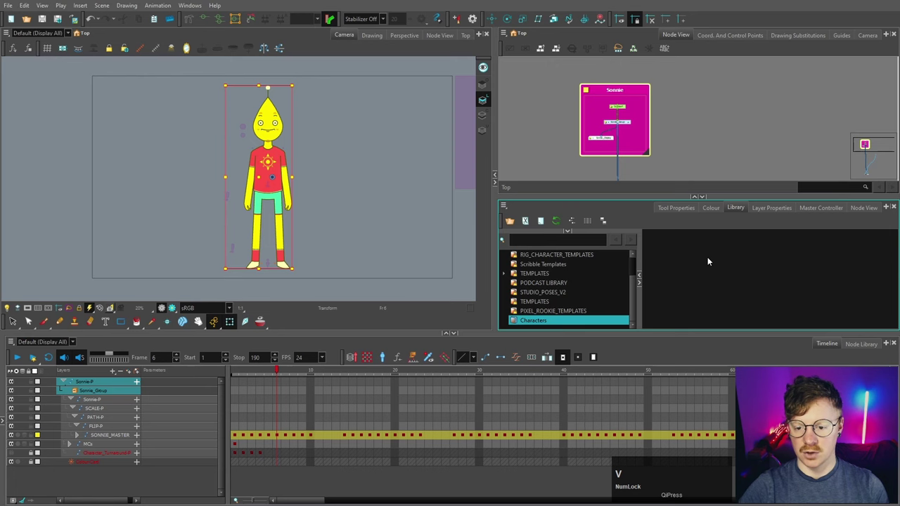
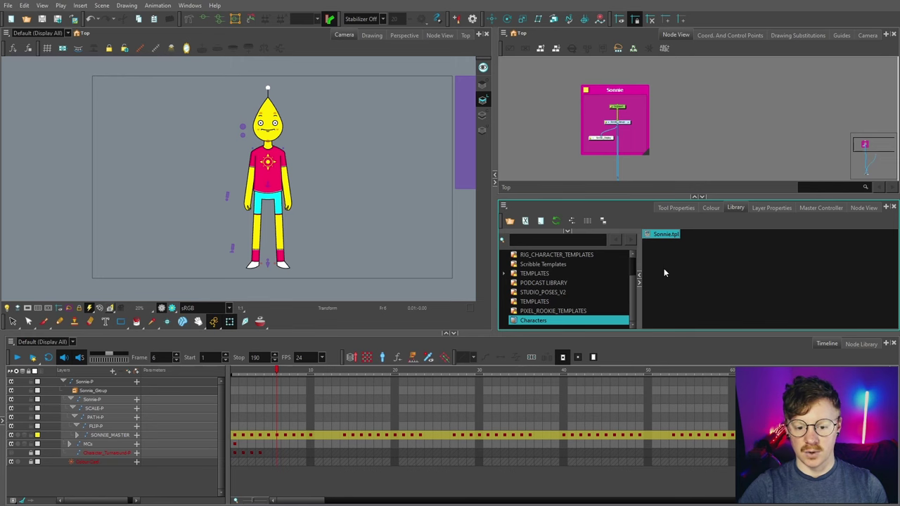
{"action": "scroll", "scroll_direction": "down", "scroll_amount": 3}
{"action": "scroll", "scroll_direction": "up", "scroll_amount": 3}
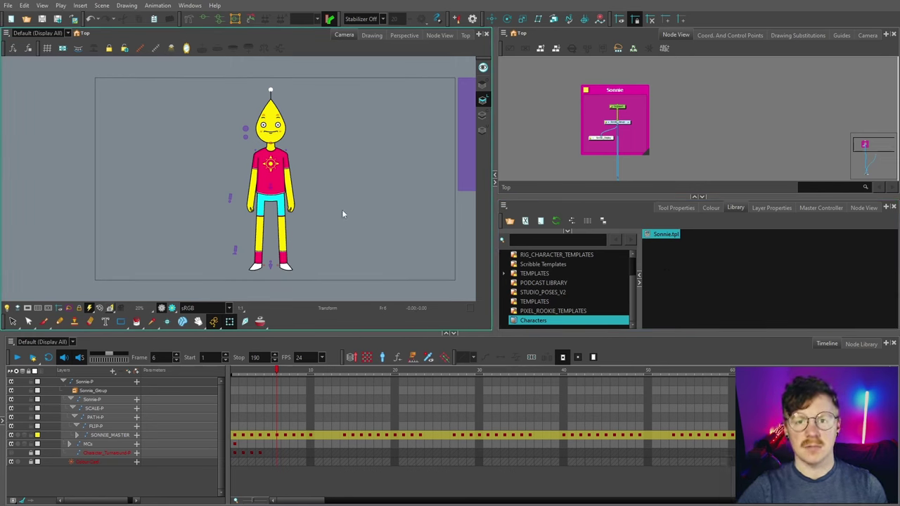
- Select the Sonnie template in the Characters folder and review it
{"action": "left_click", "coordinate": [273, 87]}
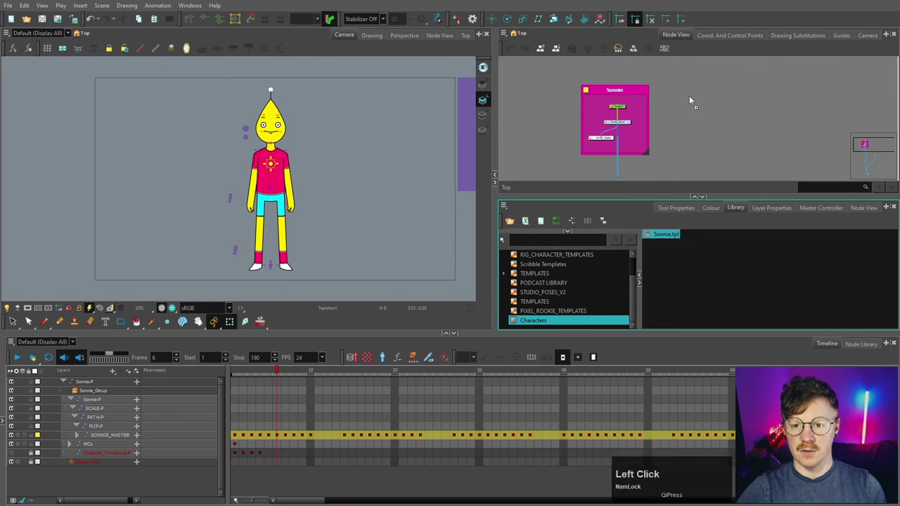
{"action": "scroll", "scroll_direction": "down", "scroll_amount": 3}
{"action": "scroll", "scroll_direction": "up", "scroll_amount": 3}
{"action": "left_click", "coordinate": [273, 87]}
{"action": "key", "text": "space"}
{"action": "scroll", "scroll_direction": "down", "scroll_amount": 3}
{"action": "key", "text": "space"}
- Close the Sonnie scene and open the house background scene with its BG_MASTER layer
{"action": "left_click", "coordinate": [273, 87]}
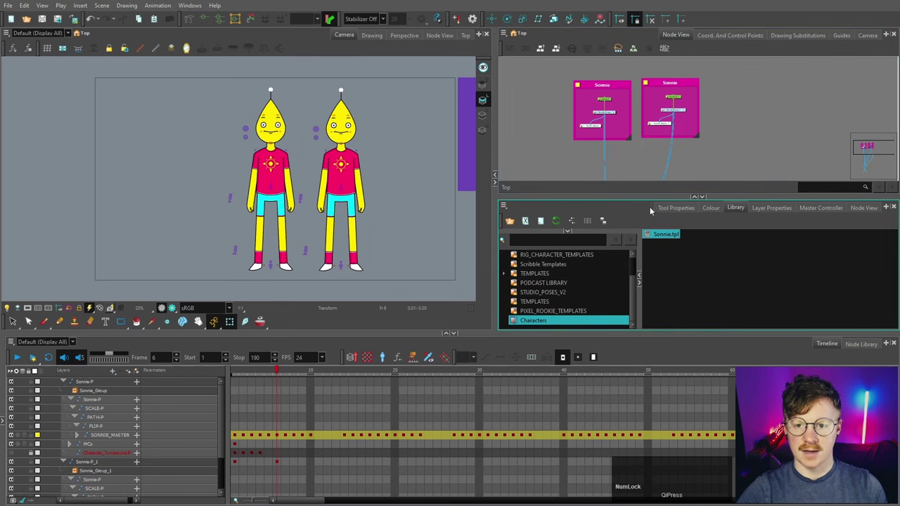
{"action": "key", "text": "ctrl+z"}
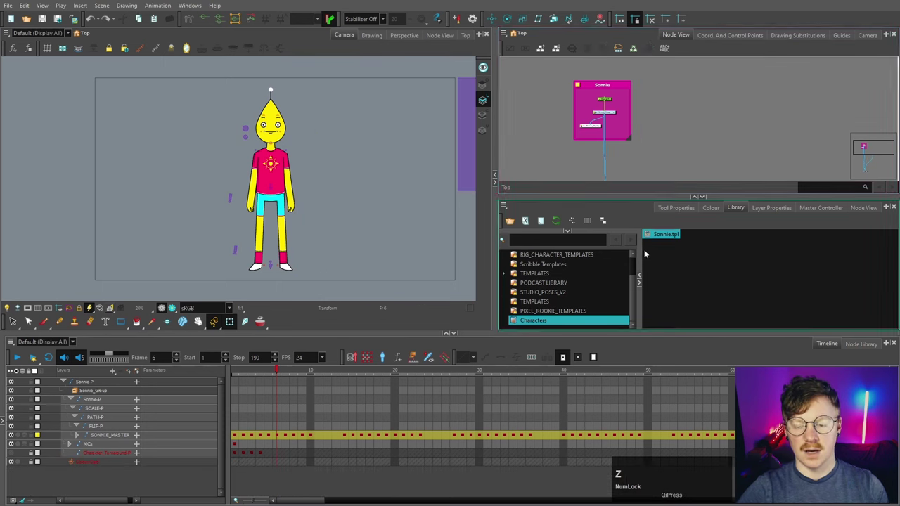
{"action": "left_click", "coordinate": [663, 134]}
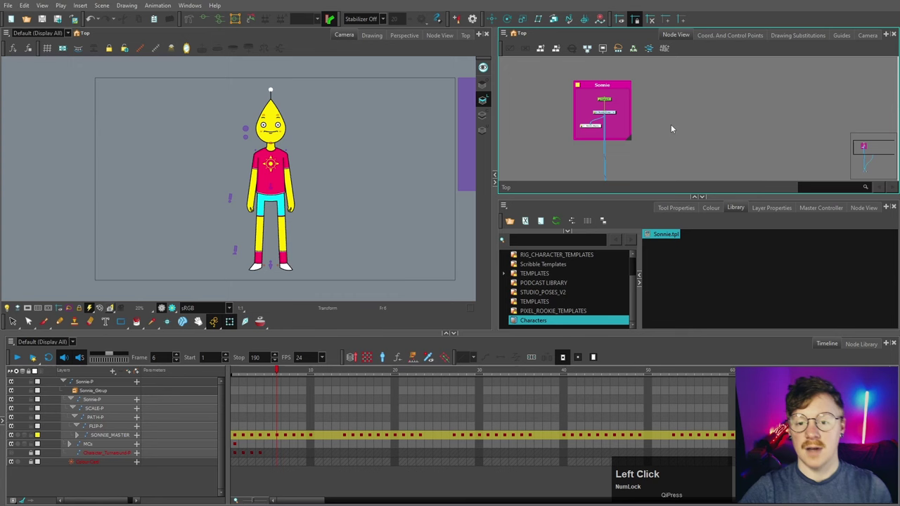
{"action": "left_click", "coordinate": [391, 216]}
{"action": "scroll", "scroll_direction": "down", "scroll_amount": 3}
{"action": "scroll", "scroll_direction": "up", "scroll_amount": 3}
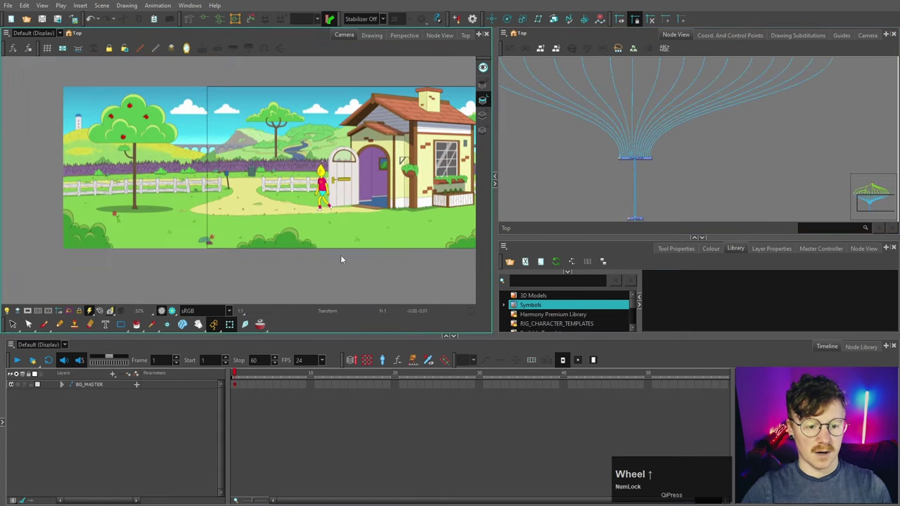
{"action": "scroll", "scroll_direction": "down", "scroll_amount": 3}
{"action": "scroll", "scroll_direction": "down", "scroll_amount": 3}
{"action": "left_click", "coordinate": [431, 201]}
{"action": "key", "text": "space"}
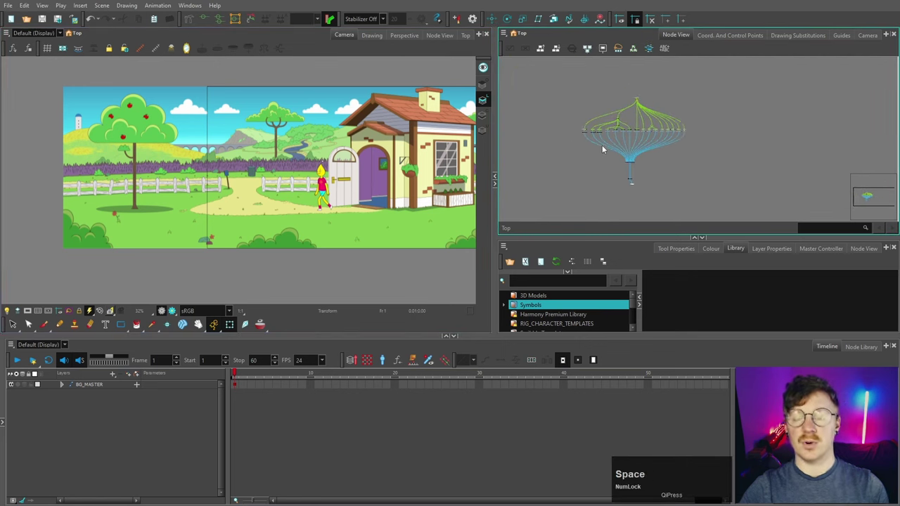
{"action": "scroll", "scroll_direction": "up", "scroll_amount": 3}
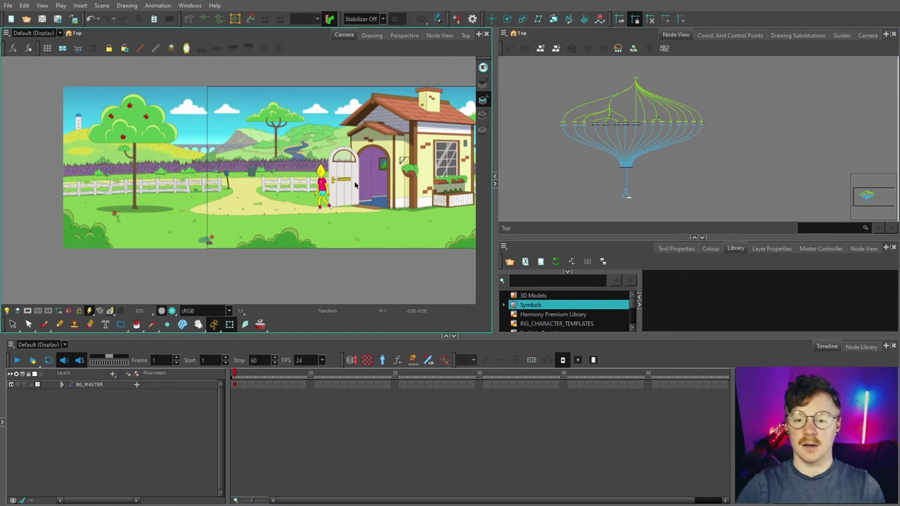
{"action": "left_click", "coordinate": [359, 200]}
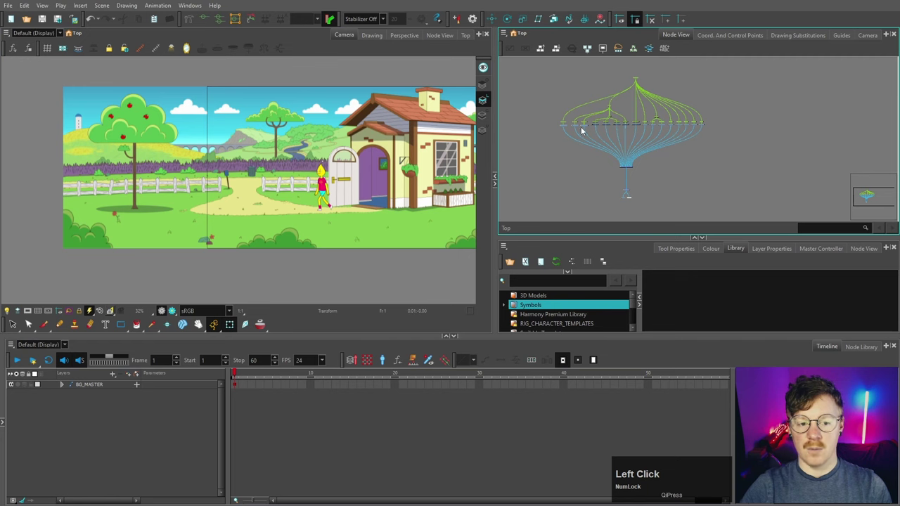
{"action": "scroll", "scroll_direction": "up", "scroll_amount": 3}
{"action": "key", "text": "space"}
{"action": "left_click", "coordinate": [409, 201]}
{"action": "key", "text": "space"}
{"action": "left_click", "coordinate": [408, 202]}
{"action": "key", "text": "d"}
{"action": "key", "text": "space"}
{"action": "left_click", "coordinate": [359, 200]}
{"action": "key", "text": "space"}
{"action": "scroll", "scroll_direction": "up", "scroll_amount": 3}
{"action": "left_click", "coordinate": [359, 200]}
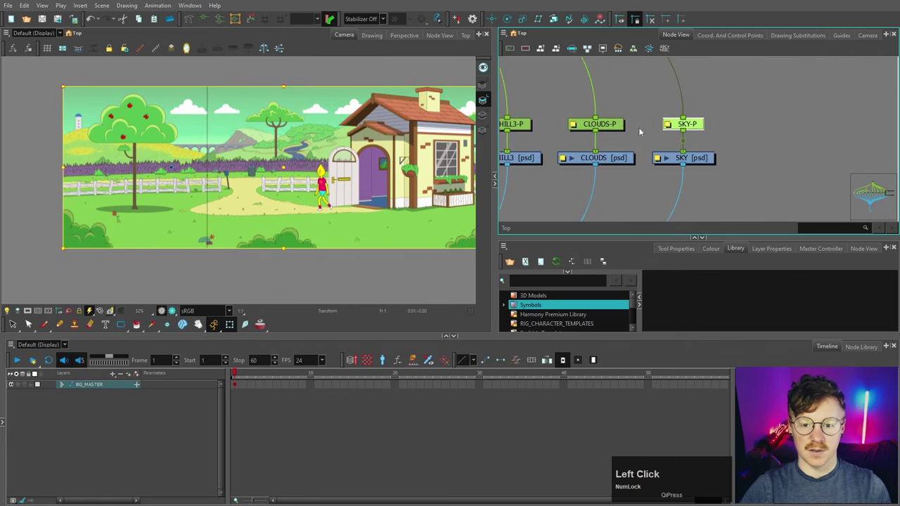
{"action": "scroll", "scroll_direction": "down", "scroll_amount": 3}
{"action": "left_click", "coordinate": [359, 199]}
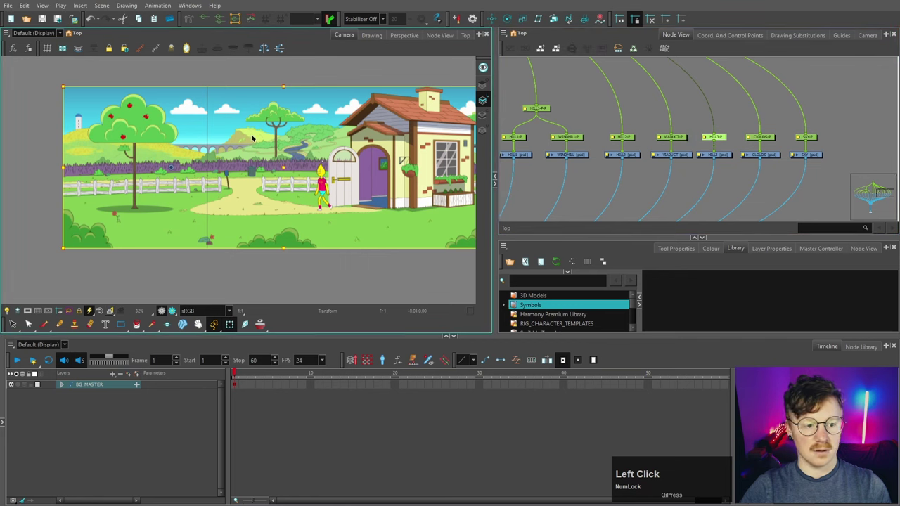
{"action": "scroll", "scroll_direction": "down", "scroll_amount": 3}
{"action": "key", "text": "space"}
{"action": "left_click", "coordinate": [432, 201]}
{"action": "key", "text": "space"}
{"action": "scroll", "scroll_direction": "up", "scroll_amount": 3}
{"action": "left_click", "coordinate": [432, 201]}
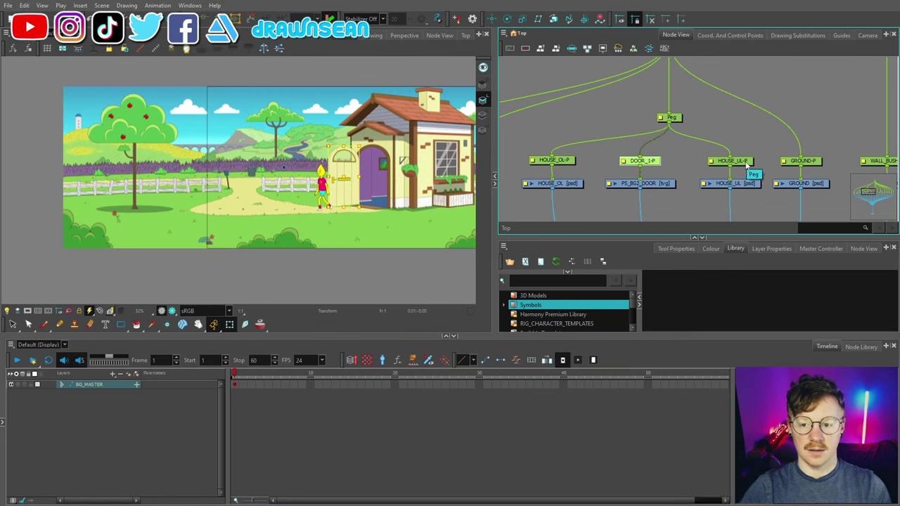
{"action": "left_click", "coordinate": [432, 202]}
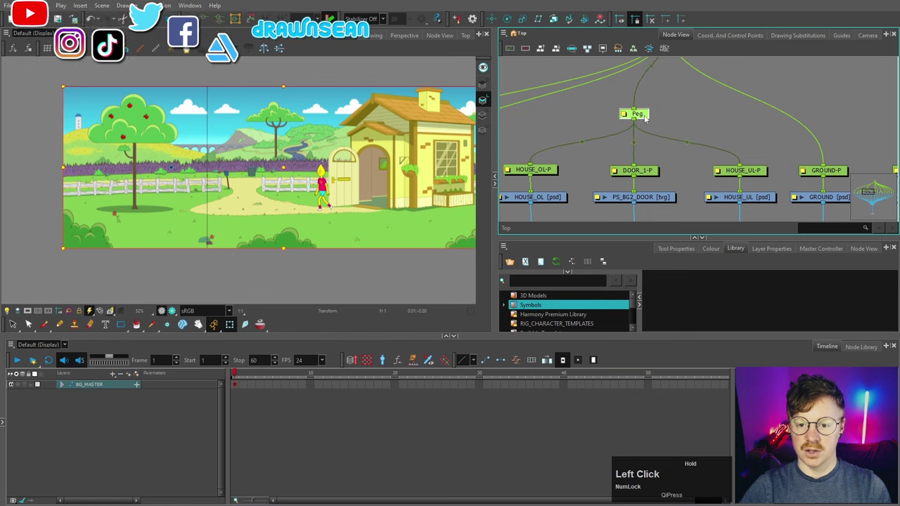
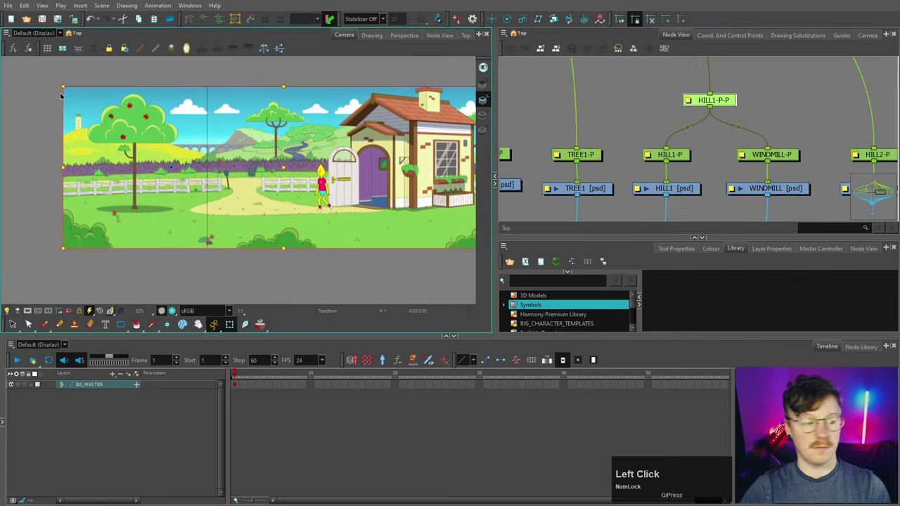
{"action": "scroll", "scroll_direction": "up", "scroll_amount": 3}
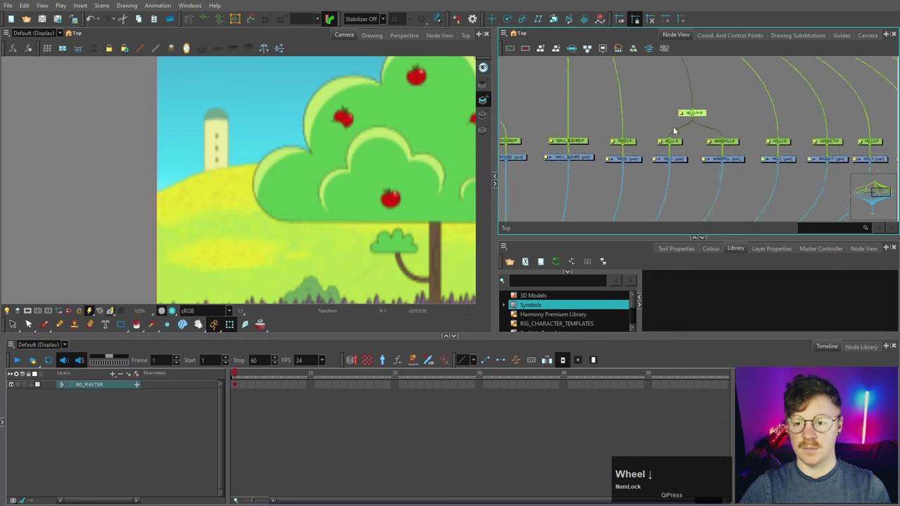
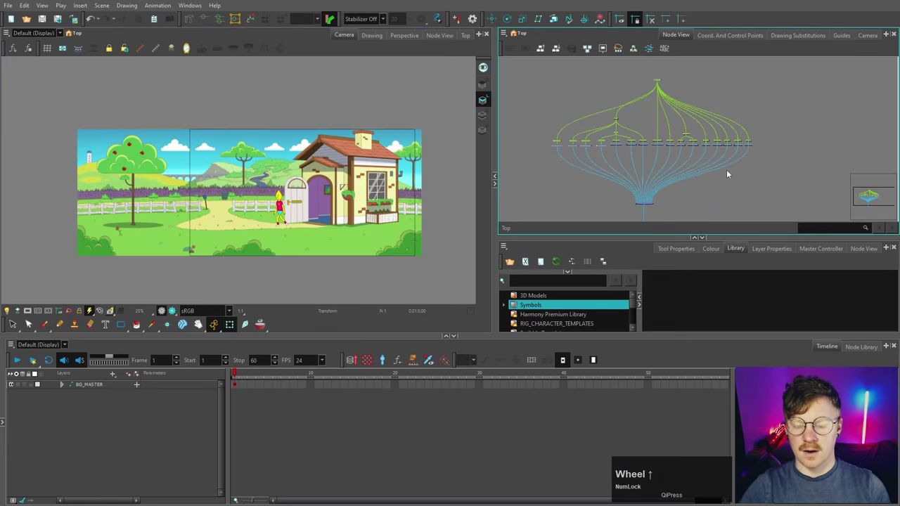
{"action": "scroll", "scroll_direction": "down", "scroll_amount": 3}
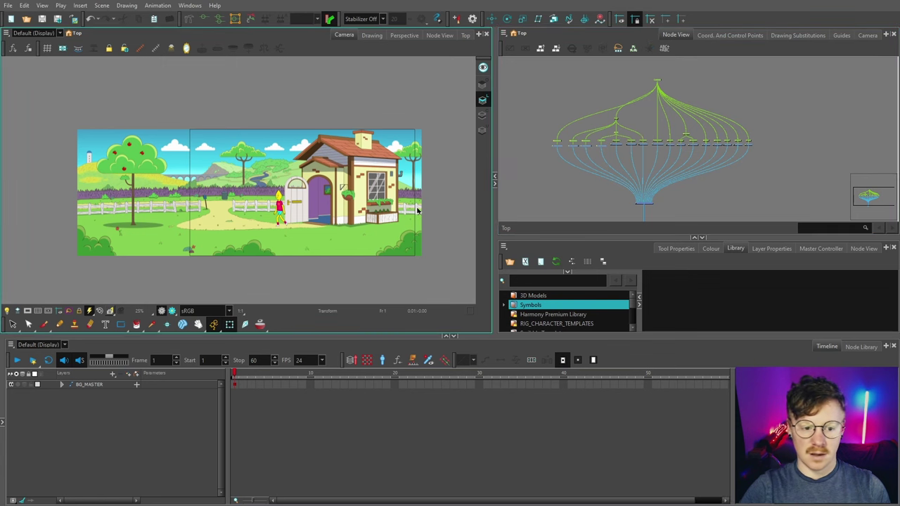
- Select the whole background node network and drop it into the Characters library as a template
{"action": "left_click", "coordinate": [751, 190]}
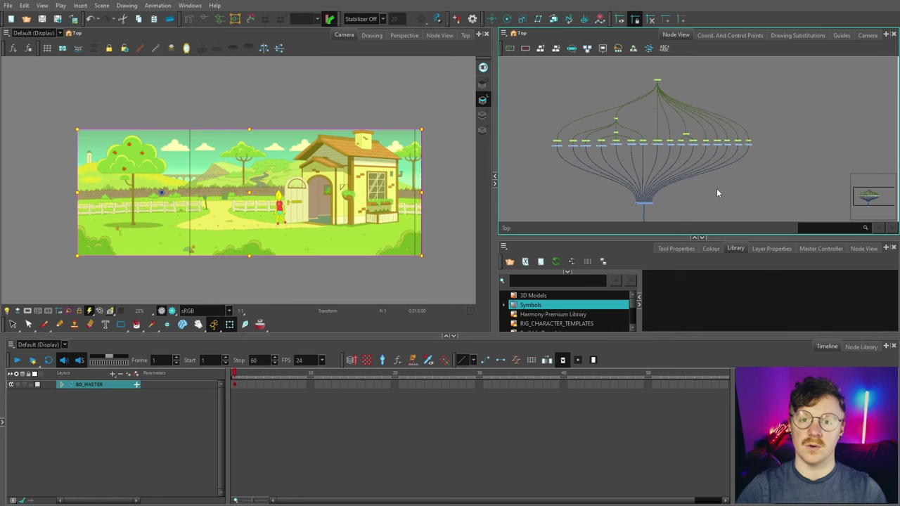
{"action": "key", "text": "ctrl+Num_Lock"}
{"action": "key", "text": "ctrl+c"}
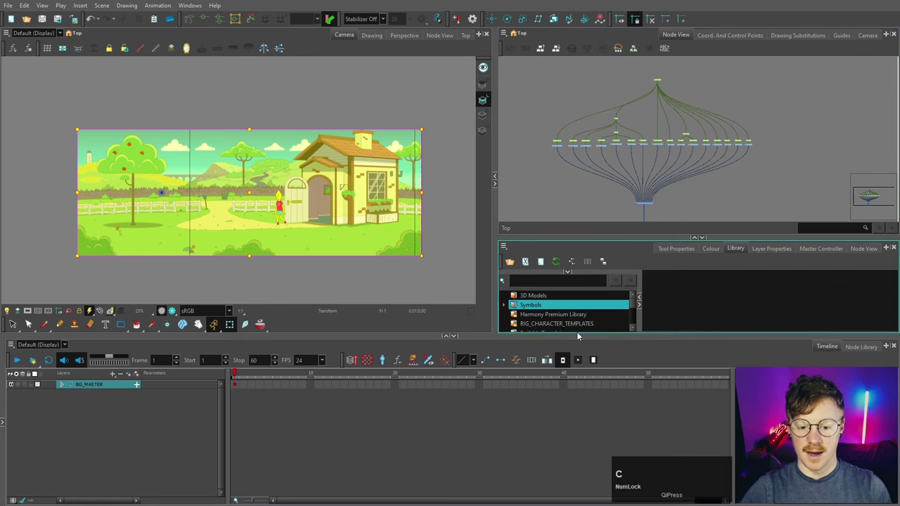
{"action": "scroll", "scroll_direction": "down", "scroll_amount": 3}
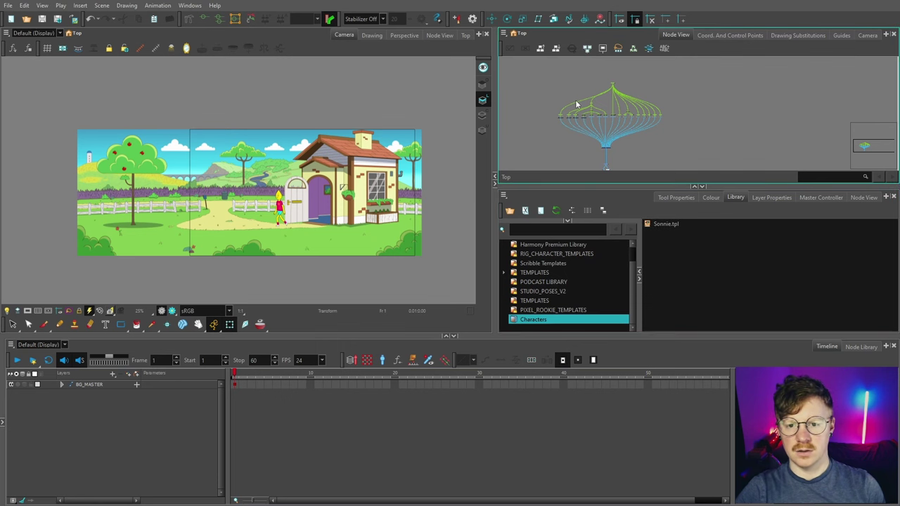
{"action": "scroll", "scroll_direction": "up", "scroll_amount": 3}
{"action": "left_click", "coordinate": [640, 71]}
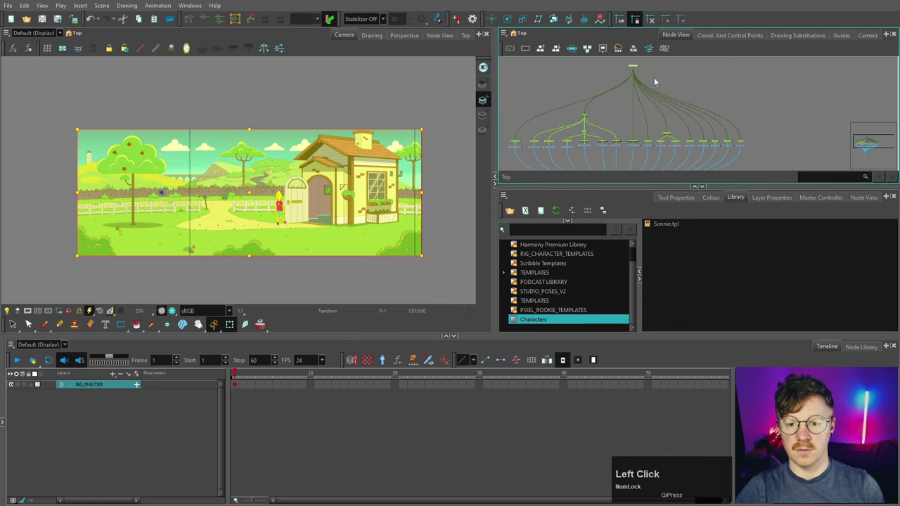
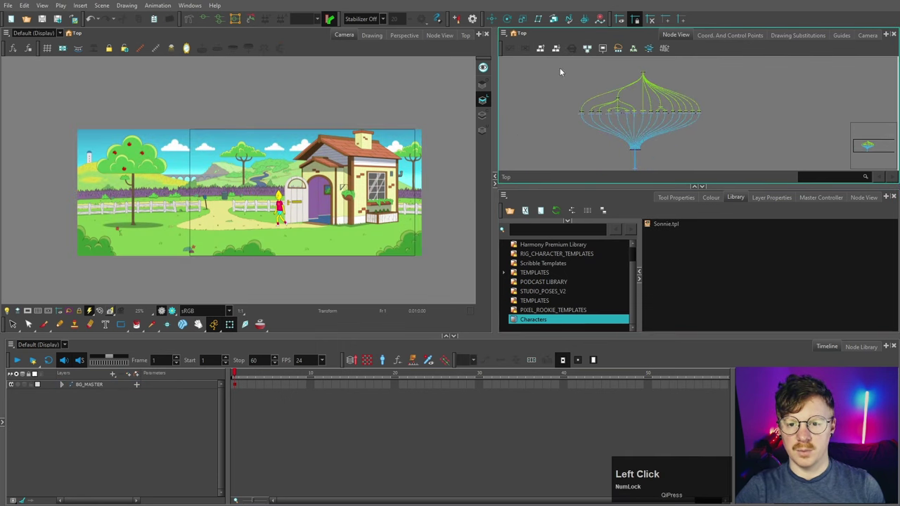
{"action": "key", "text": "v"}
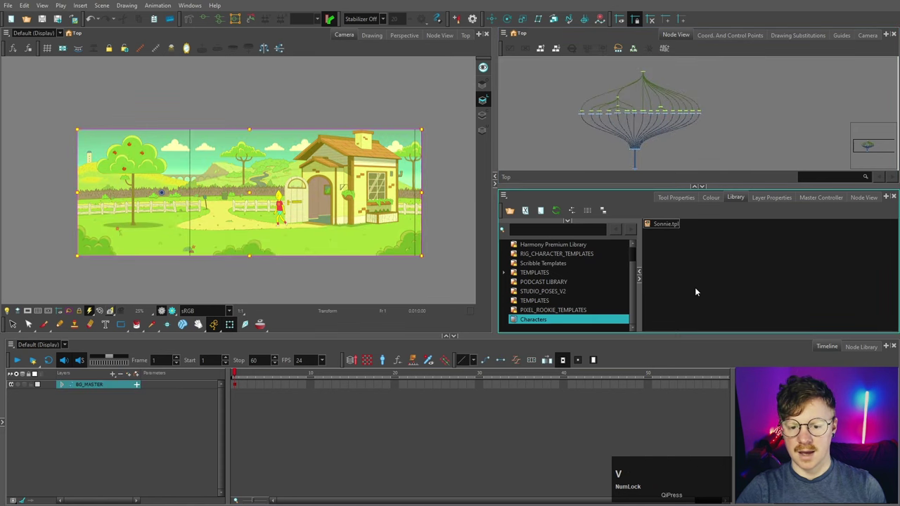
- Rename the new BG_MASTER.tpl template to BG.tpl beside Sonnie.tpl
{"action": "left_click", "coordinate": [347, 219]}
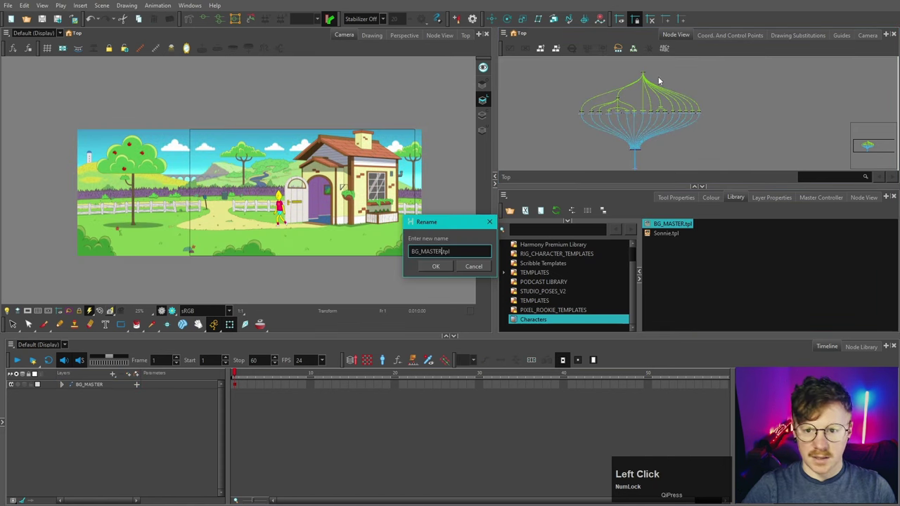
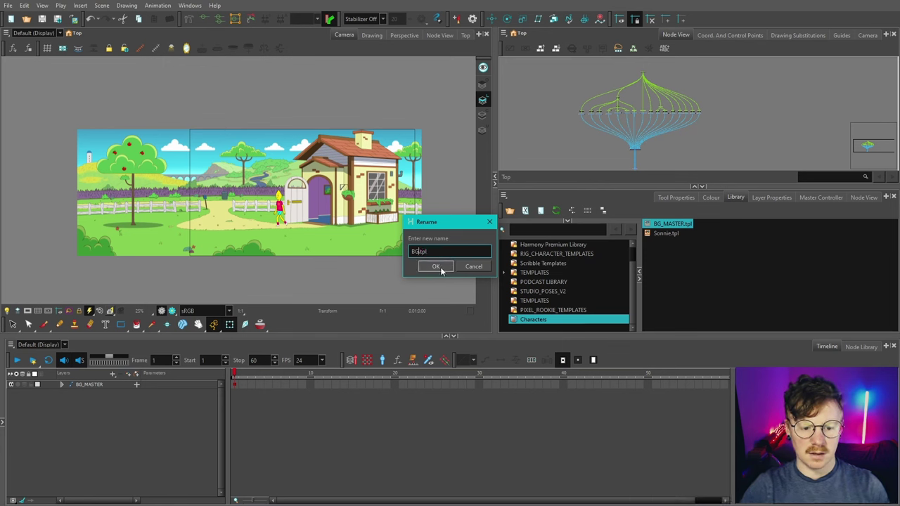
{"action": "left_click", "coordinate": [443, 268]}
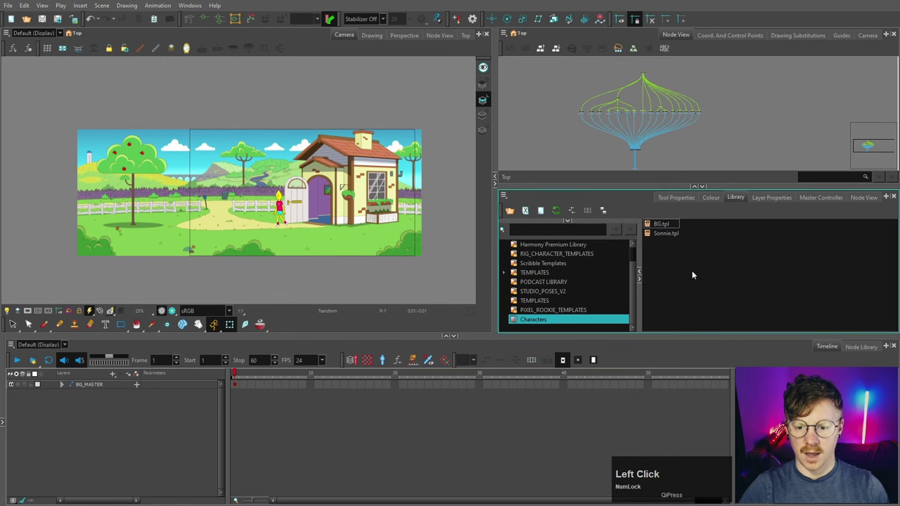
{"action": "left_click", "coordinate": [571, 66]}
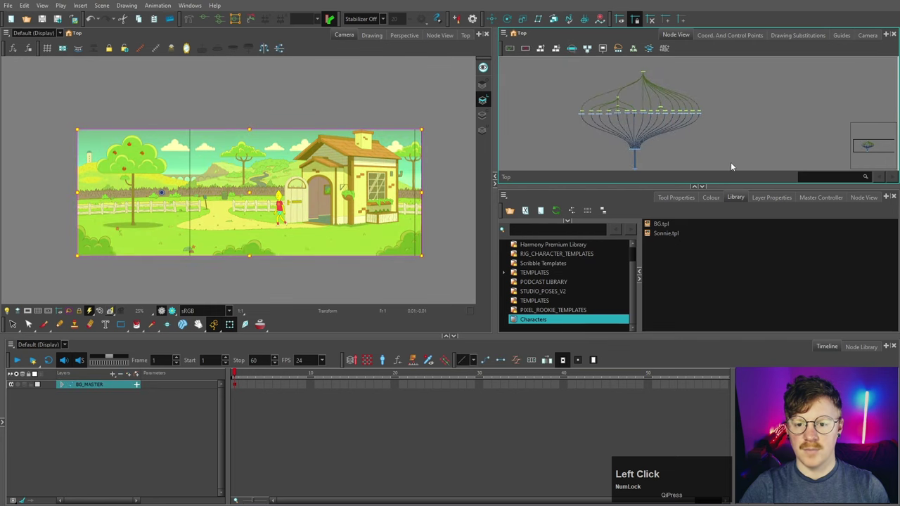
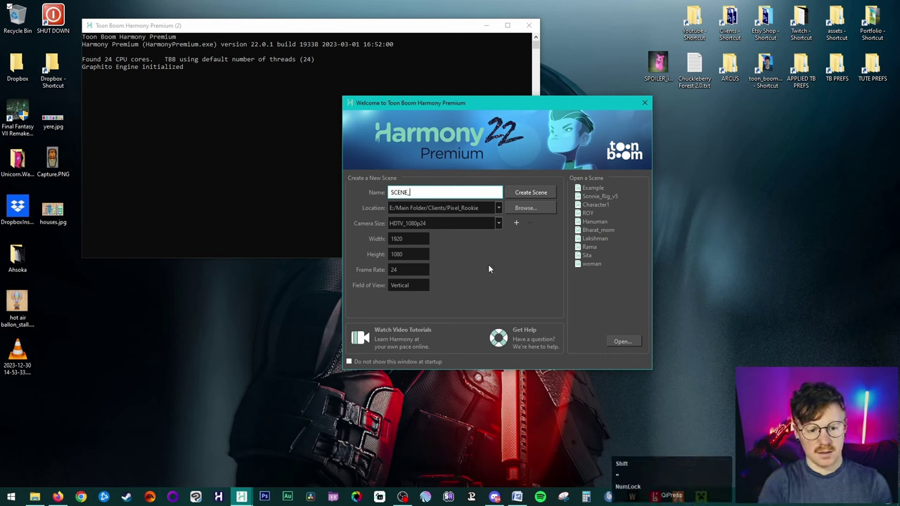
- Enter SCENE_01 as the new scene's name on the welcome screen
{"action": "key", "text": "1"}
{"action": "left_click", "coordinate": [467, 268]}
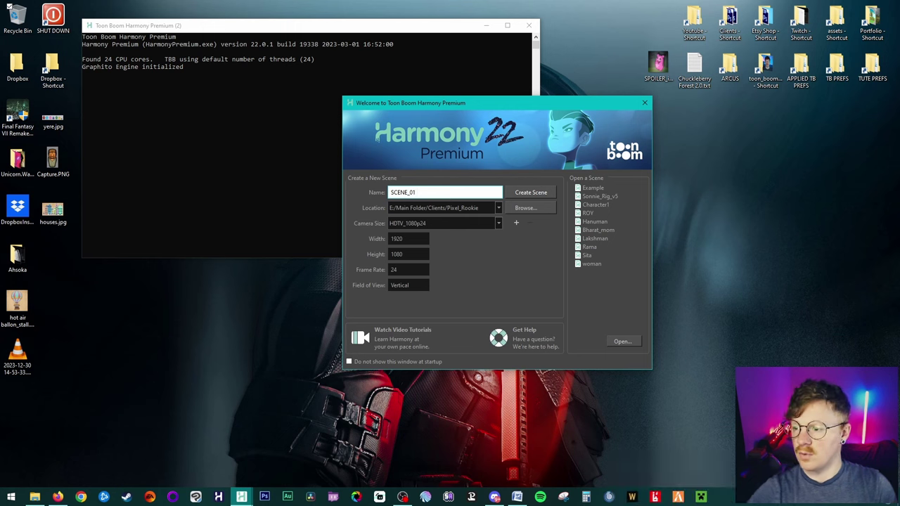
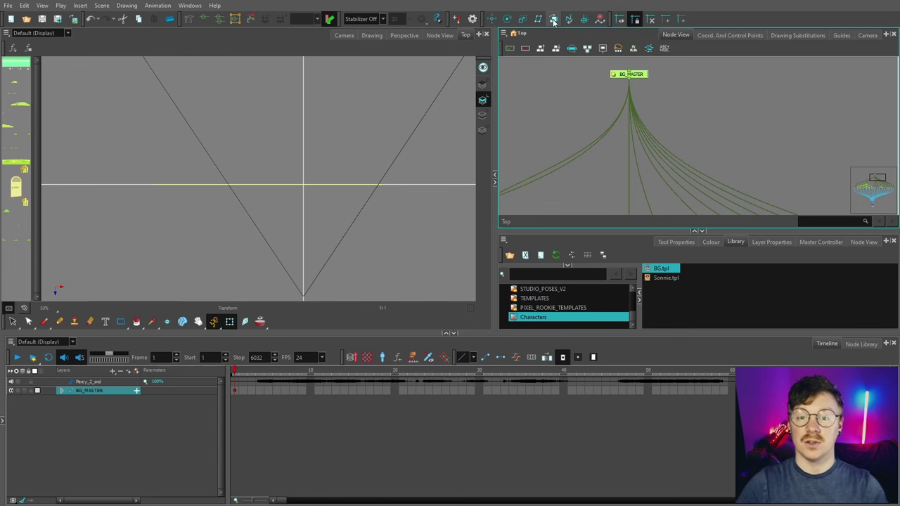
{"action": "left_click", "coordinate": [557, 21]}
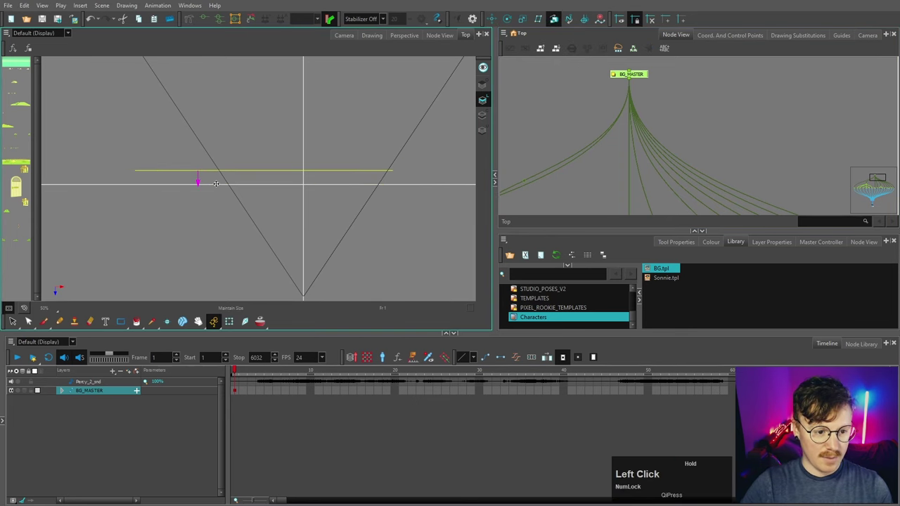
{"action": "scroll", "scroll_direction": "down", "scroll_amount": 3}
{"action": "scroll", "scroll_direction": "up", "scroll_amount": 3}
{"action": "left_click", "coordinate": [276, 150]}
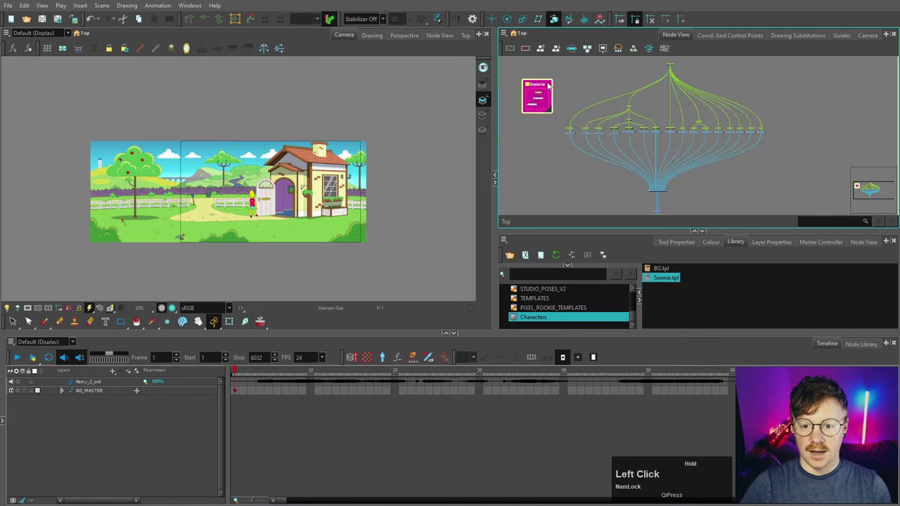
{"action": "scroll", "scroll_direction": "up", "scroll_amount": 3}
{"action": "scroll", "scroll_direction": "down", "scroll_amount": 3}
{"action": "scroll", "scroll_direction": "up", "scroll_amount": 3}
{"action": "scroll", "scroll_direction": "down", "scroll_amount": 3}
{"action": "scroll", "scroll_direction": "up", "scroll_amount": 3}
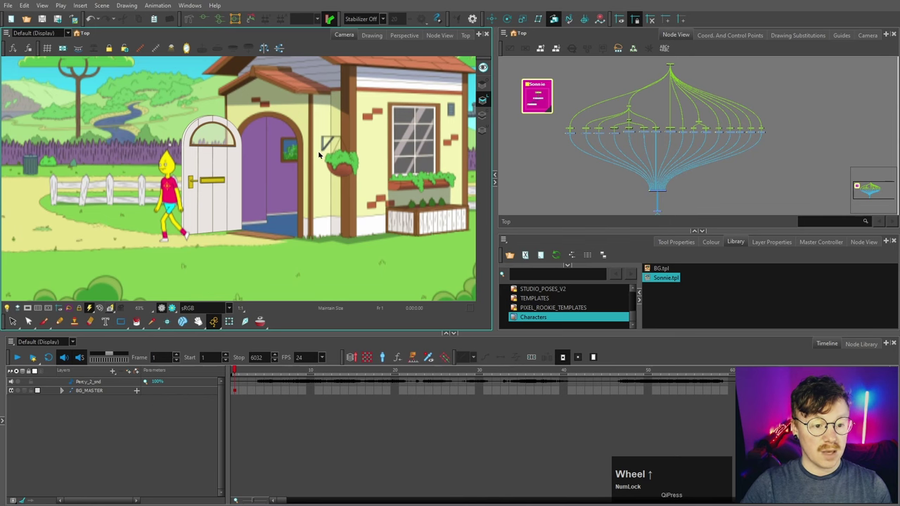
{"action": "scroll", "scroll_direction": "up", "scroll_amount": 3}
{"action": "left_click", "coordinate": [389, 197]}
{"action": "scroll", "scroll_direction": "up", "scroll_amount": 3}
{"action": "key", "text": "space"}
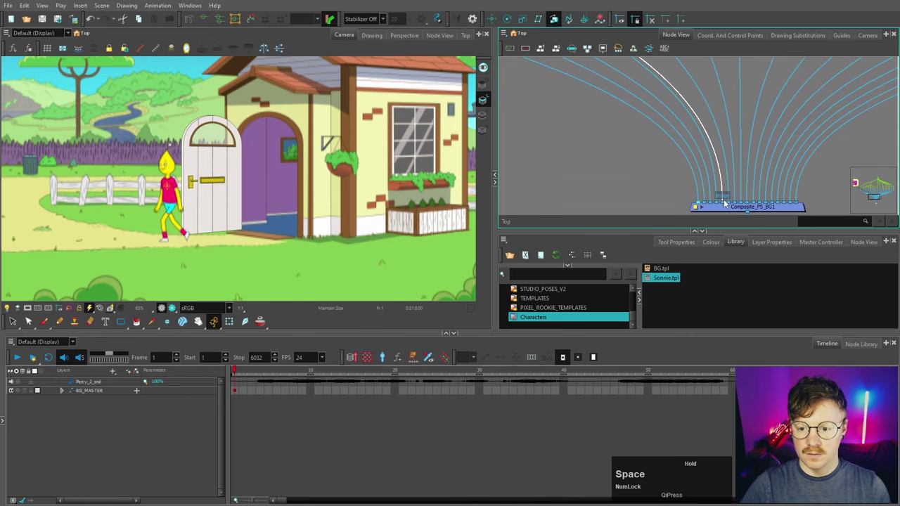
- Wire the Sonnie group's output into the scene composite, scrub frames and select Sonnie.tpl in the library
{"action": "left_click", "coordinate": [361, 233]}
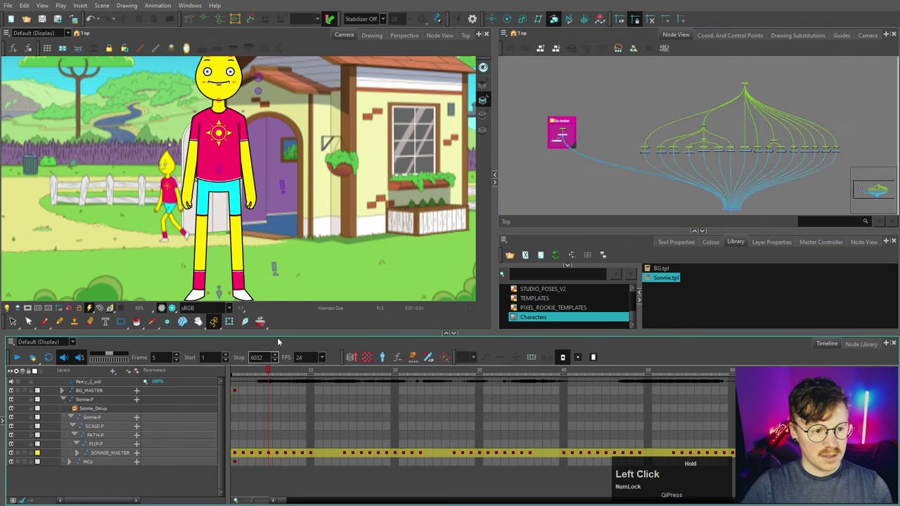
{"action": "scroll", "scroll_direction": "down", "scroll_amount": 3}
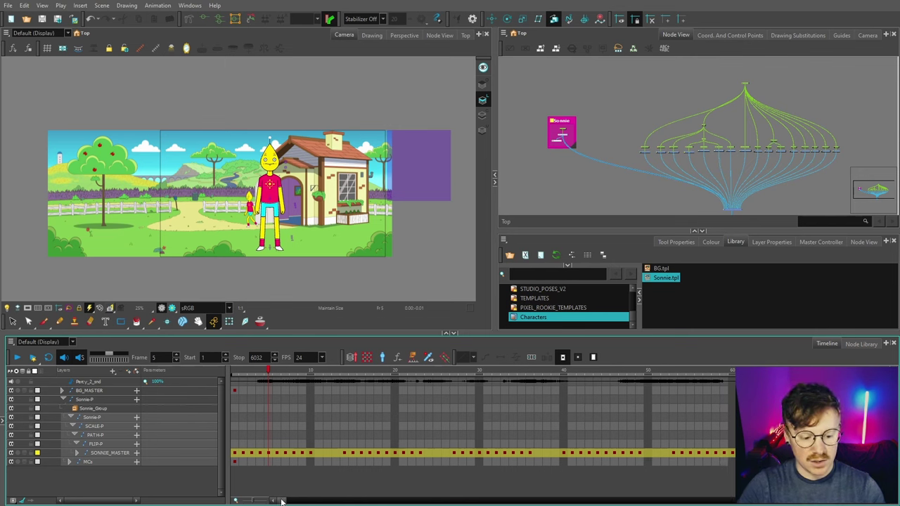
{"action": "left_click", "coordinate": [248, 405]}
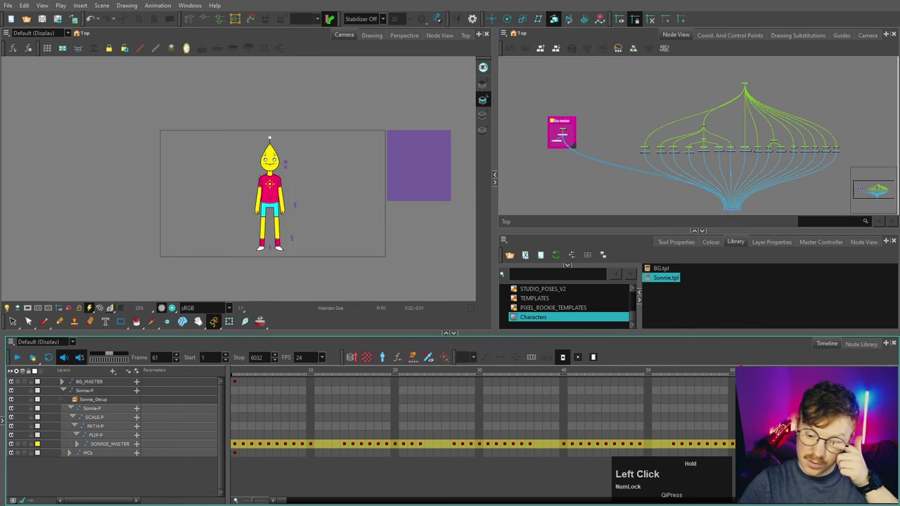
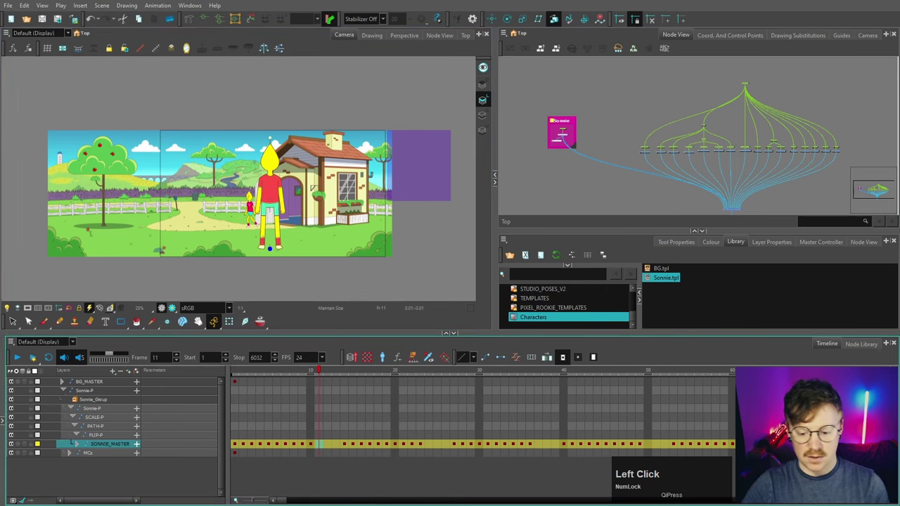
{"action": "scroll", "scroll_direction": "up", "scroll_amount": 3}
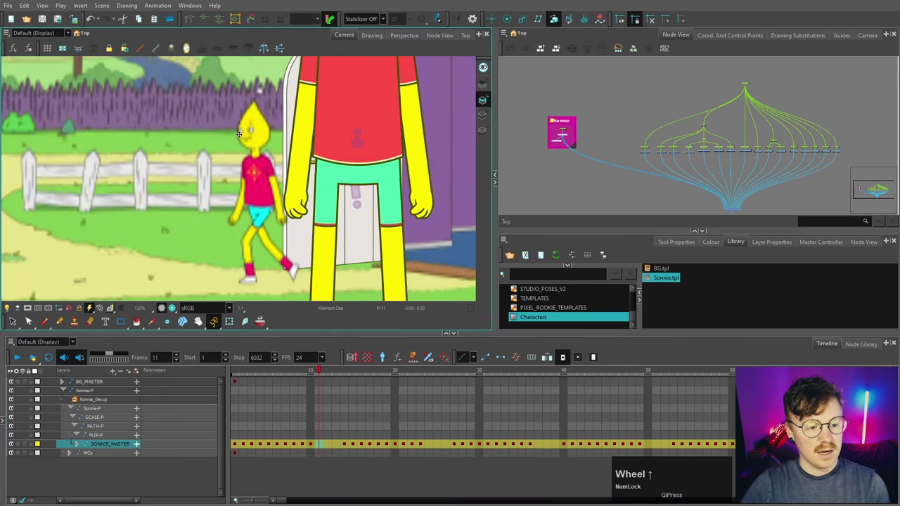
{"action": "scroll", "scroll_direction": "down", "scroll_amount": 3}
{"action": "scroll", "scroll_direction": "up", "scroll_amount": 3}
{"action": "left_click", "coordinate": [666, 278]}
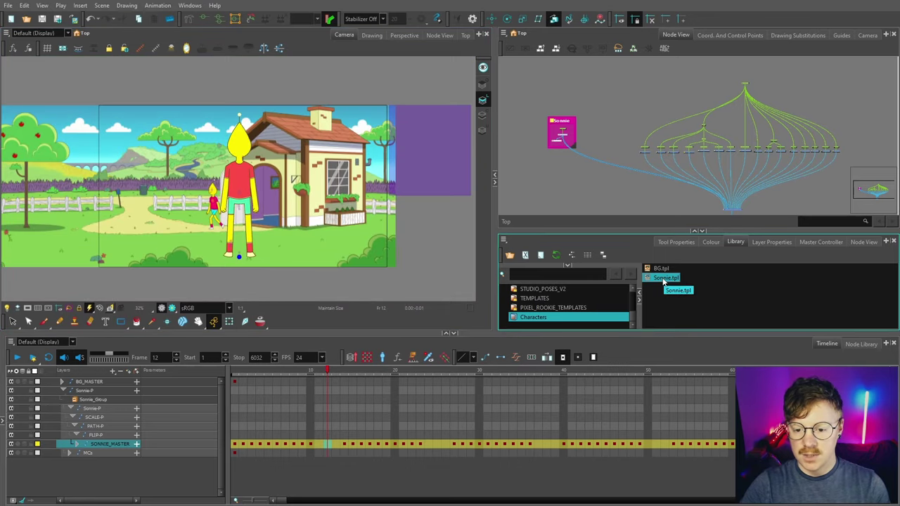
- Open Sonnie.tpl with Edit Template and delete the later walk drawing keys
{"action": "right_click", "coordinate": [666, 279]}
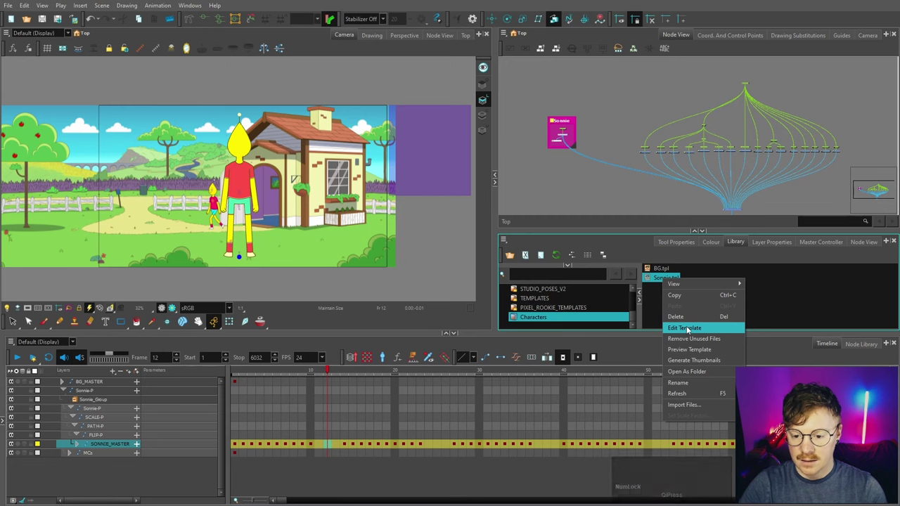
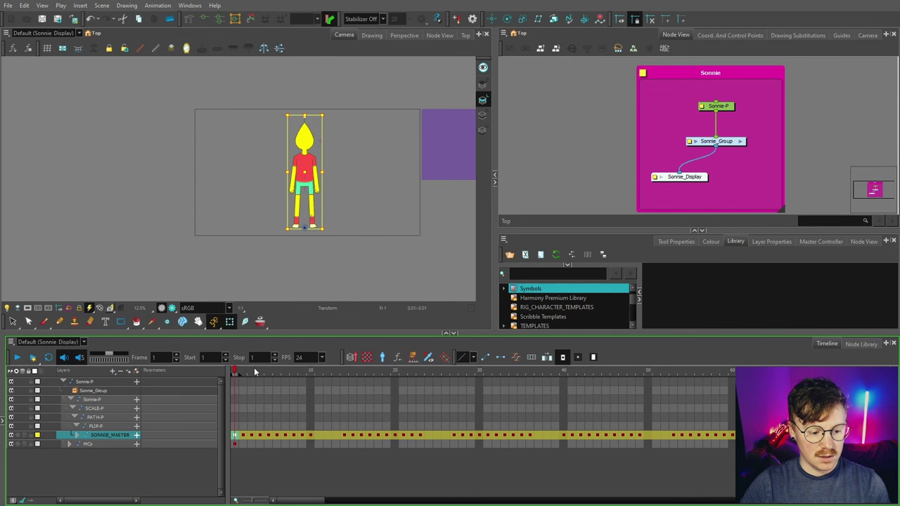
{"action": "left_click", "coordinate": [257, 372]}
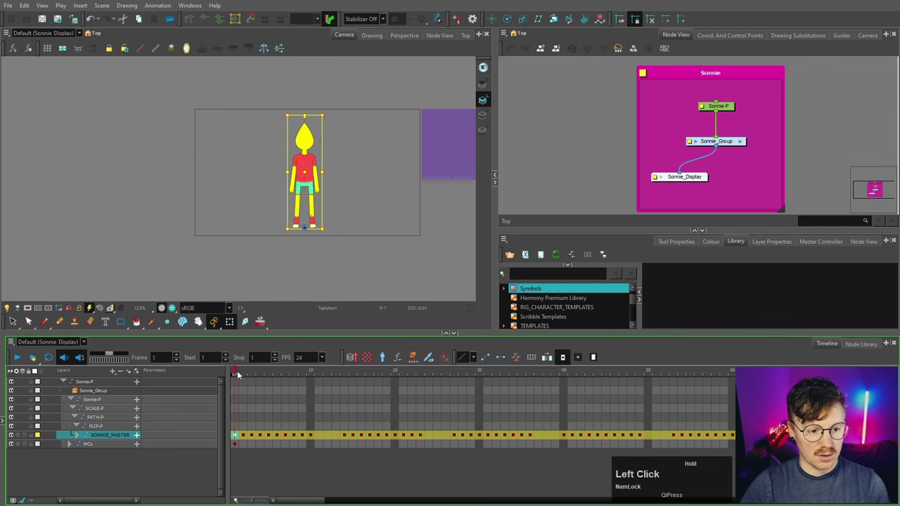
{"action": "left_click", "coordinate": [273, 371]}
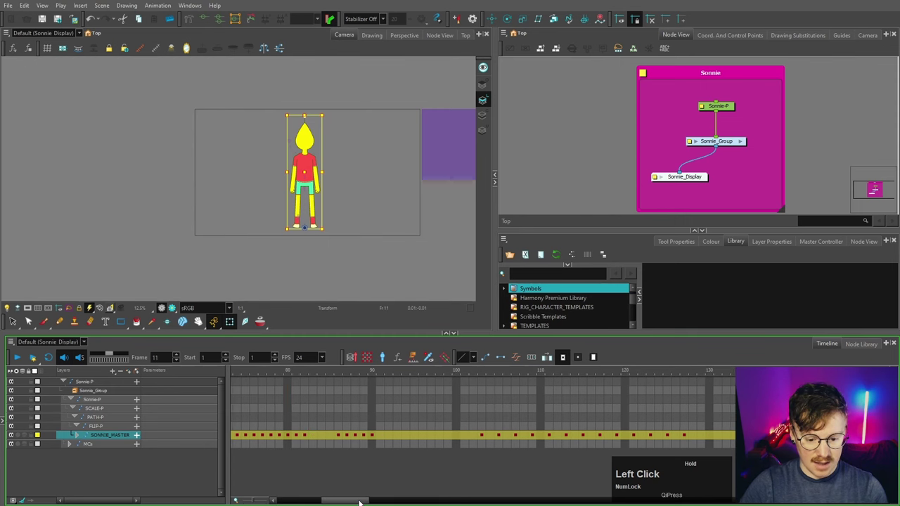
{"action": "left_click", "coordinate": [483, 438]}
{"action": "key", "text": "F7"}
- Trim the SONNIE_MASTER timing to ten frames and save the edited template
{"action": "right_click", "coordinate": [477, 436]}
{"action": "left_click", "coordinate": [668, 252]}
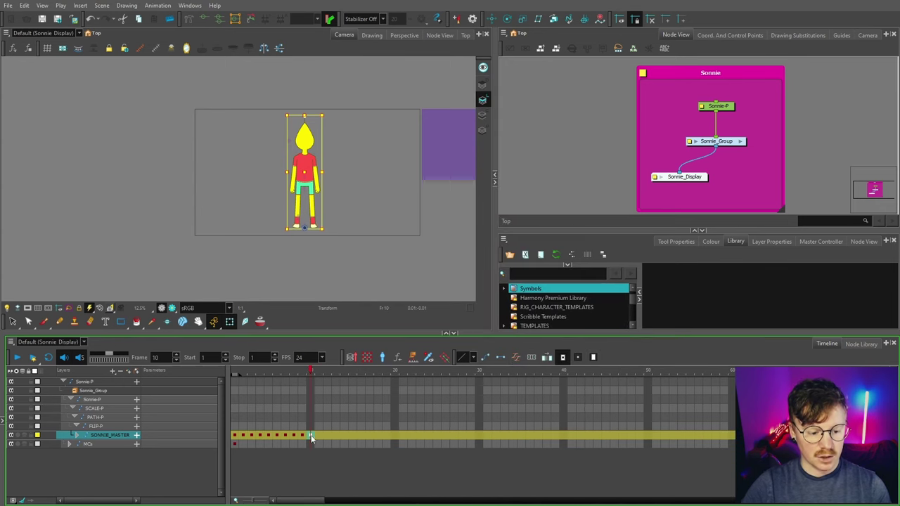
{"action": "left_click", "coordinate": [315, 441]}
{"action": "left_click", "coordinate": [315, 438]}
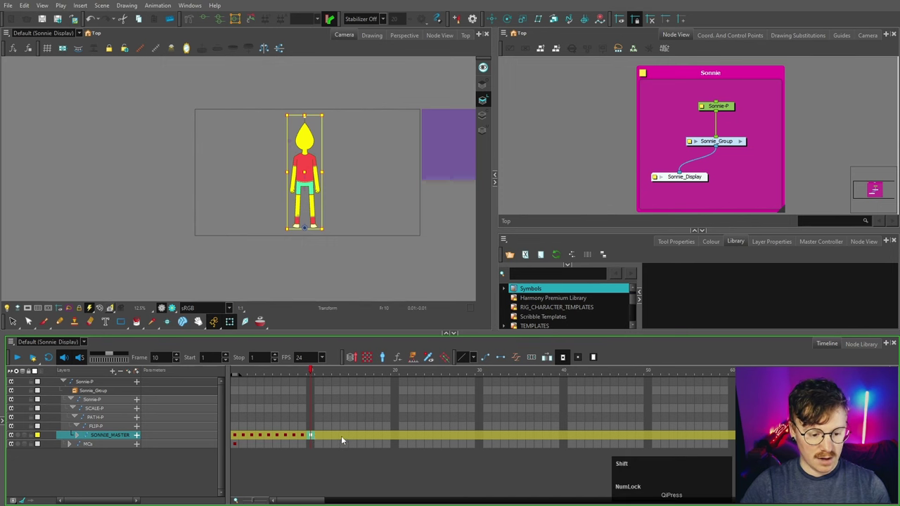
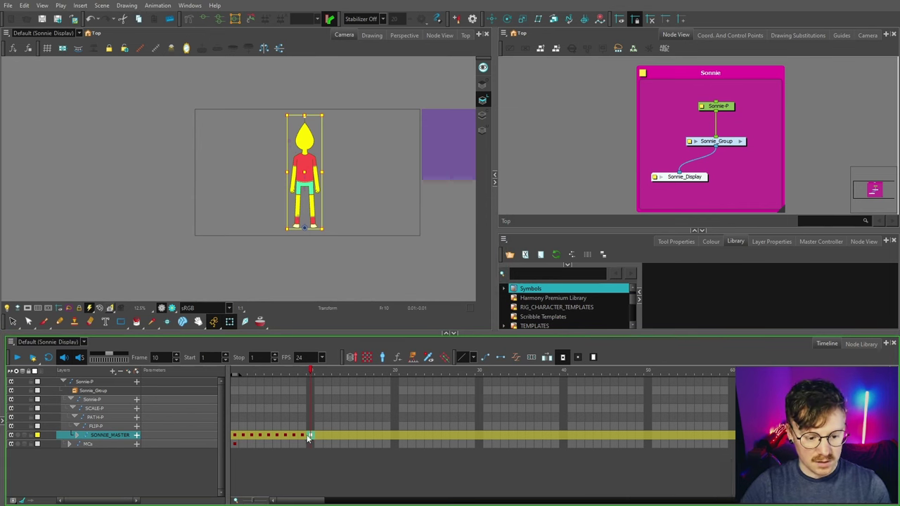
{"action": "left_click", "coordinate": [317, 368]}
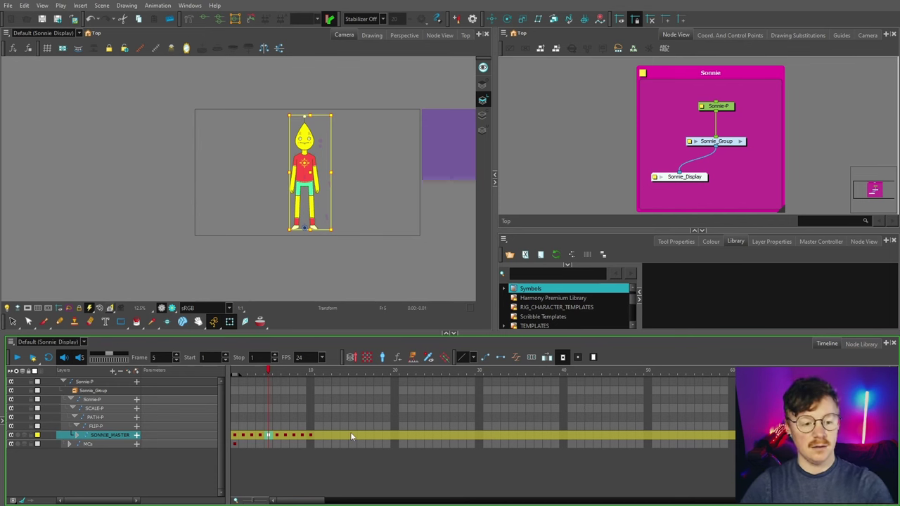
{"action": "key", "text": "ctrl+Num_Lock"}
{"action": "key", "text": "ctrl+s"}
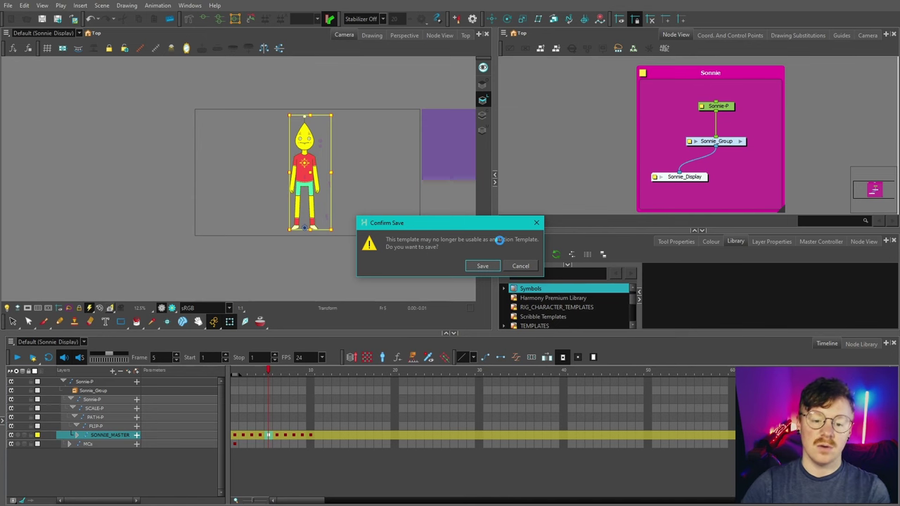
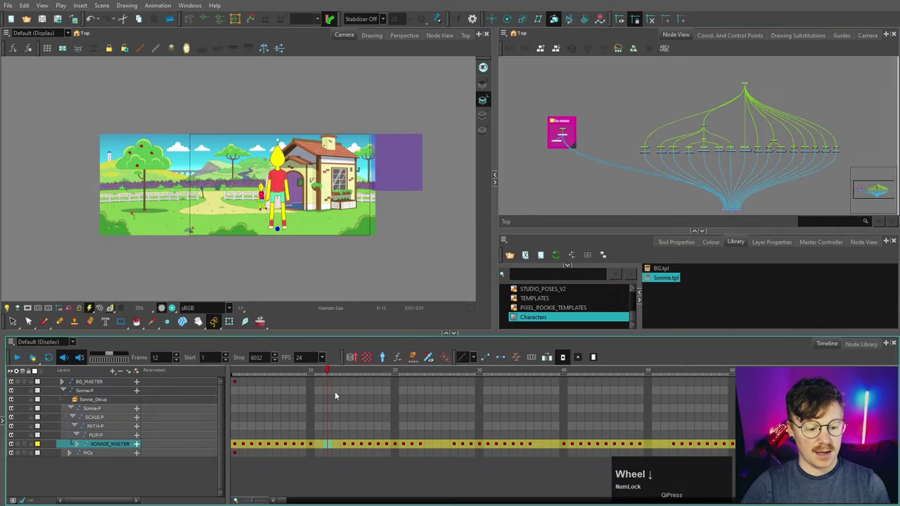
- Confirm the template save and bring the updated Sonnie group back into SCENE_01
{"action": "left_click", "coordinate": [606, 181]}
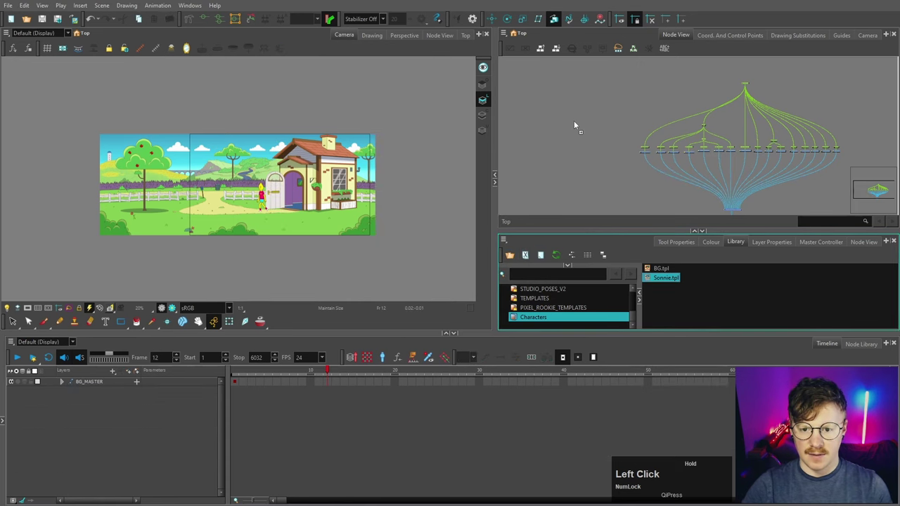
{"action": "scroll", "scroll_direction": "up", "scroll_amount": 3}
{"action": "left_click", "coordinate": [587, 115]}
{"action": "key", "text": "space"}
{"action": "scroll", "scroll_direction": "up", "scroll_amount": 3}
{"action": "key", "text": "space"}
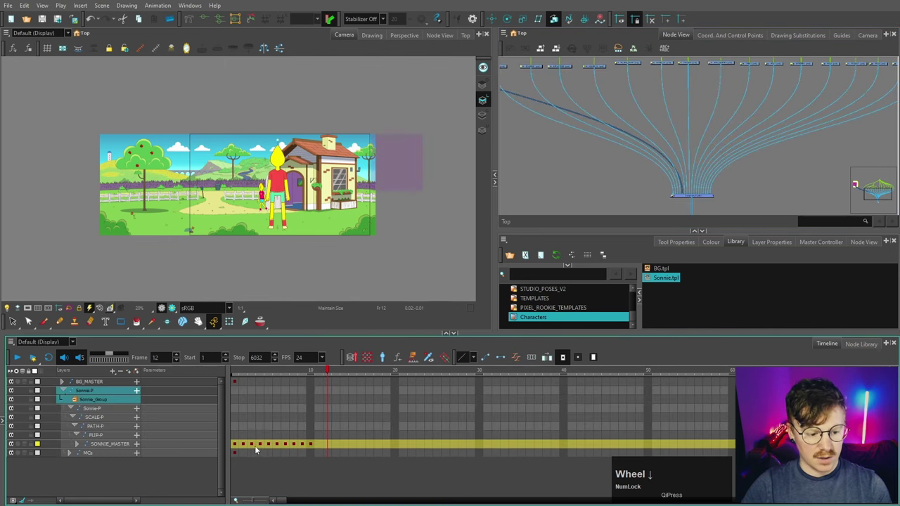
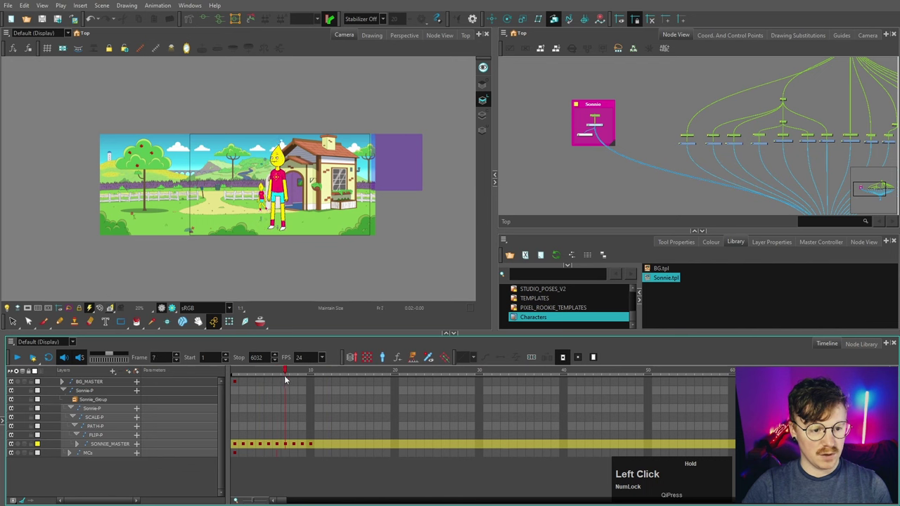
- Set the Sonnie walk's start frame in the timeline
{"action": "left_click", "coordinate": [235, 377]}
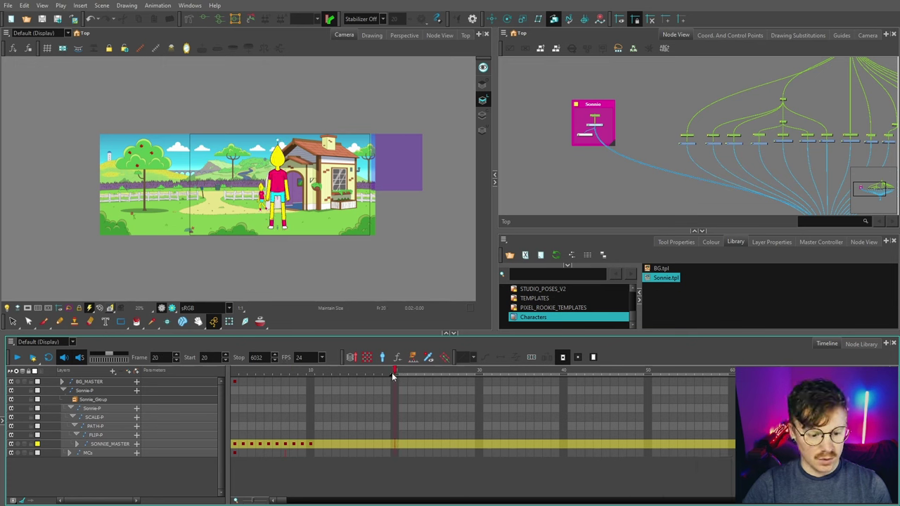
{"action": "left_click", "coordinate": [394, 378]}
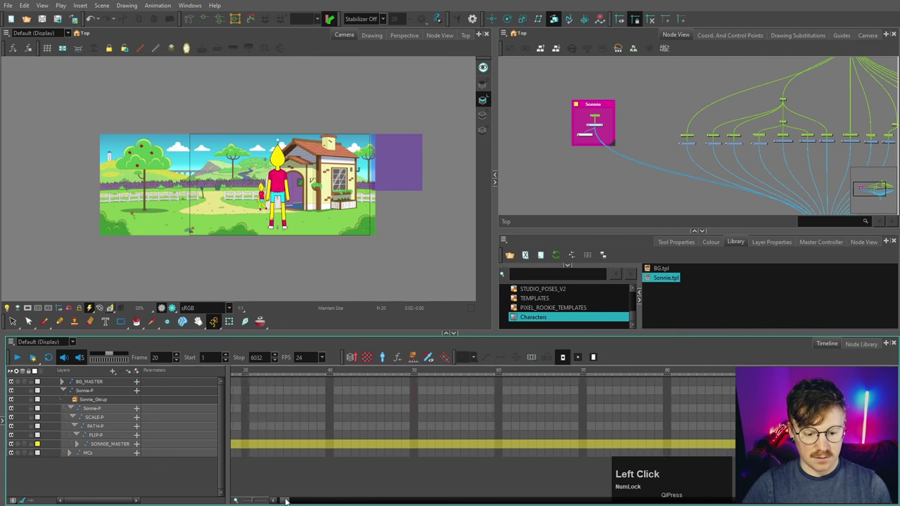
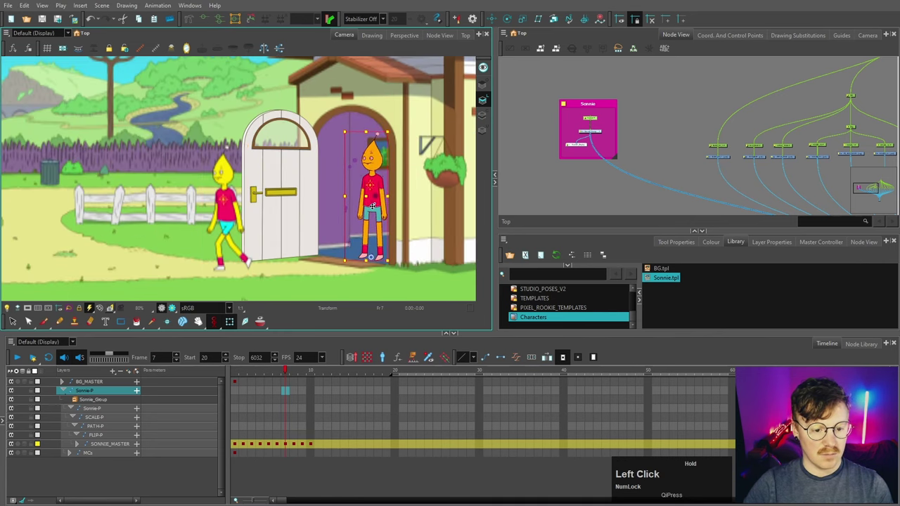
- Duplicate the Sonnie group so a second Sonnie sits in the scene, viewing it from the Top view
{"action": "key", "text": "ctrl+c"}
{"action": "left_click", "coordinate": [373, 450]}
{"action": "key", "text": "ctrl+v"}
{"action": "scroll", "scroll_direction": "up", "scroll_amount": 3}
{"action": "scroll", "scroll_direction": "down", "scroll_amount": 3}
{"action": "scroll", "scroll_direction": "up", "scroll_amount": 3}
{"action": "left_click", "coordinate": [298, 273]}
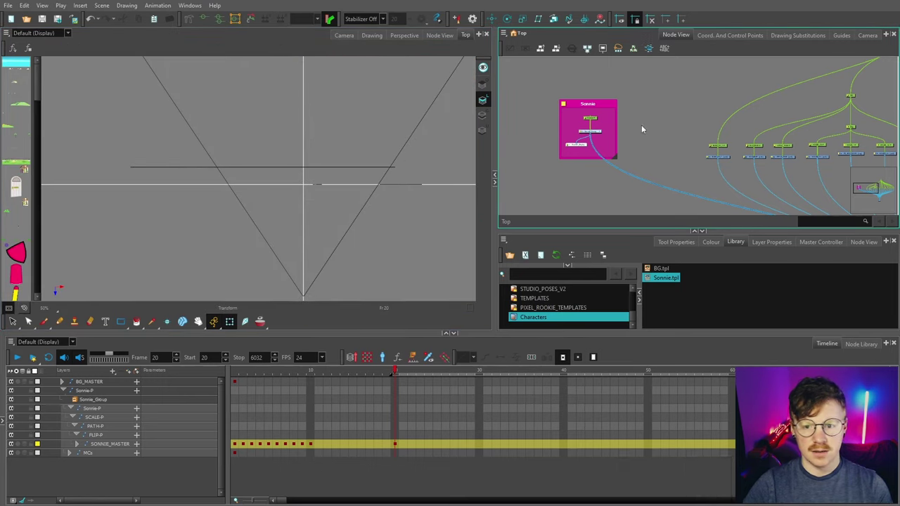
- Return to the Camera view showing the smaller Sonnie in the cottage doorway beside the walking one
{"action": "scroll", "scroll_direction": "up", "scroll_amount": 3}
{"action": "left_click", "coordinate": [759, 125]}
{"action": "scroll", "scroll_direction": "up", "scroll_amount": 3}
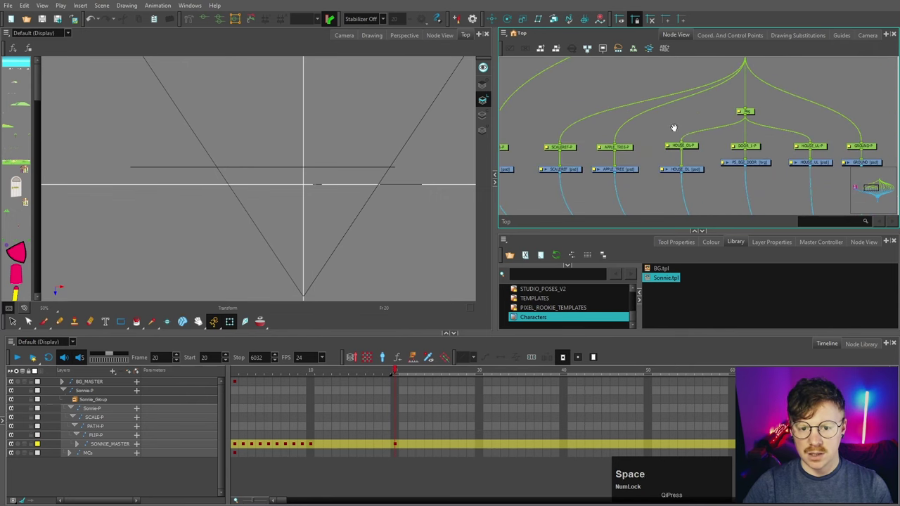
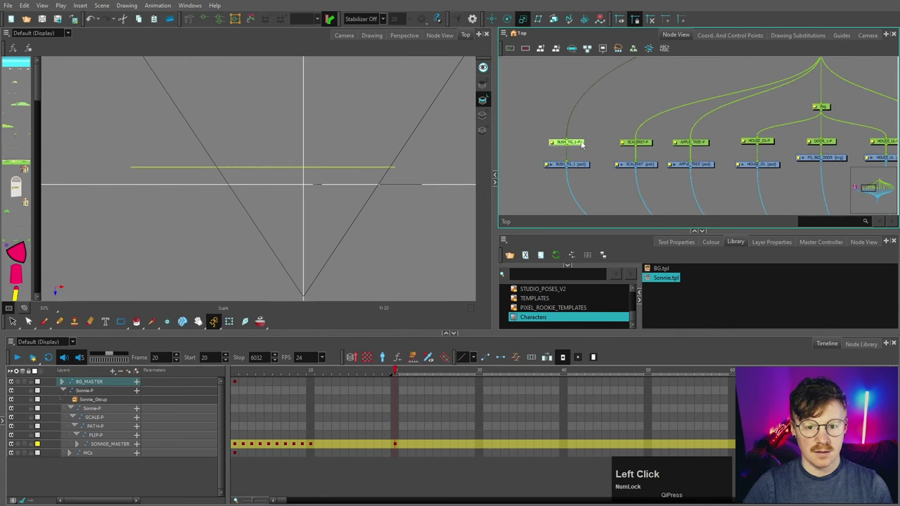
{"action": "left_click", "coordinate": [557, 21]}
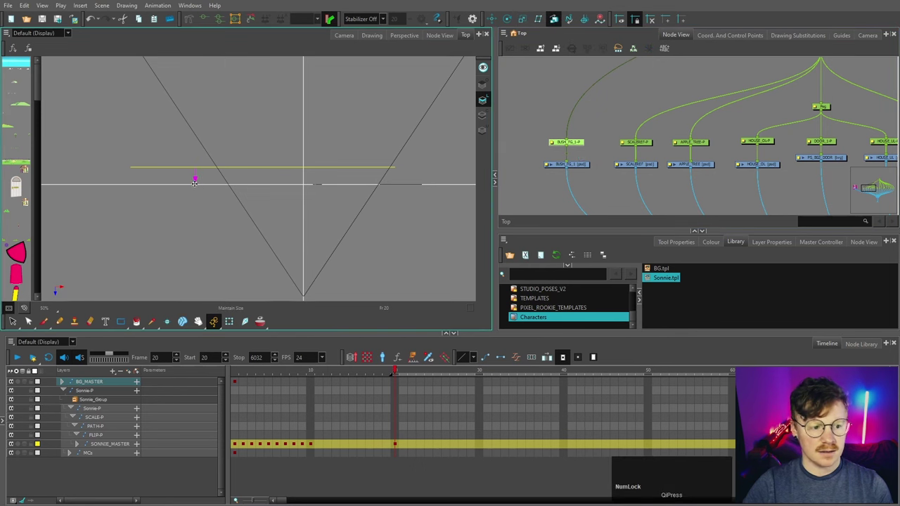
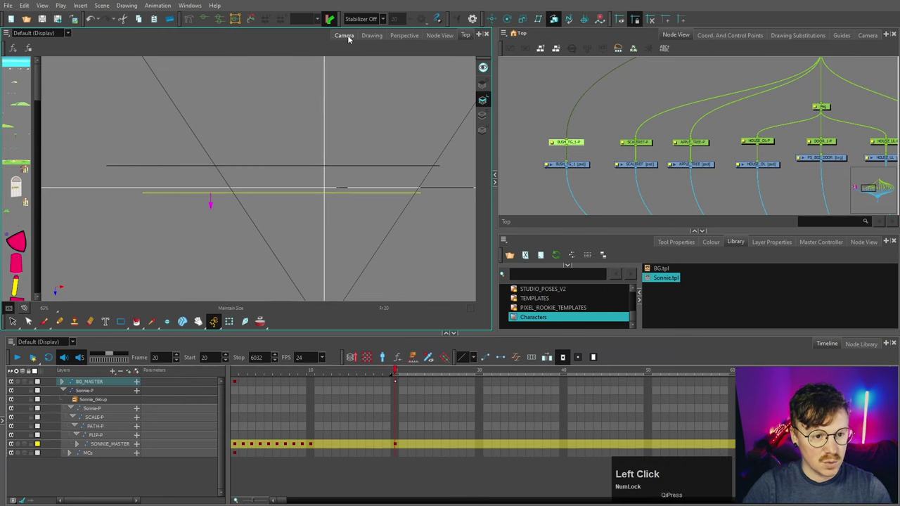
{"action": "scroll", "scroll_direction": "down", "scroll_amount": 3}
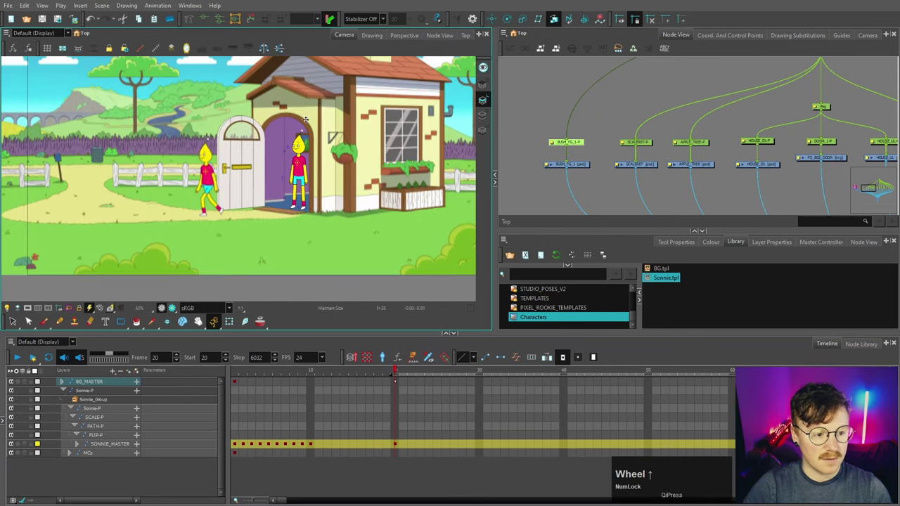
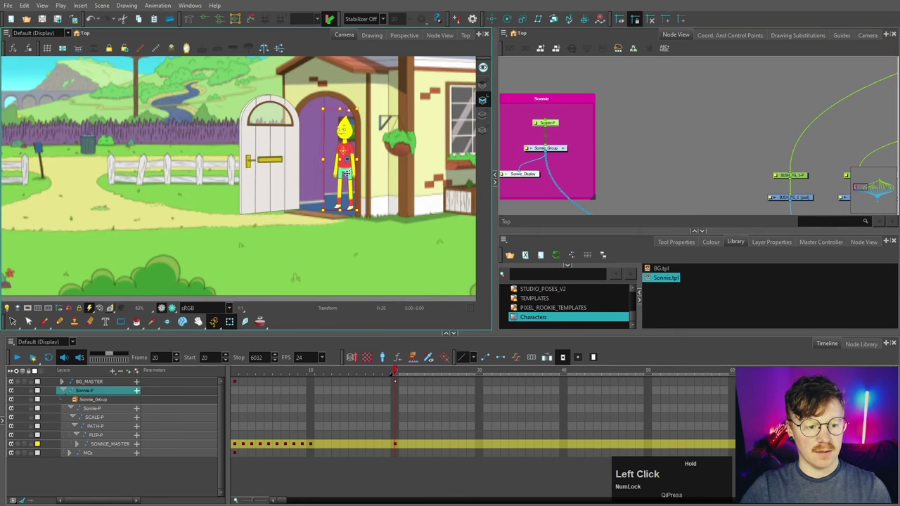
- Frame the node network to check the Sonnie backdrop around the character's nodes
{"action": "scroll", "scroll_direction": "down", "scroll_amount": 3}
{"action": "left_click", "coordinate": [652, 119]}
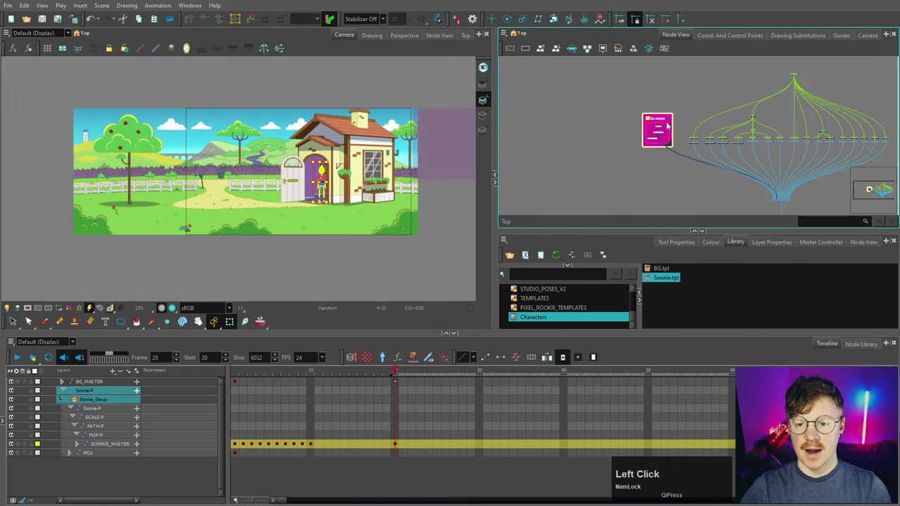
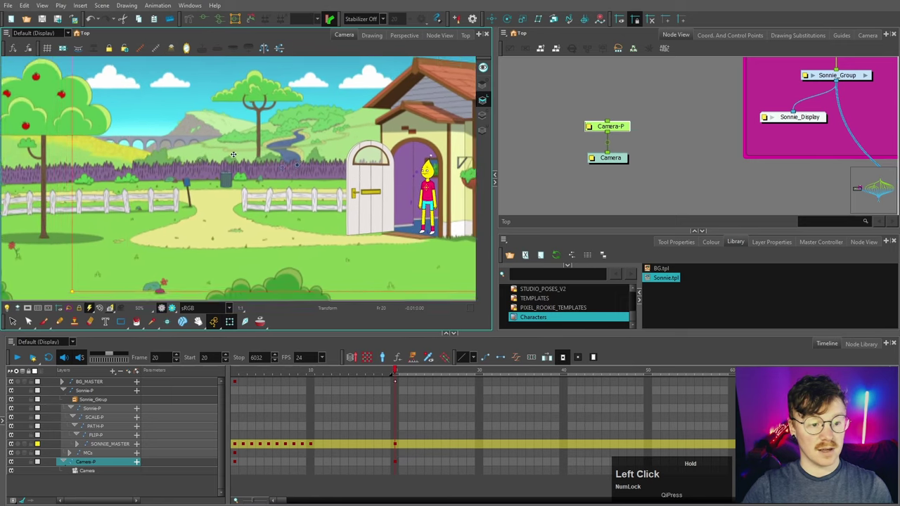
- Add a Camera node with a Camera-P peg beside the Sonnie group and frame the full network
{"action": "key", "text": "ctrl+z"}
{"action": "scroll", "scroll_direction": "down", "scroll_amount": 3}
{"action": "left_click", "coordinate": [302, 182]}
{"action": "scroll", "scroll_direction": "up", "scroll_amount": 3}
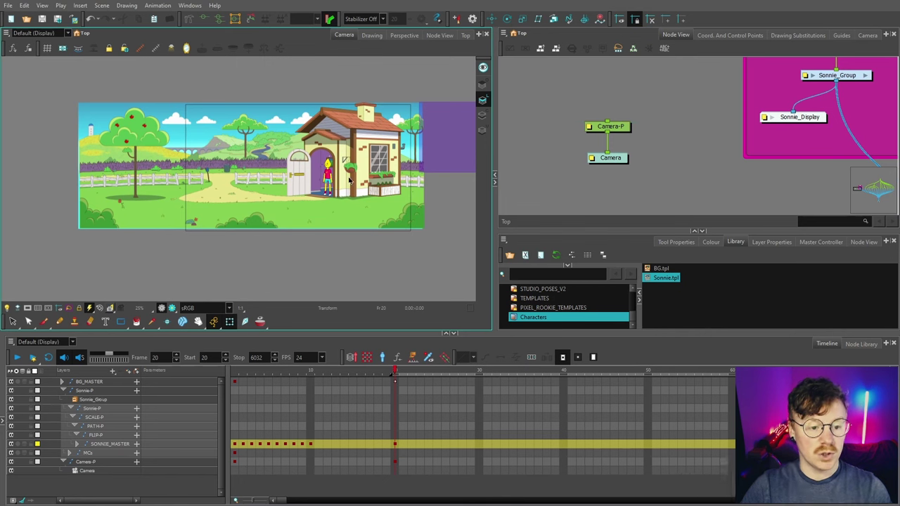
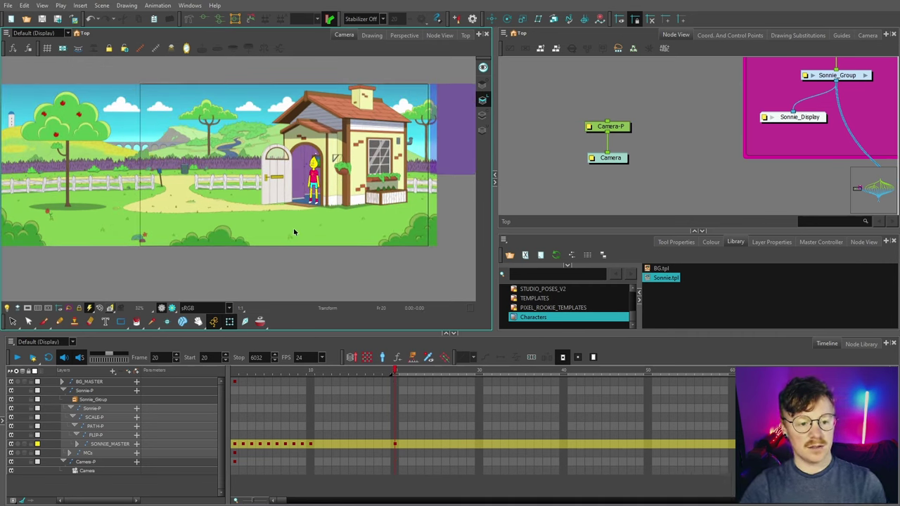
{"action": "scroll", "scroll_direction": "down", "scroll_amount": 3}
{"action": "left_click", "coordinate": [701, 175]}
{"action": "scroll", "scroll_direction": "down", "scroll_amount": 3}
{"action": "key", "text": "space"}
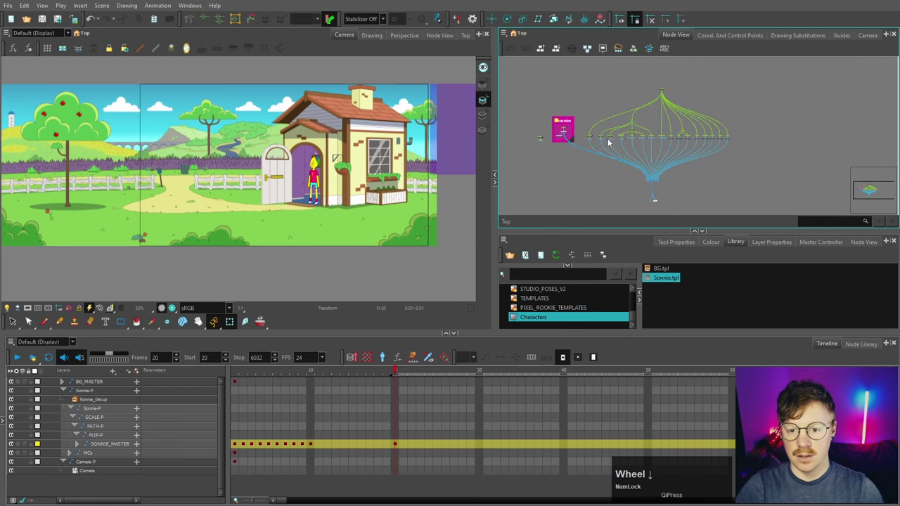
{"action": "scroll", "scroll_direction": "down", "scroll_amount": 3}
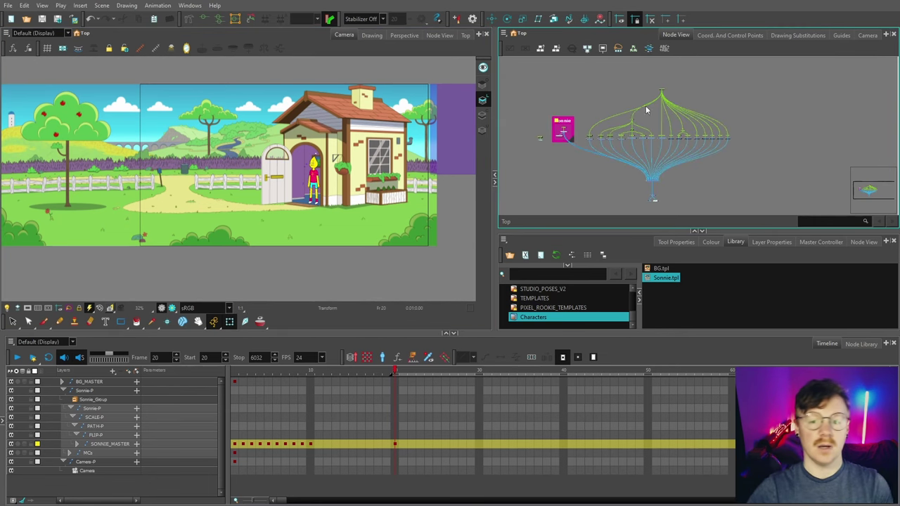
{"action": "scroll", "scroll_direction": "up", "scroll_amount": 3}
{"action": "left_click", "coordinate": [622, 124]}
{"action": "scroll", "scroll_direction": "down", "scroll_amount": 3}
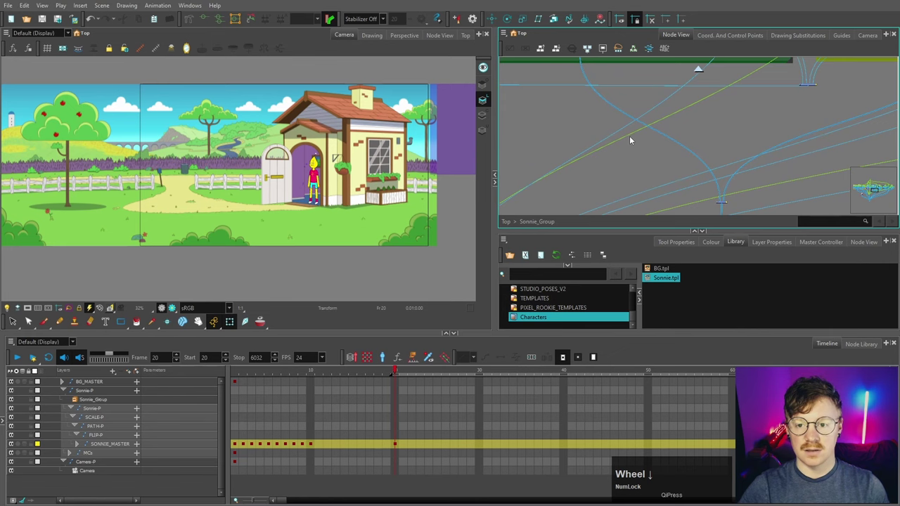
{"action": "key", "text": "space"}
{"action": "left_click", "coordinate": [679, 123]}
{"action": "key", "text": "space"}
{"action": "scroll", "scroll_direction": "up", "scroll_amount": 3}
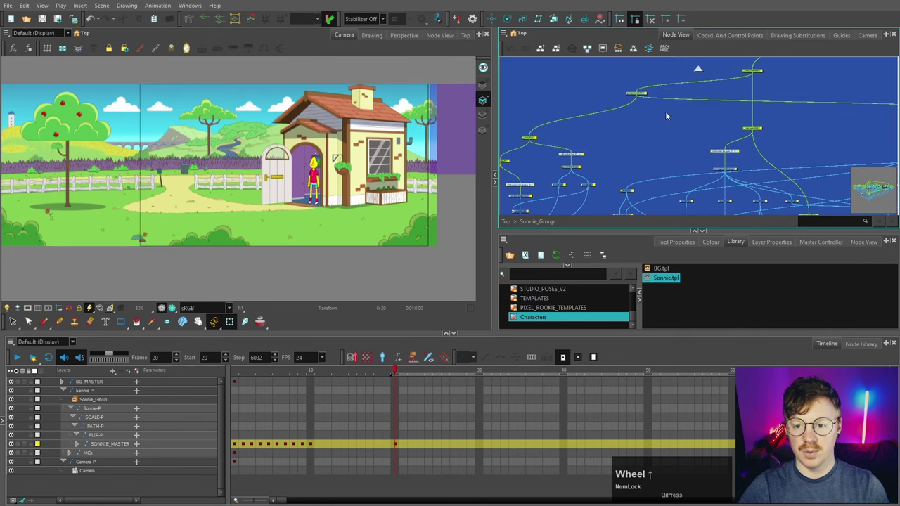
{"action": "scroll", "scroll_direction": "down", "scroll_amount": 3}
{"action": "left_click", "coordinate": [688, 95]}
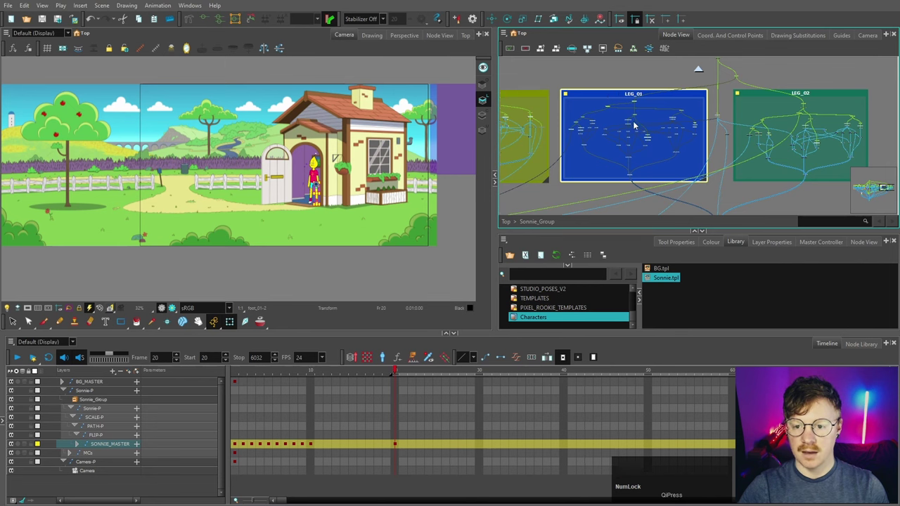
{"action": "scroll", "scroll_direction": "down", "scroll_amount": 3}
{"action": "key", "text": "space"}
{"action": "left_click", "coordinate": [563, 164]}
{"action": "key", "text": "space"}
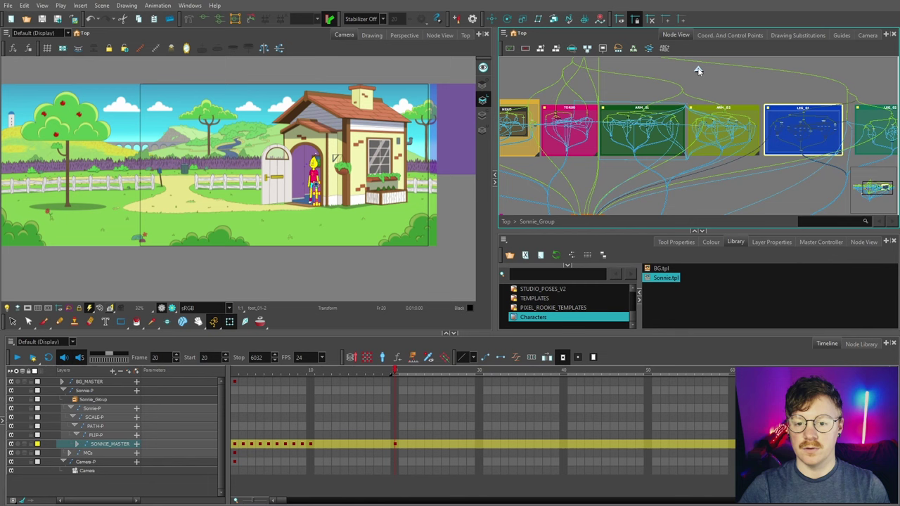
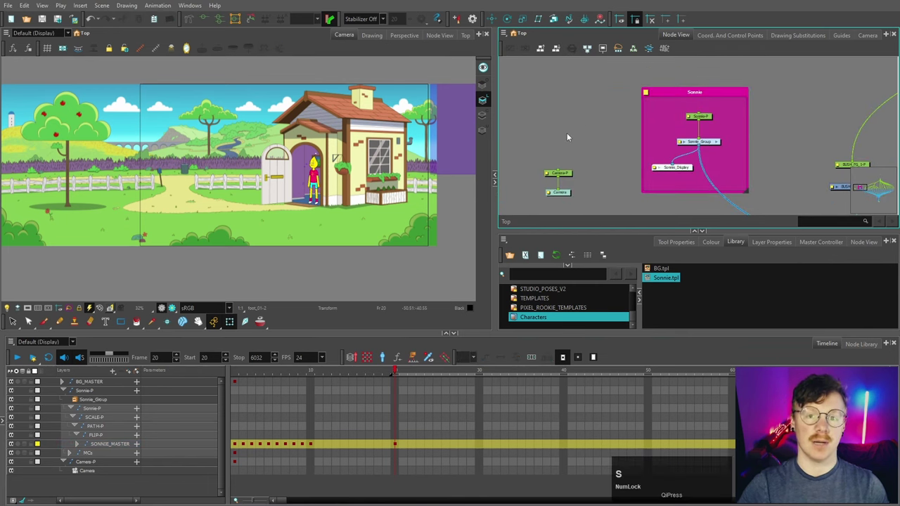
- Zoom in on Sonnie in the Camera view and switch to the SONNIE_MASTER walk-cycle scene at frame 140
{"action": "scroll", "scroll_direction": "up", "scroll_amount": 3}
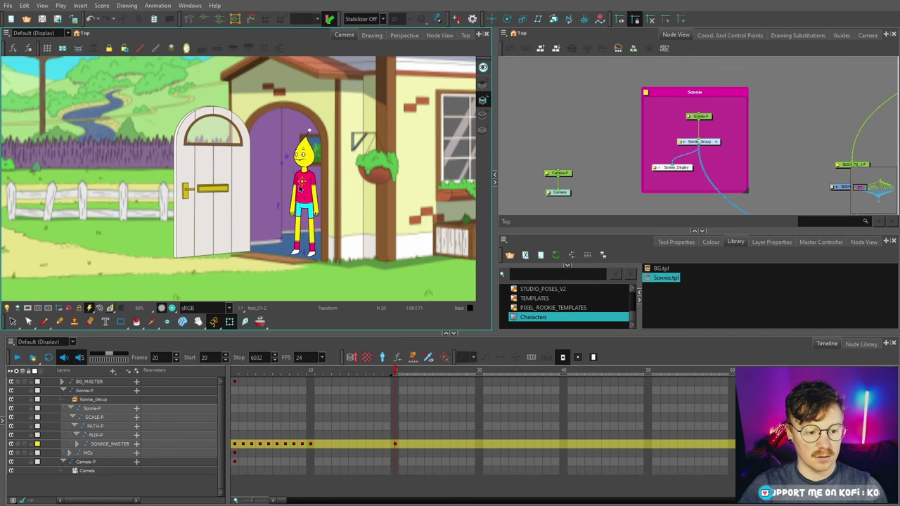
{"action": "scroll", "scroll_direction": "up", "scroll_amount": 3}
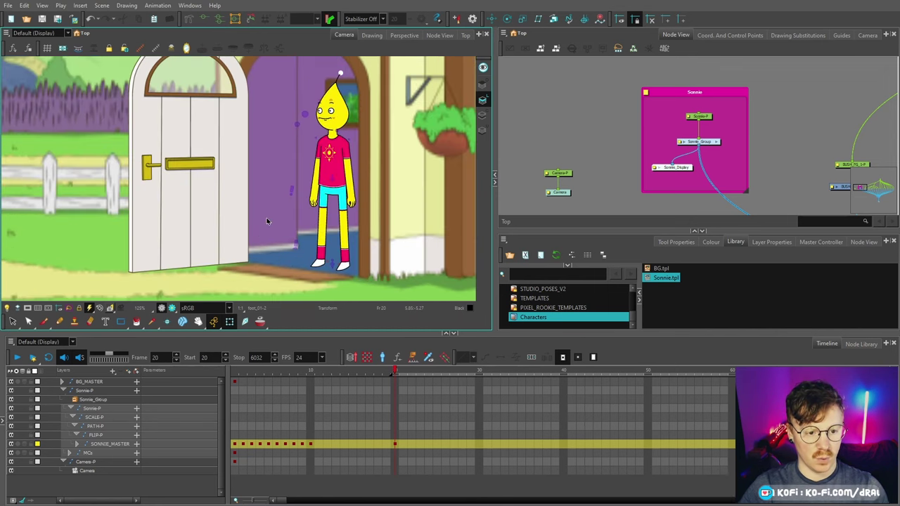
{"action": "scroll", "scroll_direction": "down", "scroll_amount": 3}
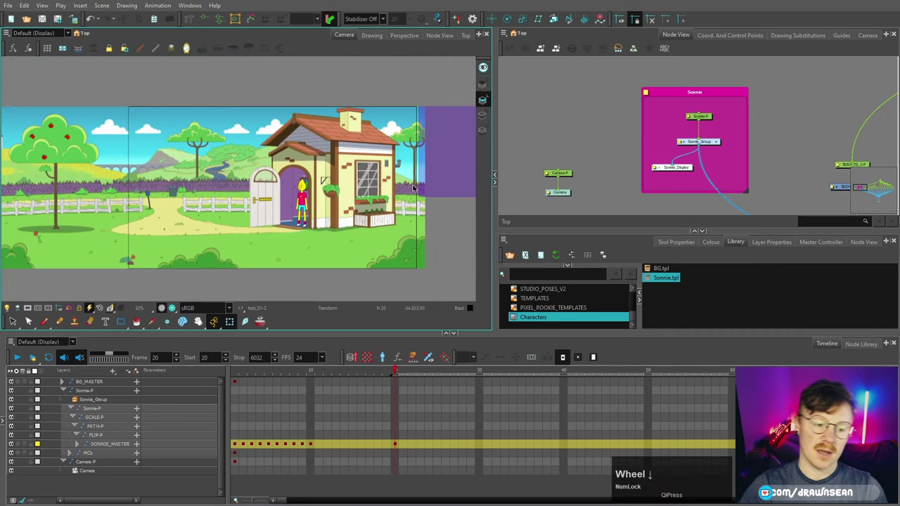
{"action": "scroll", "scroll_direction": "up", "scroll_amount": 3}
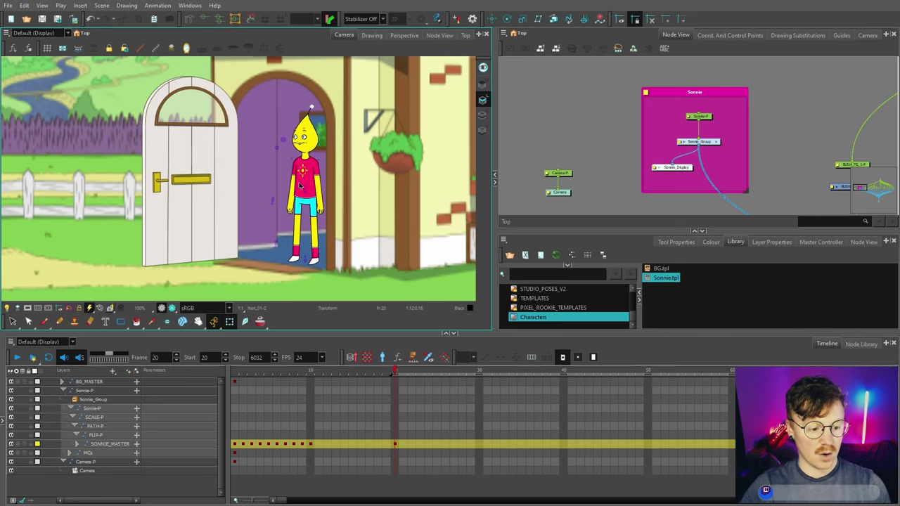
{"action": "left_click", "coordinate": [385, 367]}
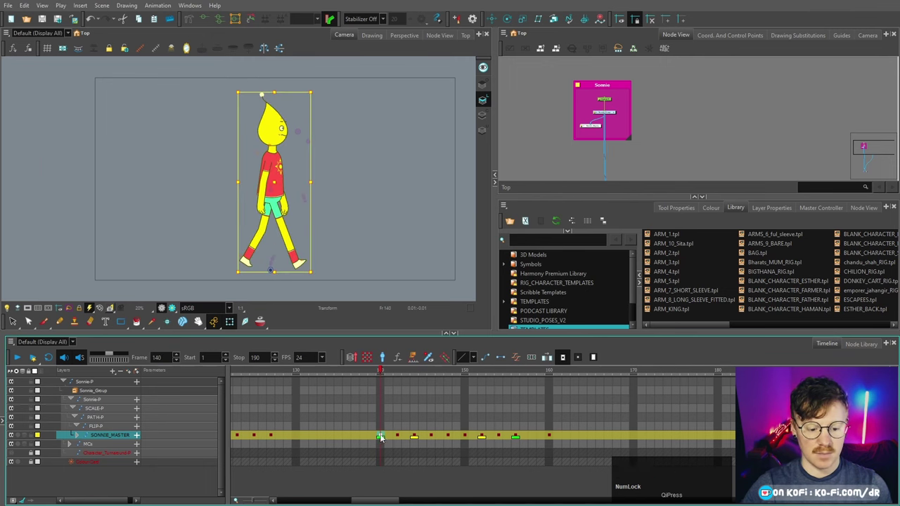
- Select the walk-cycle cells on SONNIE_MASTER and drop them into the Characters library folder
{"action": "left_click", "coordinate": [384, 436]}
{"action": "left_click", "coordinate": [519, 437]}
{"action": "key", "text": "shift+Num_Lock"}
{"action": "left_click", "coordinate": [264, 91]}
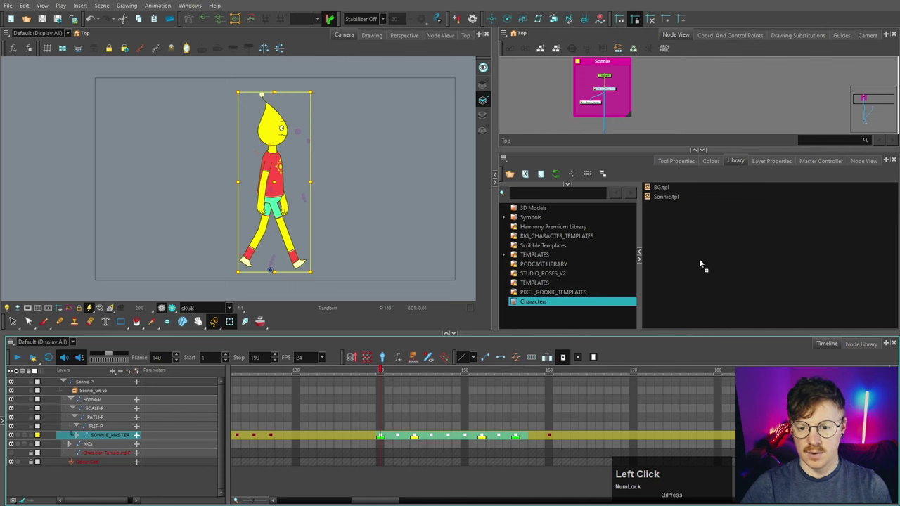
- Rename the new template to SONNIE_SIDE_WALK and bring up the Characters folder options
{"action": "left_click", "coordinate": [264, 92]}
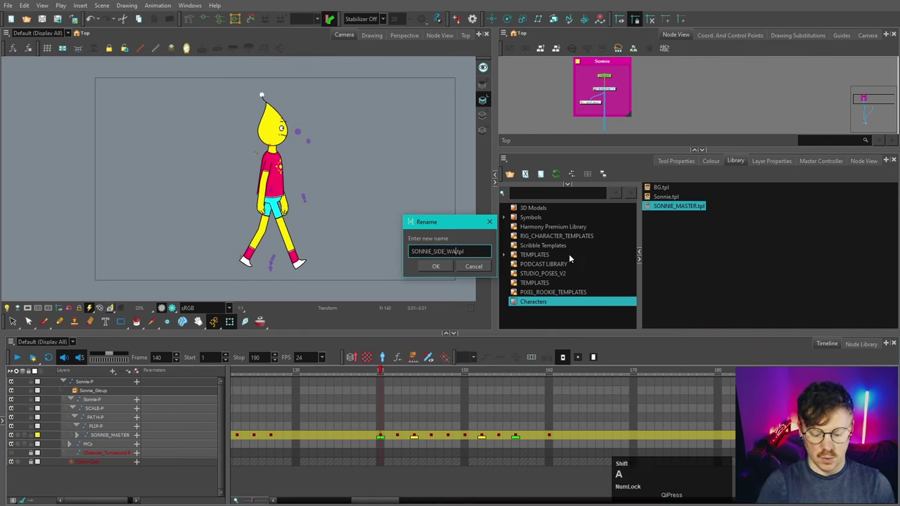
{"action": "left_click", "coordinate": [437, 268]}
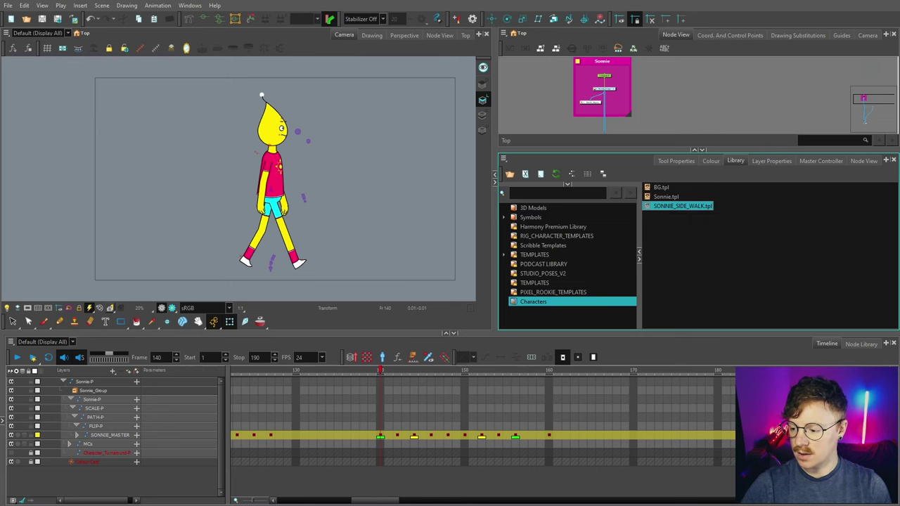
{"action": "left_click", "coordinate": [264, 91]}
{"action": "right_click", "coordinate": [314, 104]}
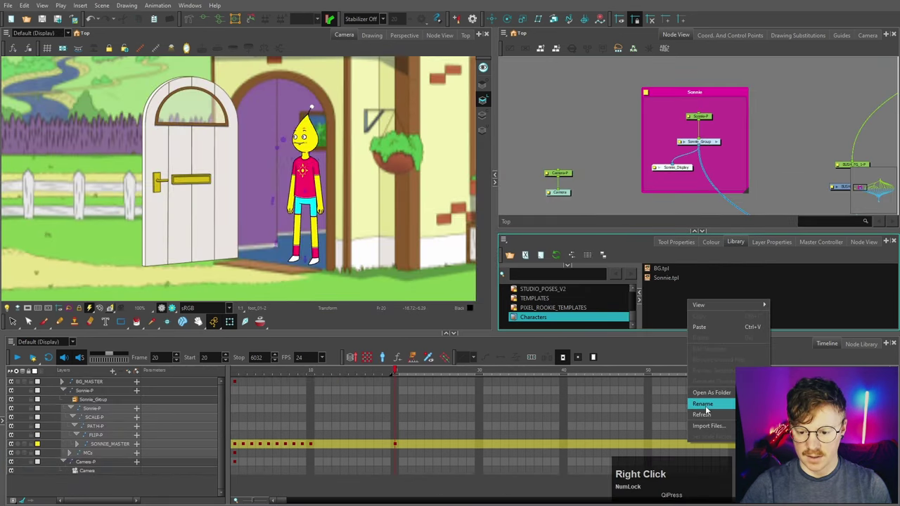
- Refresh the library and drop SONNIE_SIDE_WALK.tpl onto SONNIE_MASTER at frame 20
{"action": "left_click", "coordinate": [313, 103]}
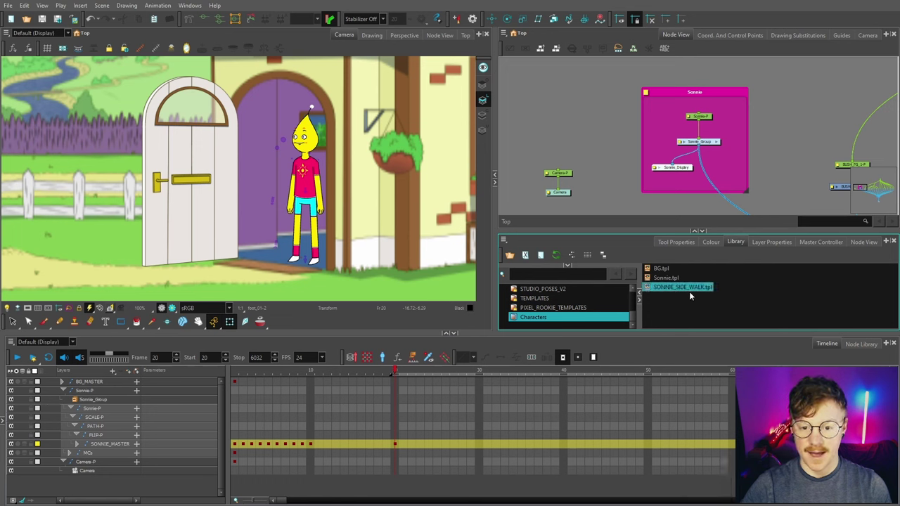
{"action": "left_click", "coordinate": [314, 103]}
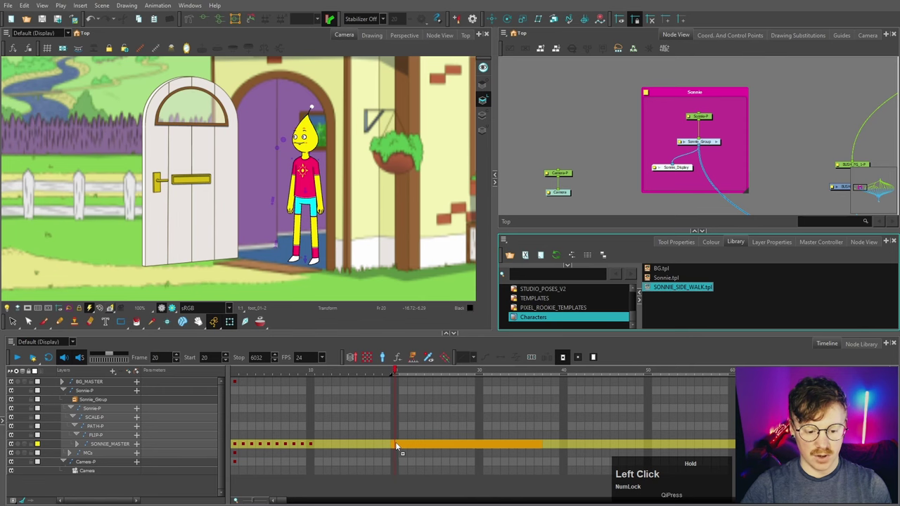